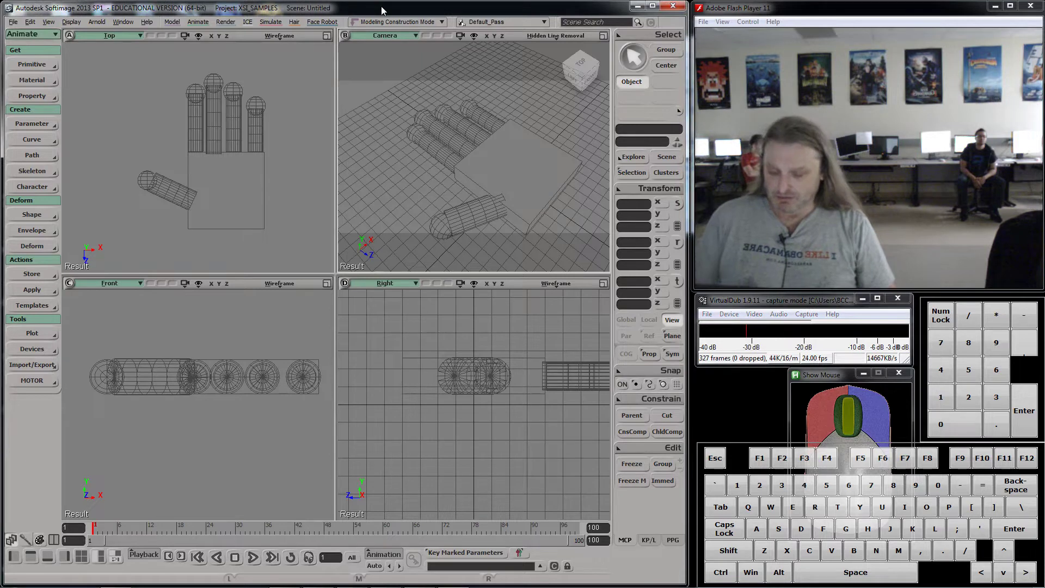
# - Bring up the schematic (9), select the palm cube, move its node apart and begin renaming it palm
pyautogui.press('9')
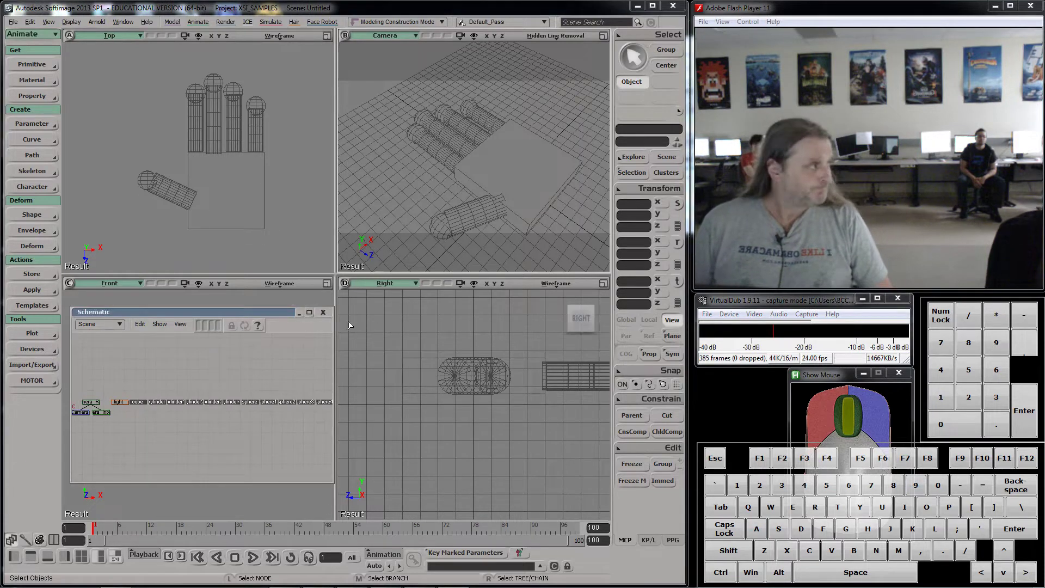
pyautogui.moveTo(544, 169); pyautogui.dragTo(323, 326)
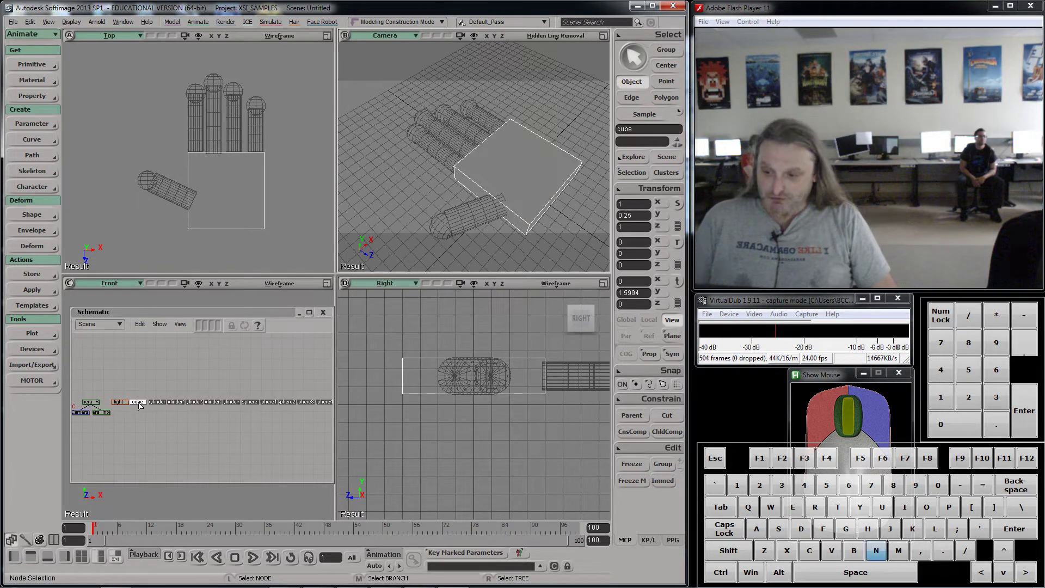
pyautogui.press('m')
pyautogui.moveTo(142, 406); pyautogui.dragTo(245, 438)
pyautogui.moveTo(246, 436); pyautogui.dragTo(275, 465)
pyautogui.moveTo(246, 437); pyautogui.dragTo(258, 444)
pyautogui.press('m')
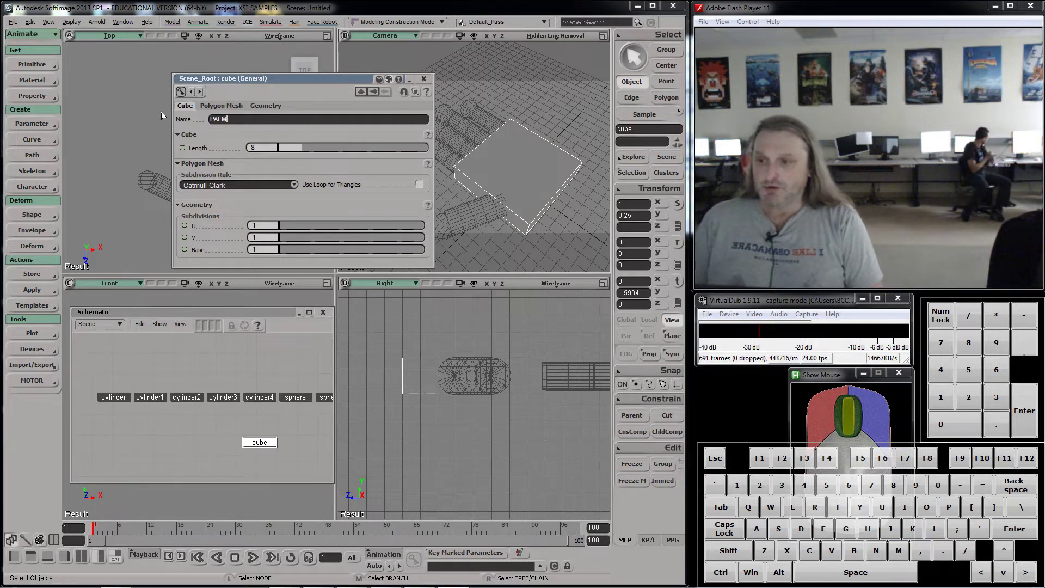
# - Correct the typed name while renaming the cube palm
pyautogui.press('BackSpace')
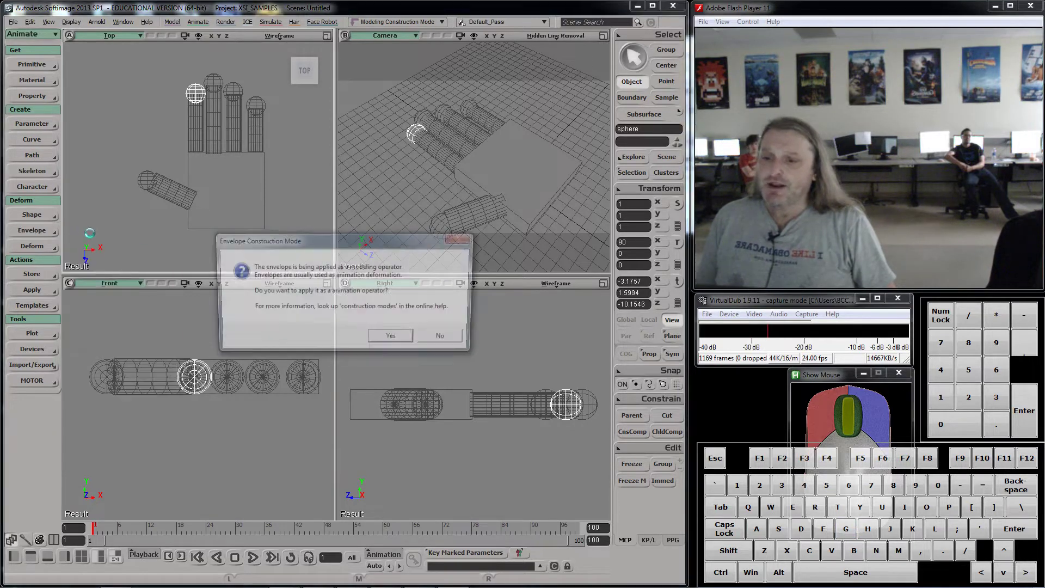
# - Draw a 2D skeleton chain from a root in the palm up along the finger and finish it
pyautogui.click(457, 345)
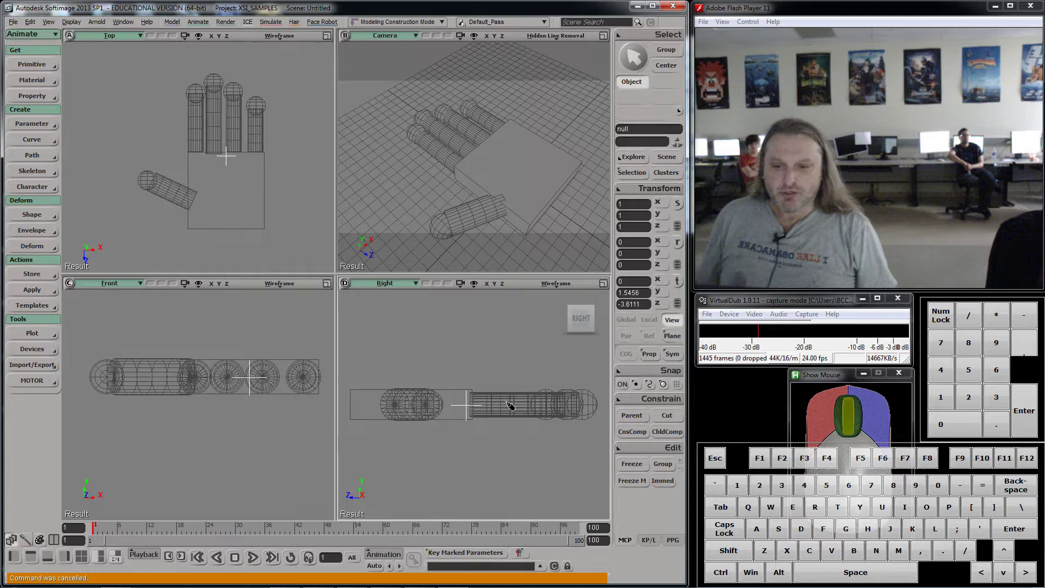
pyautogui.click(513, 404)
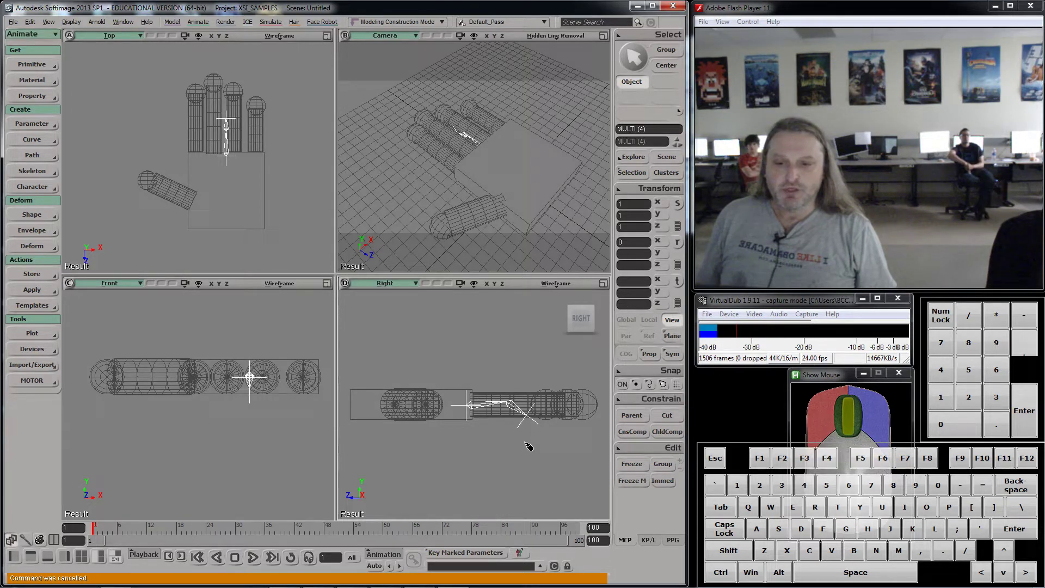
pyautogui.click(529, 444)
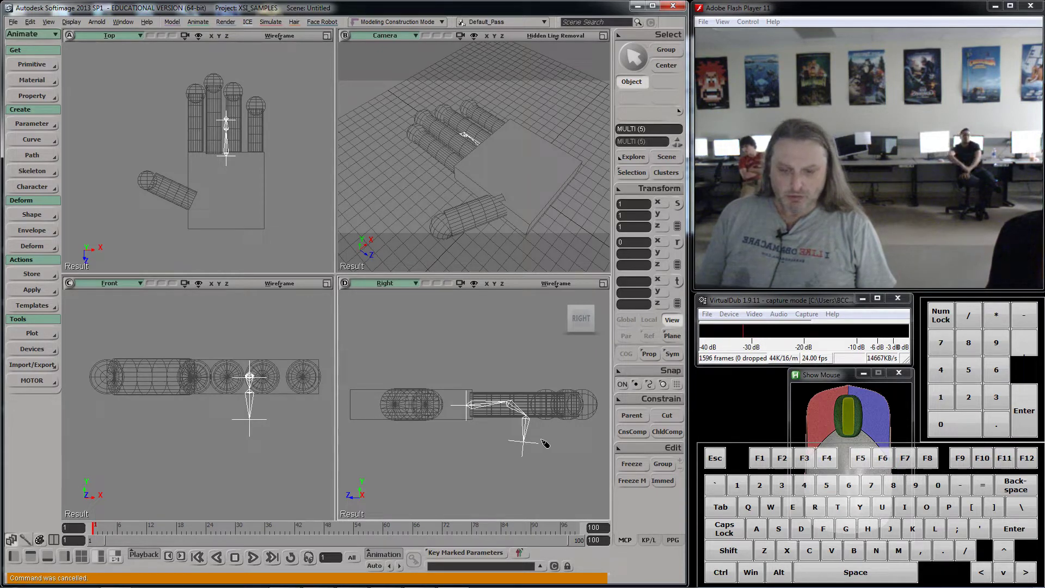
pyautogui.rightClick(546, 441)
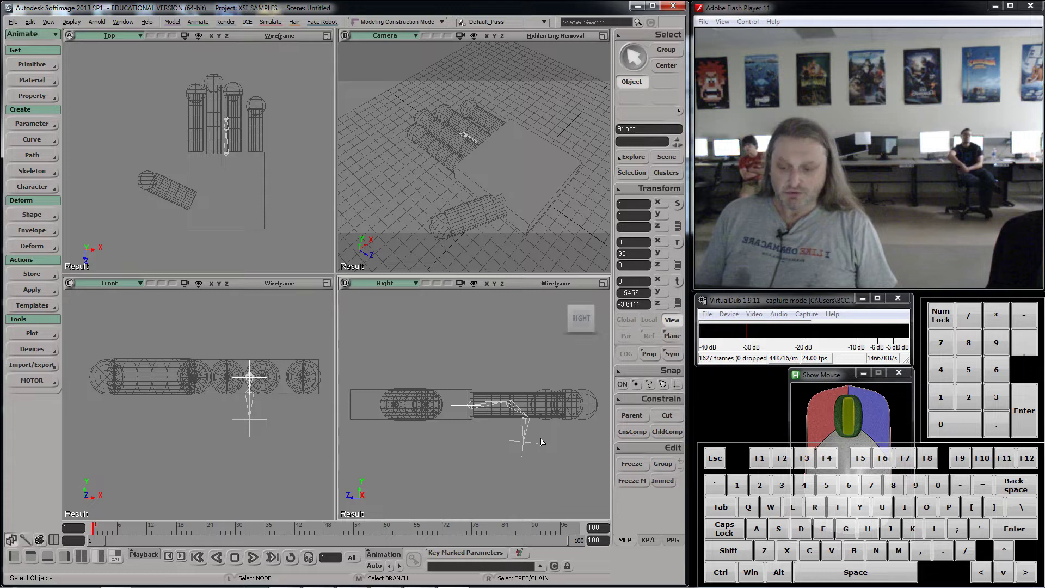
# - Reopen the schematic (9) to see the new chain's root and bone nodes
pyautogui.press('9')
pyautogui.moveTo(326, 395); pyautogui.dragTo(322, 399)
pyautogui.middleClick(328, 393)
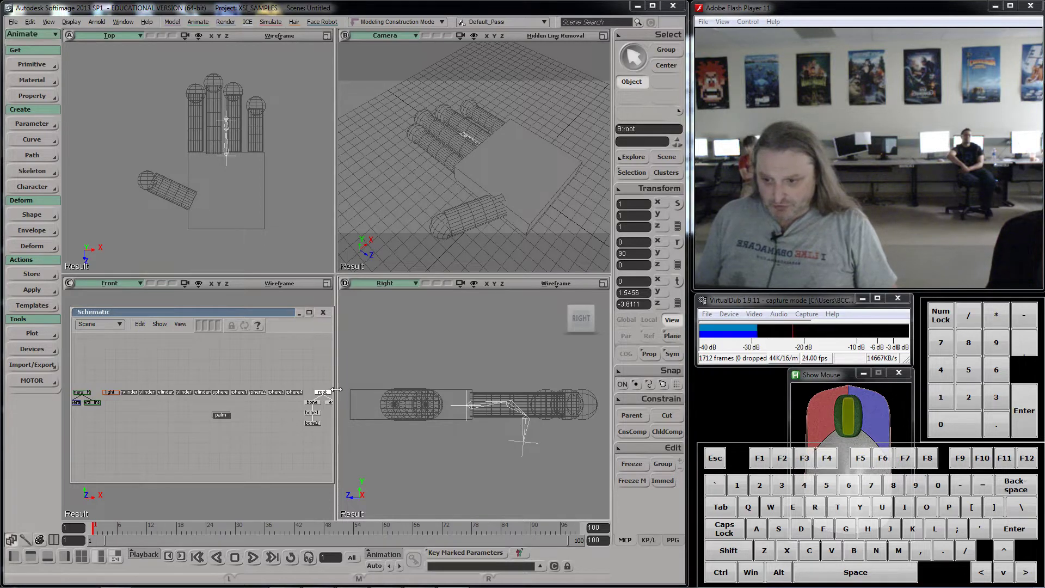
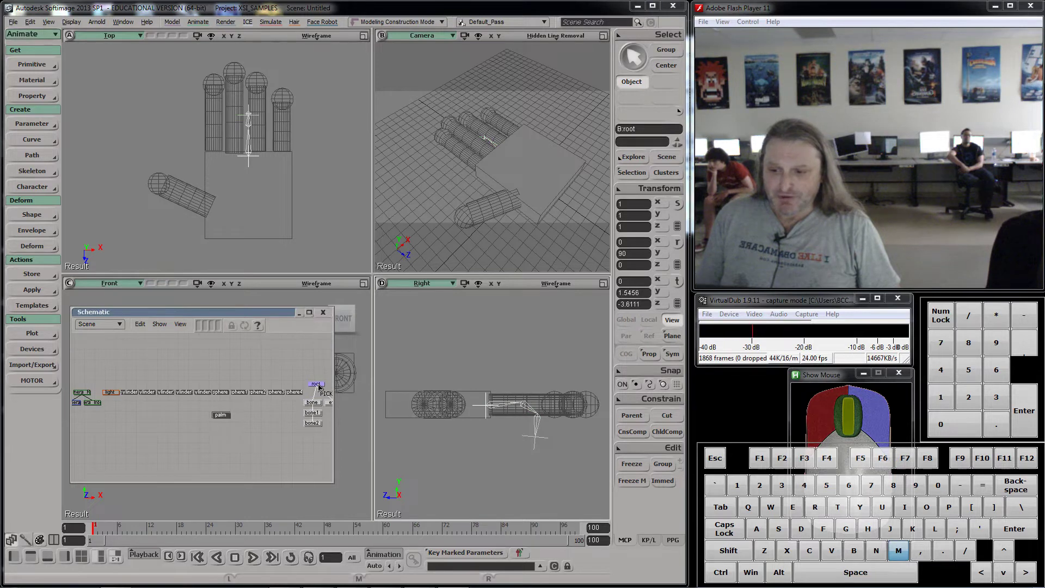
# - Group the skeleton nodes in the schematic and translate the whole chain onto the index finger
pyautogui.moveTo(325, 397); pyautogui.dragTo(185, 354)
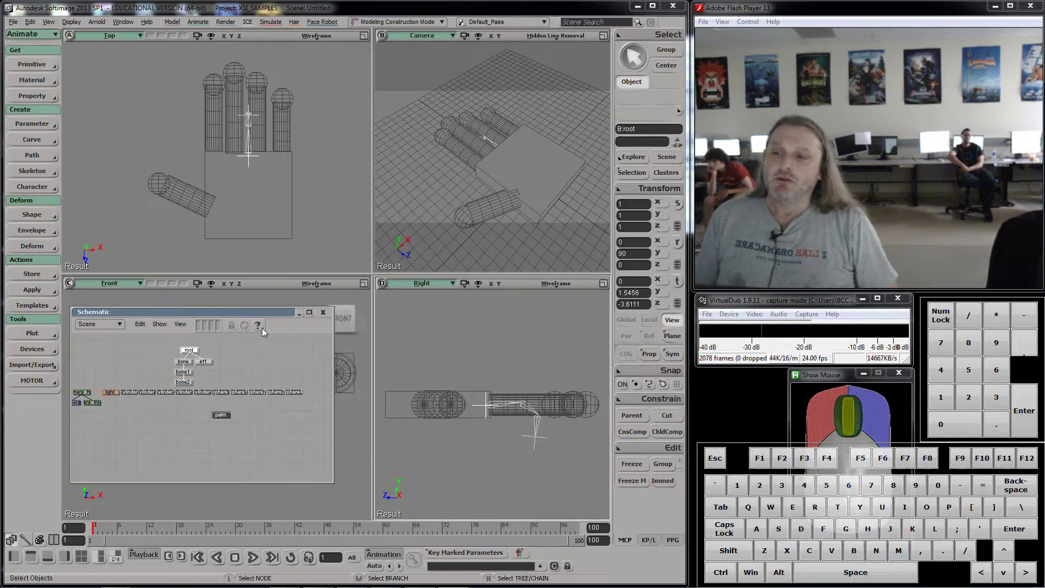
pyautogui.middleClick(251, 167)
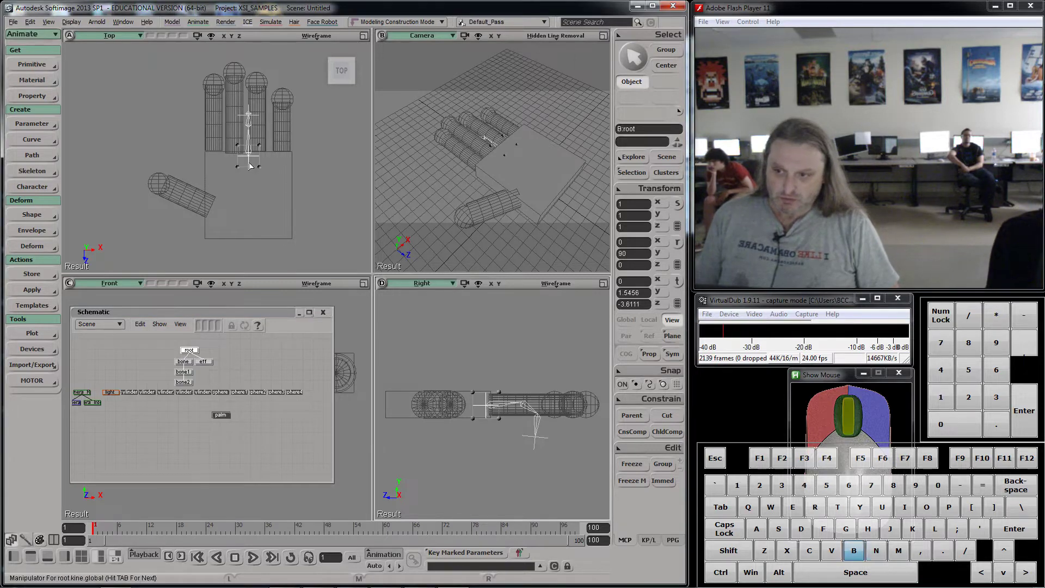
pyautogui.press('v')
pyautogui.moveTo(252, 164); pyautogui.dragTo(275, 198)
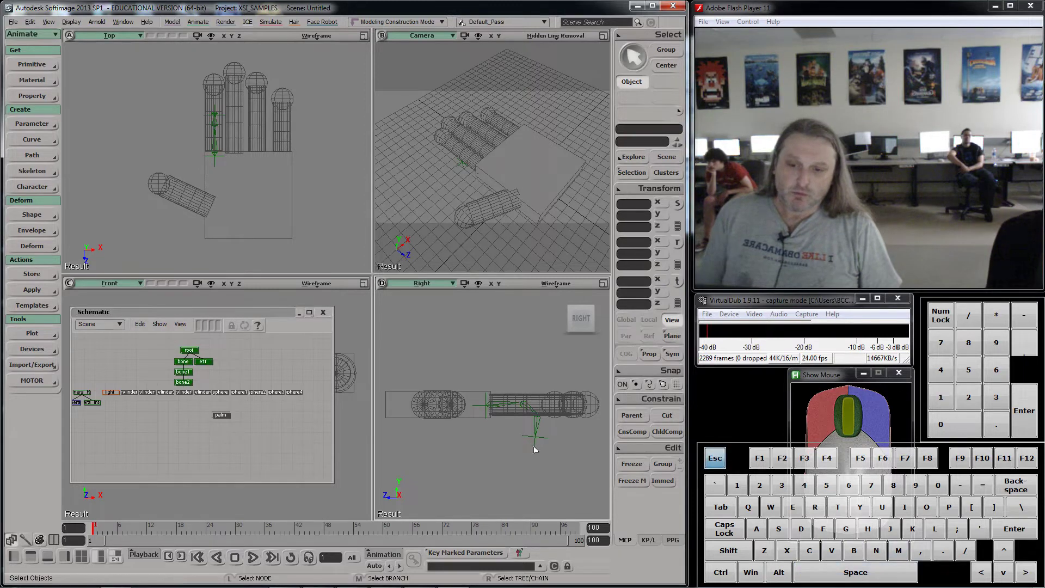
pyautogui.press('n')
pyautogui.press('b')
# - Place the index finger cylinder node beside the chain and rename it pointer
pyautogui.press('v')
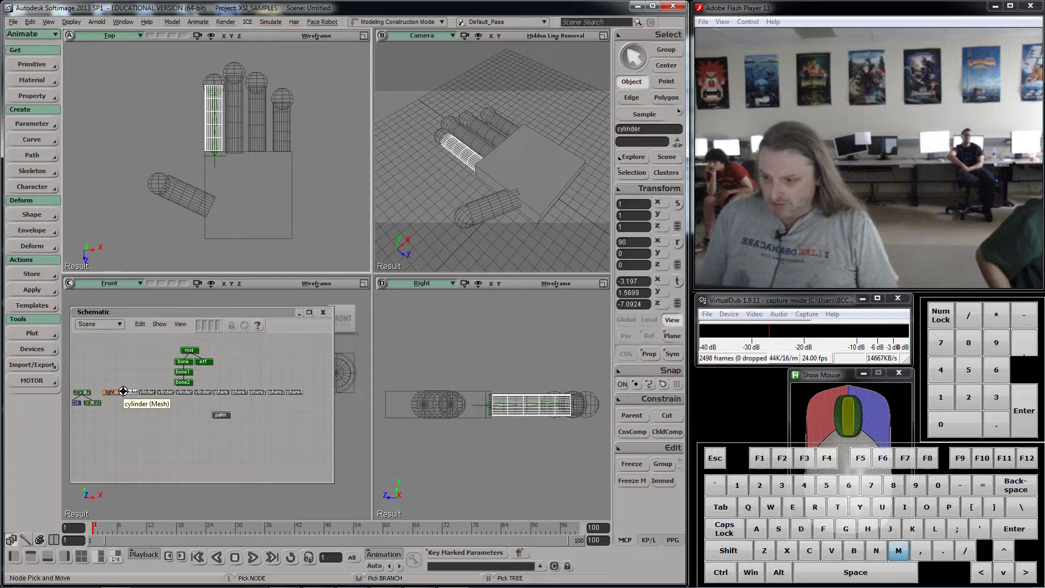
pyautogui.press('m')
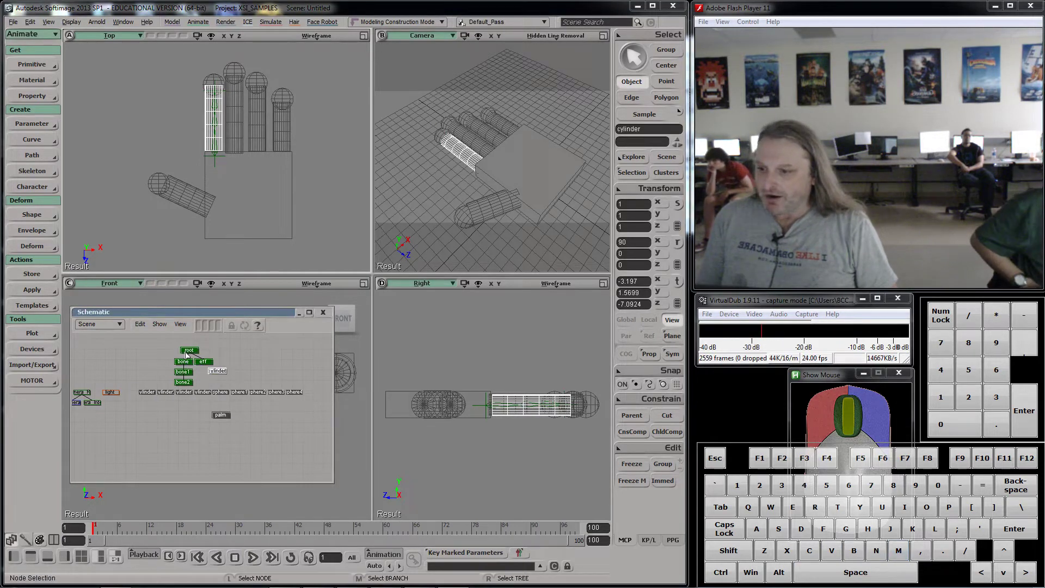
pyautogui.moveTo(190, 354); pyautogui.dragTo(195, 358)
pyautogui.press('m')
pyautogui.moveTo(194, 354); pyautogui.dragTo(171, 360)
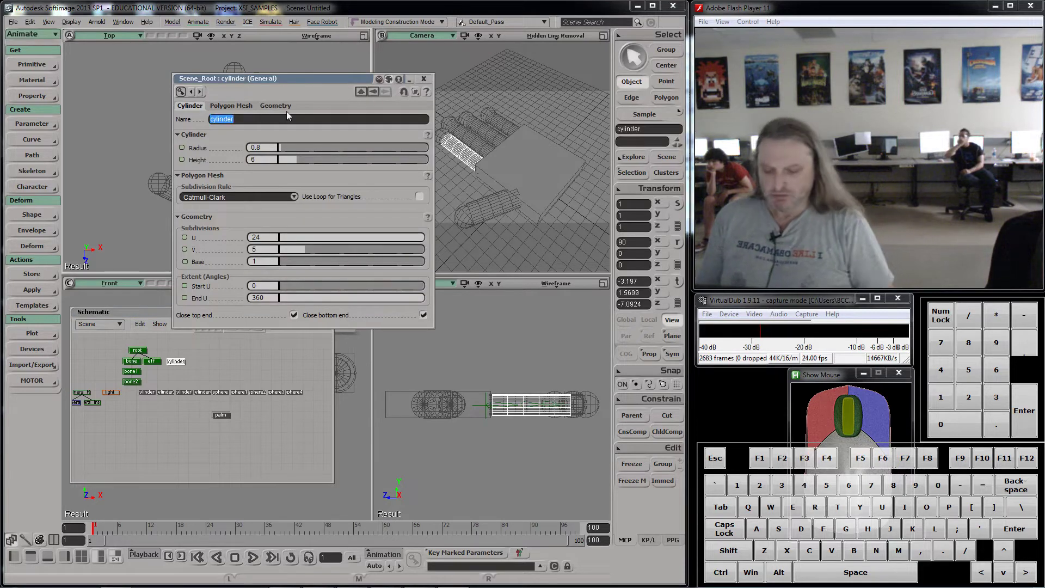
pyautogui.press('p')
pyautogui.press('Return')
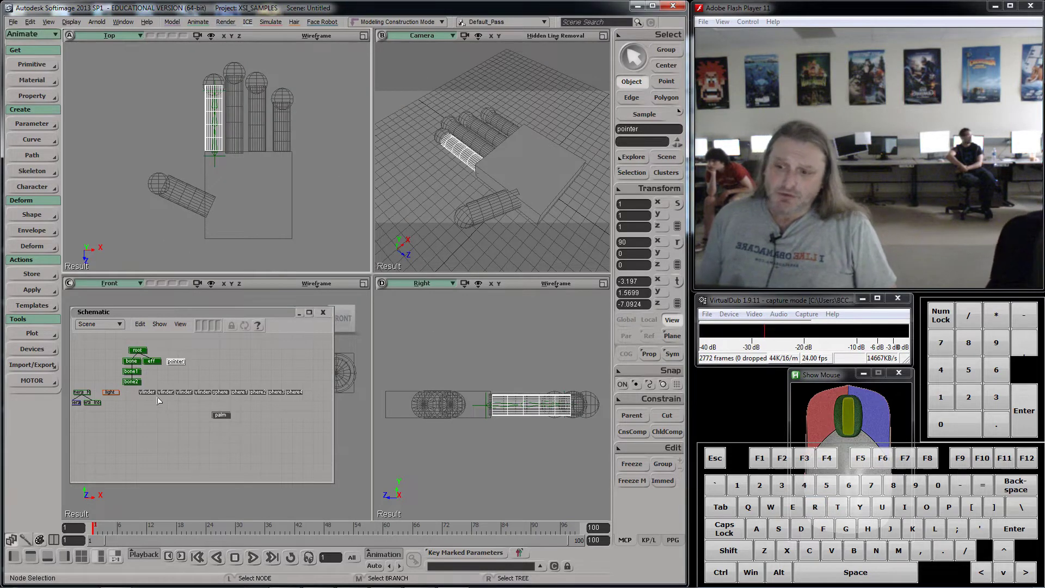
# - Move the fingertip sphere node up to the chain and select the chain with its attached pieces
pyautogui.scroll(3)
pyautogui.scroll(-3)
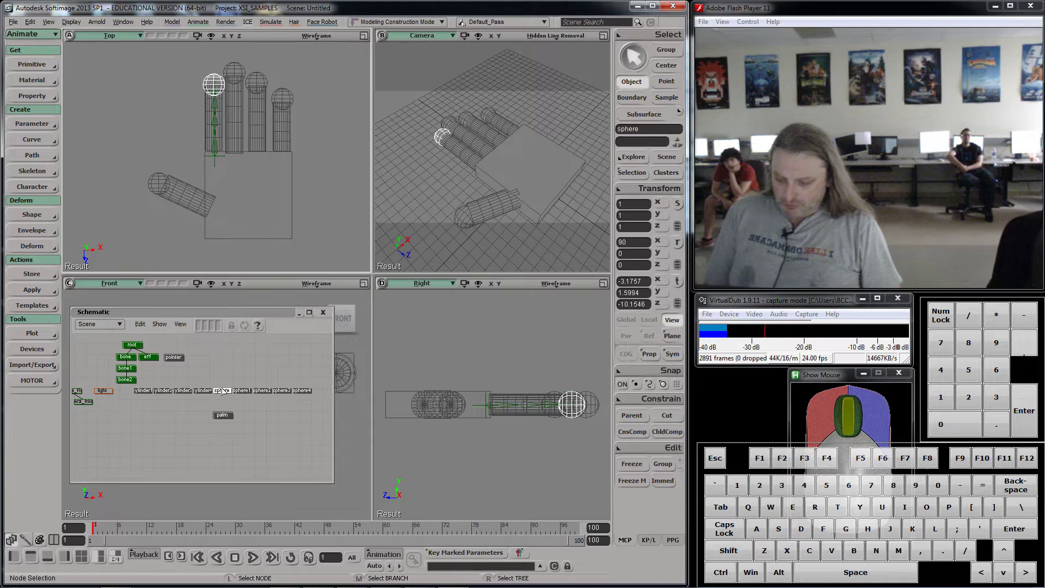
pyautogui.press('m')
pyautogui.moveTo(226, 395); pyautogui.dragTo(171, 340)
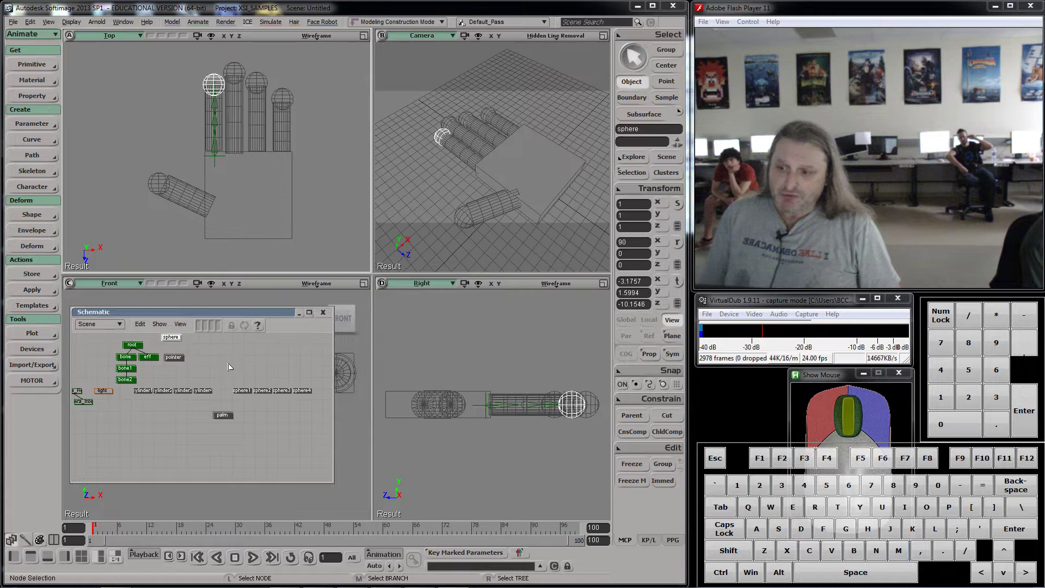
pyautogui.moveTo(221, 368); pyautogui.dragTo(167, 379)
pyautogui.moveTo(166, 379); pyautogui.dragTo(206, 391)
pyautogui.click(158, 390)
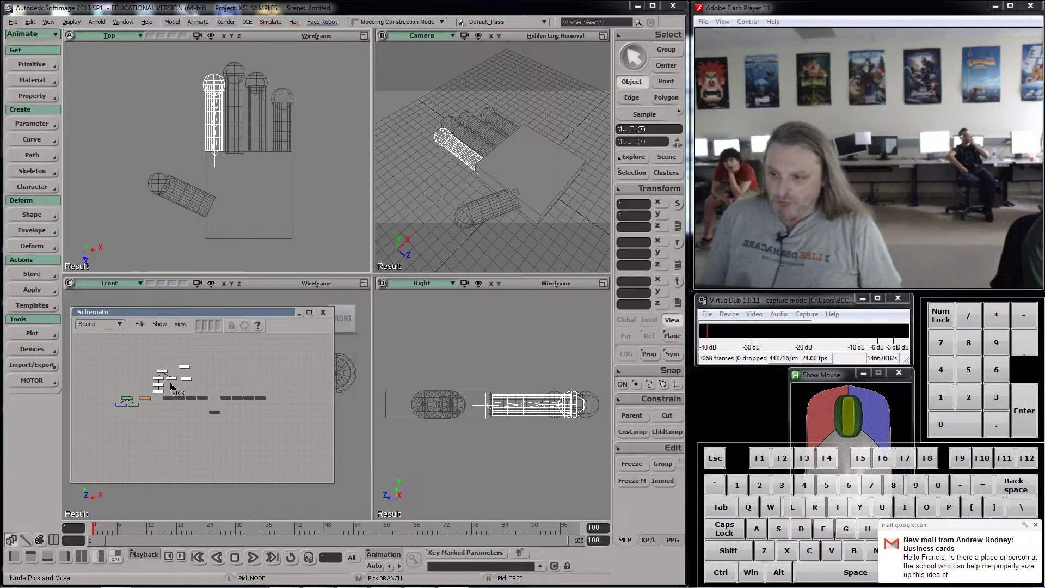
# - Arrange the chain's nodes into a compact cluster apart from the finger cylinders
pyautogui.press('m')
pyautogui.moveTo(168, 378); pyautogui.dragTo(195, 377)
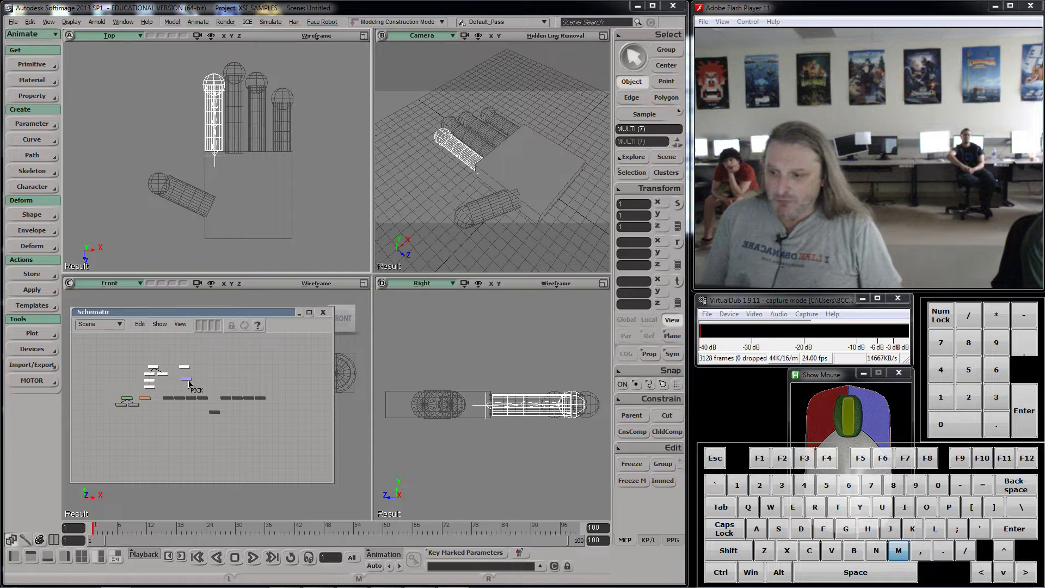
pyautogui.moveTo(175, 387); pyautogui.dragTo(183, 363)
pyautogui.press('m')
pyautogui.moveTo(188, 372); pyautogui.dragTo(176, 378)
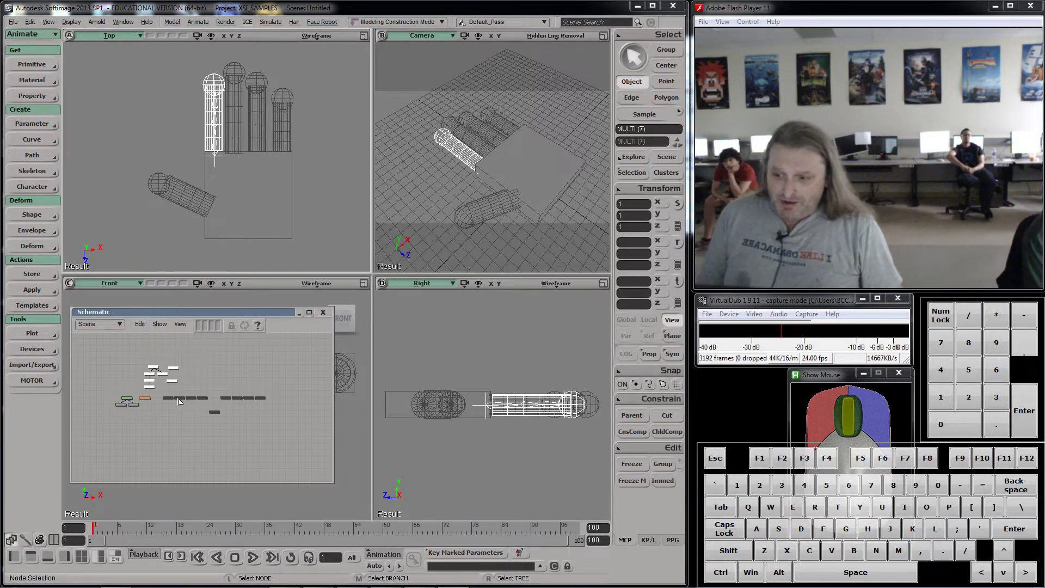
# - Move the middle finger cylinder's node aside and rename it middle
pyautogui.middleClick(184, 399)
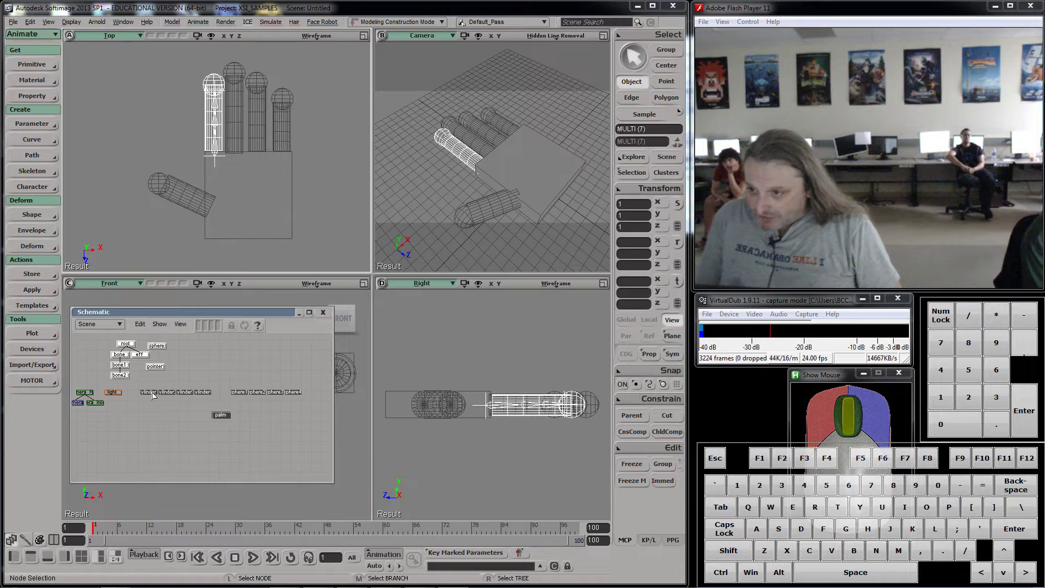
pyautogui.click(239, 130)
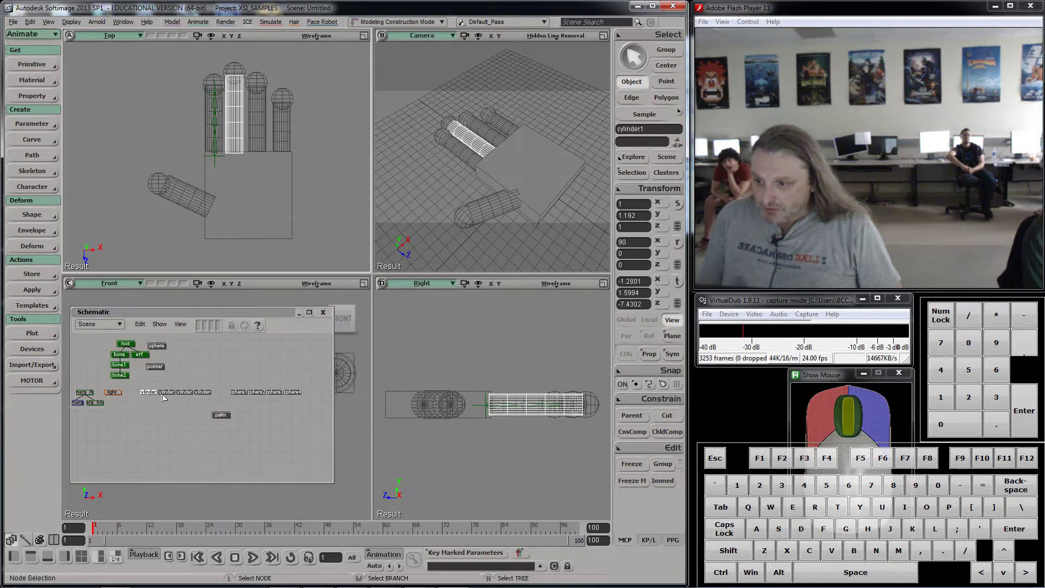
pyautogui.press('m')
pyautogui.moveTo(155, 399); pyautogui.dragTo(227, 370)
pyautogui.click(227, 370)
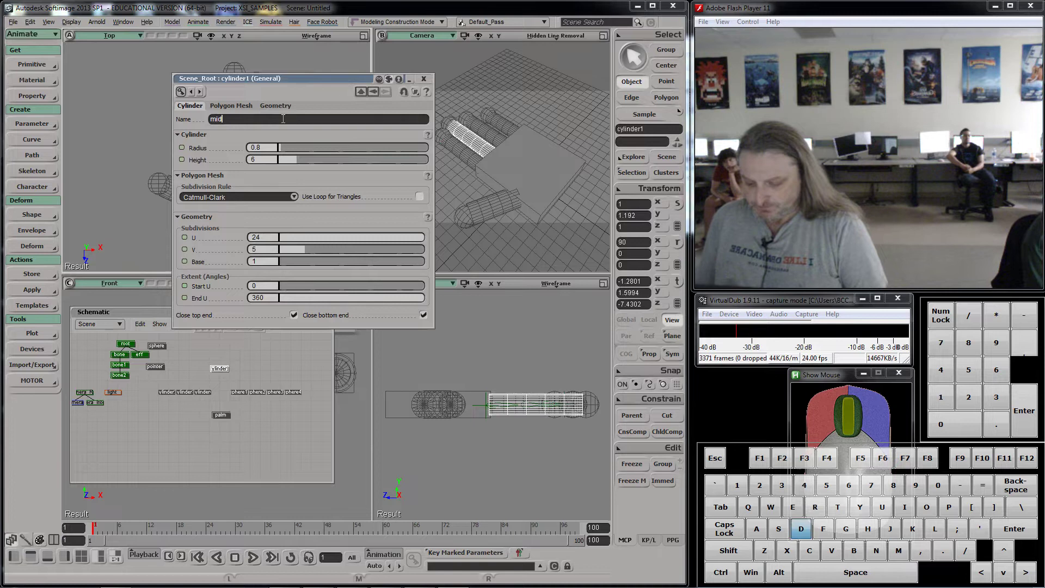
pyautogui.click(429, 86)
# - Place the middle fingertip sphere node beside middle and enlarge the schematic so names are readable
pyautogui.click(172, 396)
pyautogui.moveTo(238, 73); pyautogui.dragTo(227, 406)
pyautogui.press('m')
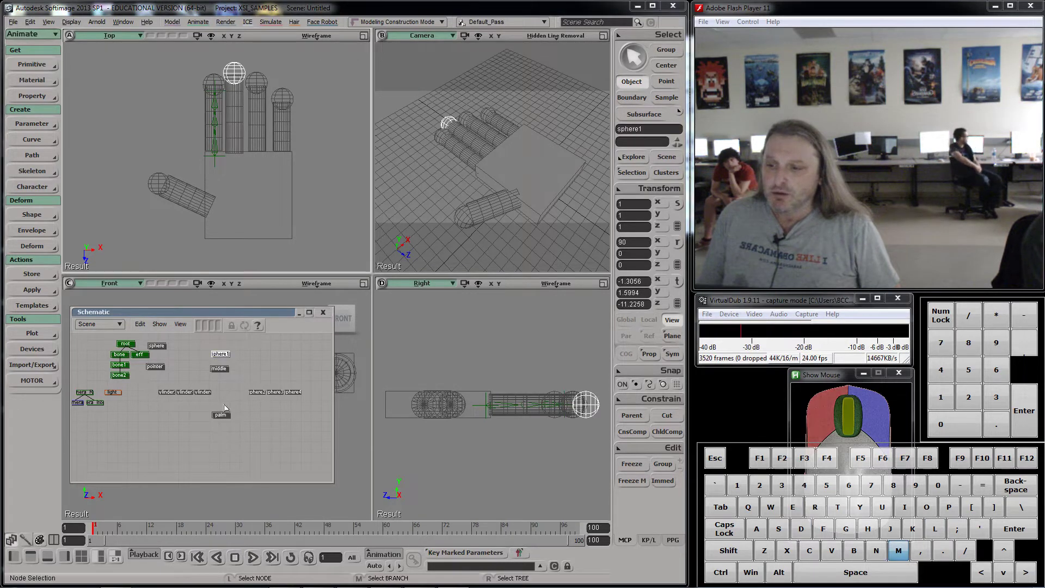
pyautogui.middleClick(222, 414)
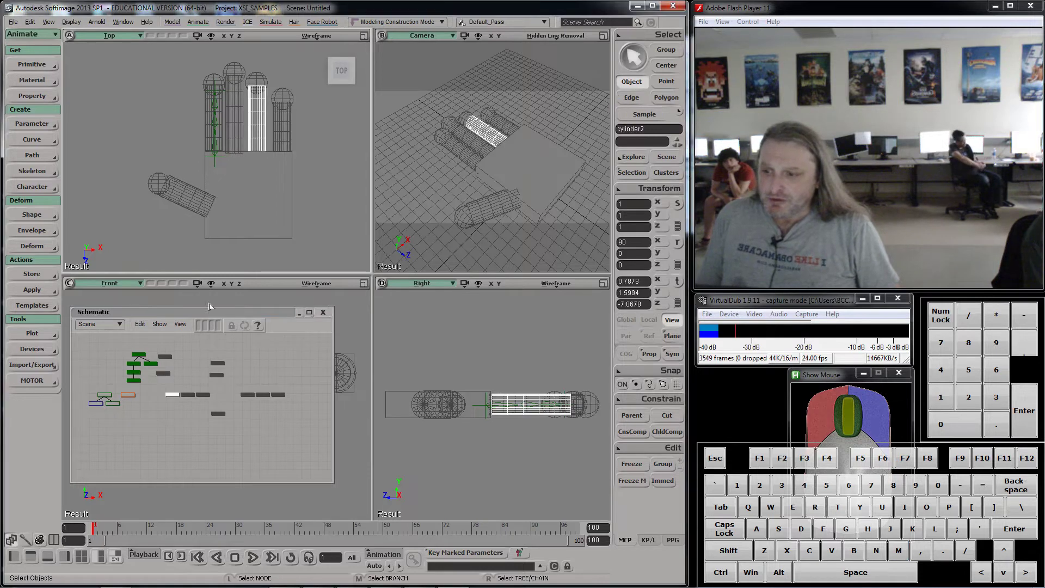
pyautogui.press('m')
pyautogui.press('n')
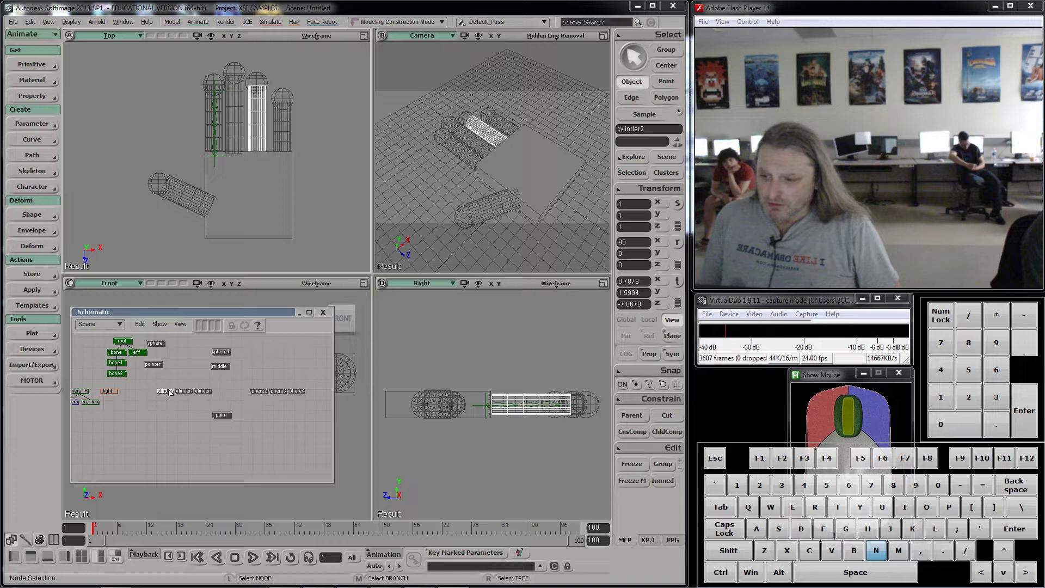
pyautogui.press('n')
pyautogui.press('m')
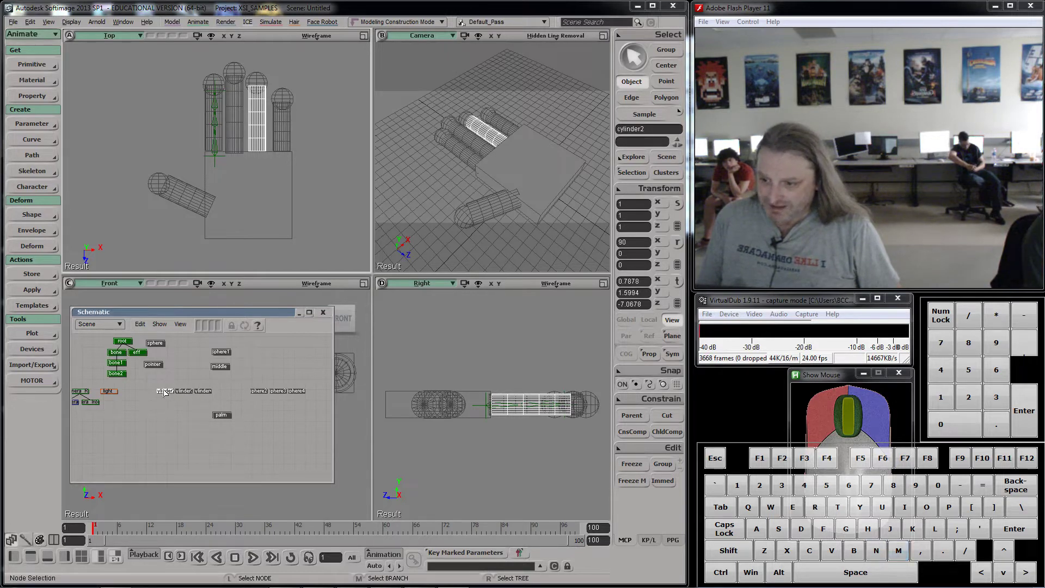
# - Place the sphere2 node above cylinder2 and rename cylinder2 to ring
pyautogui.press('m')
pyautogui.moveTo(168, 399); pyautogui.dragTo(272, 368)
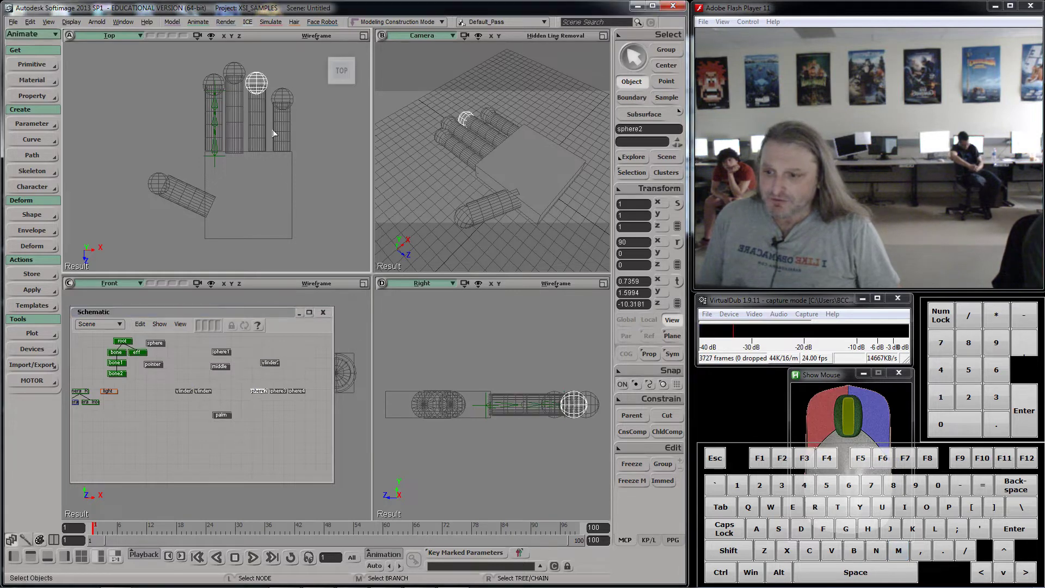
pyautogui.press('m')
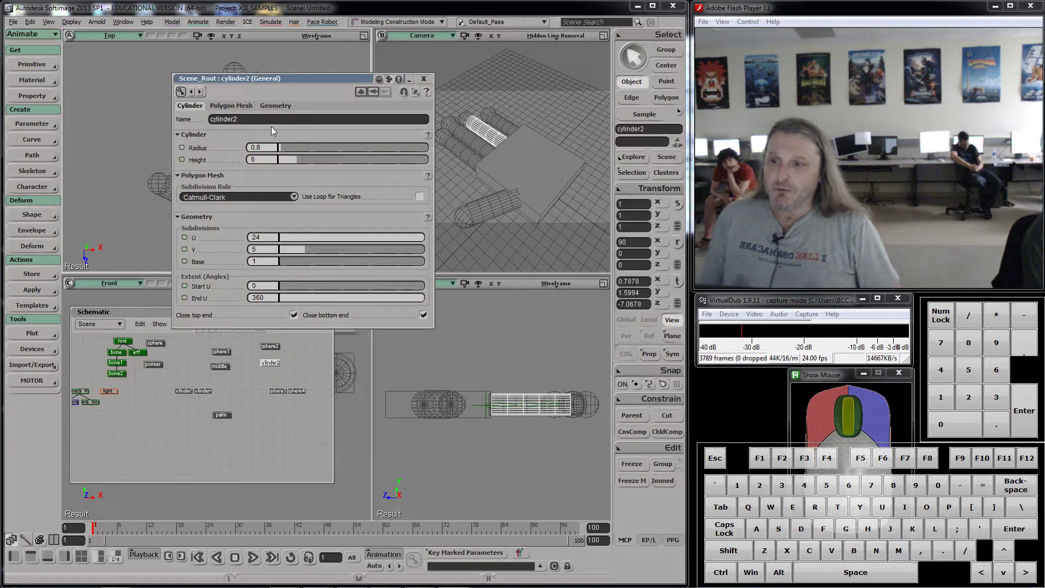
pyautogui.press('r')
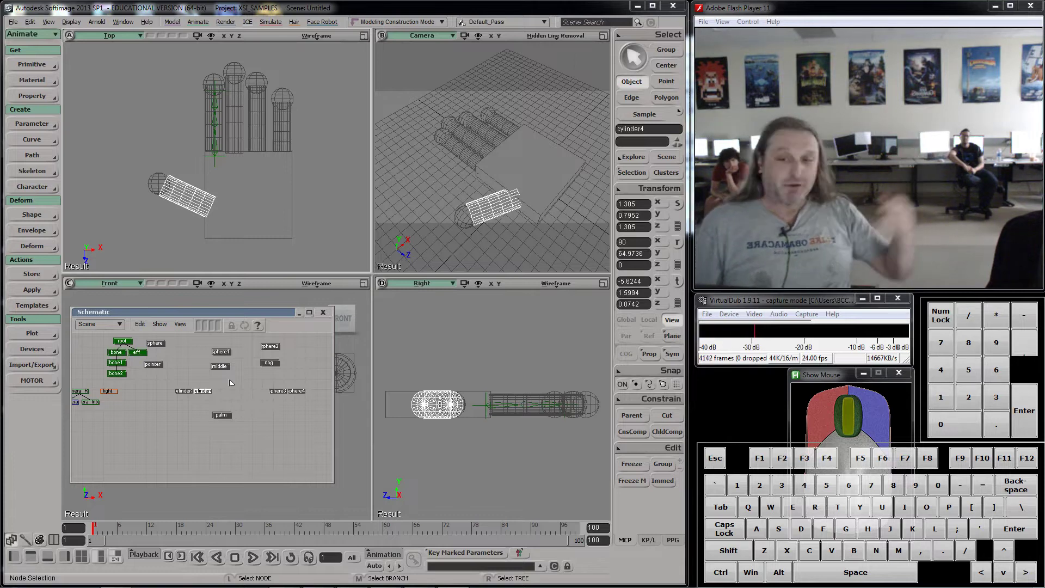
# - Move the cylinder3 node up to the right and place its fingertip sphere above it
pyautogui.click(284, 117)
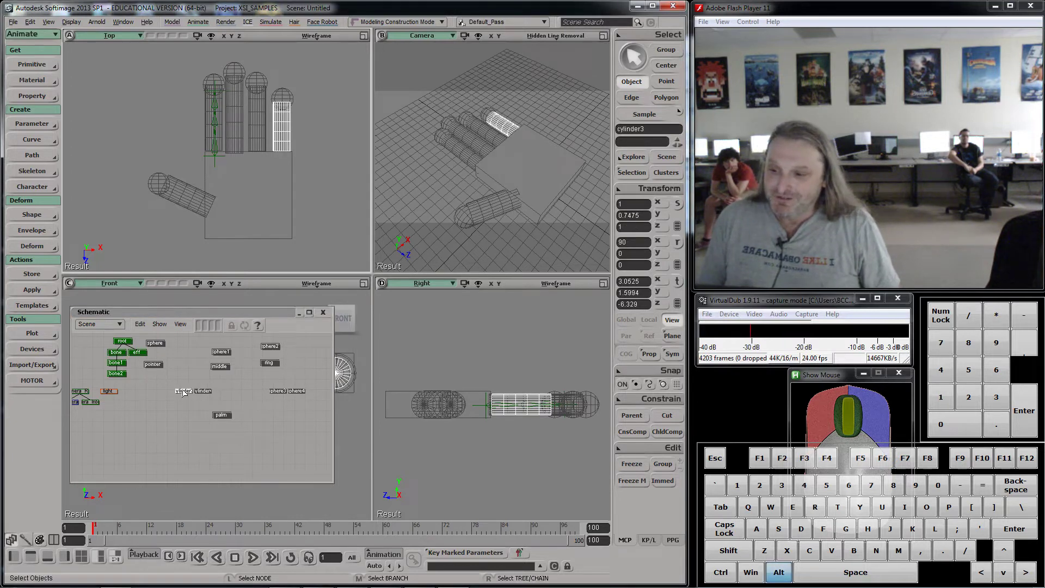
pyautogui.press('m')
pyautogui.moveTo(189, 394); pyautogui.dragTo(181, 393)
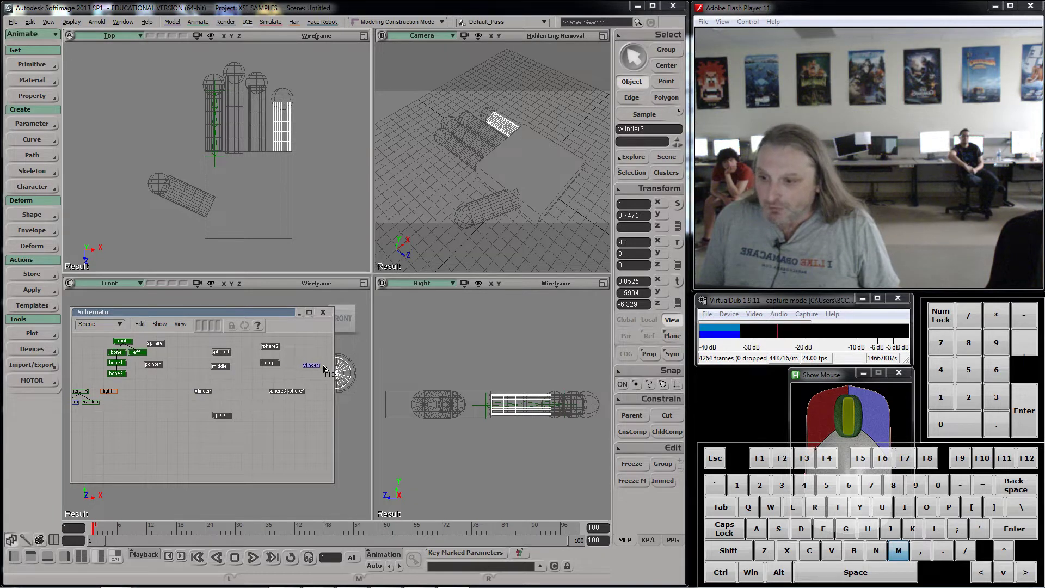
pyautogui.click(339, 369)
pyautogui.middleClick(245, 385)
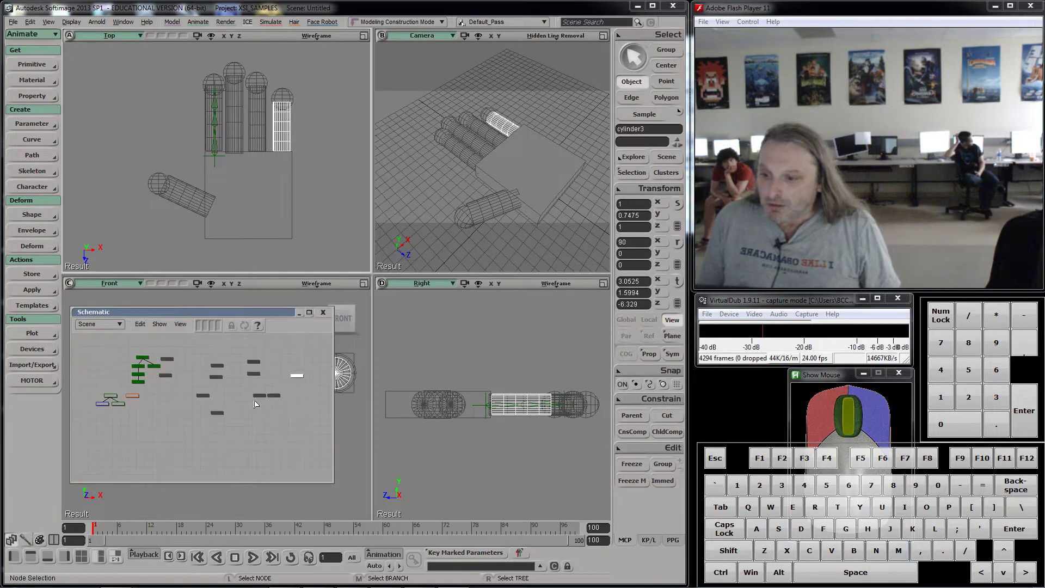
pyautogui.click(272, 398)
pyautogui.press('m')
pyautogui.moveTo(279, 399); pyautogui.dragTo(269, 399)
# - Move the thumb's sphere4 node beside the thumb cylinder node
pyautogui.click(258, 399)
pyautogui.press('m')
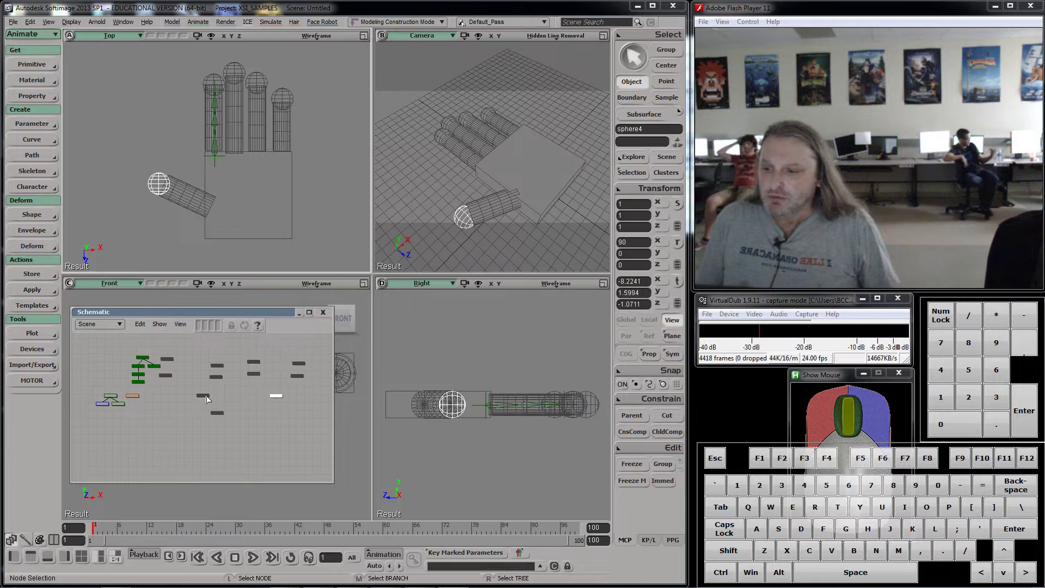
pyautogui.click(432, 79)
pyautogui.click(208, 397)
pyautogui.press('m')
pyautogui.moveTo(210, 401); pyautogui.dragTo(256, 395)
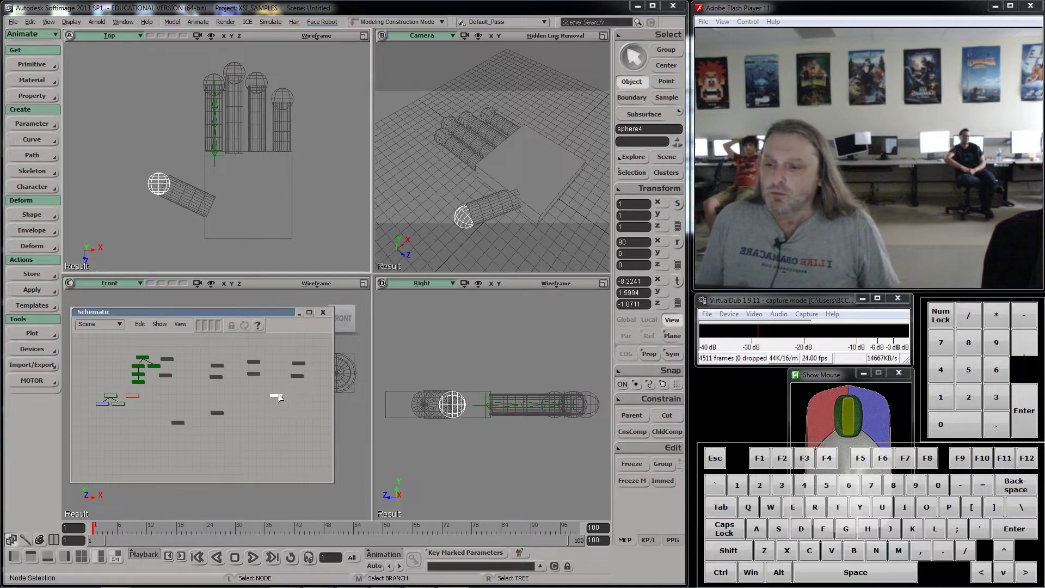
# - Rename cylinder4 to thumb and begin renaming cylinder3 to pinkie
pyautogui.press('m')
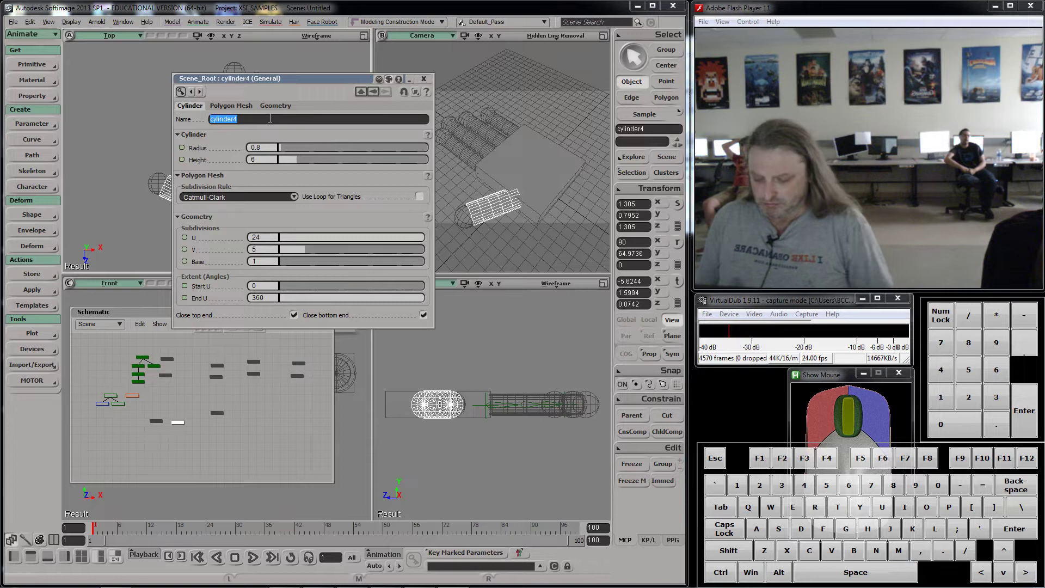
pyautogui.press('t')
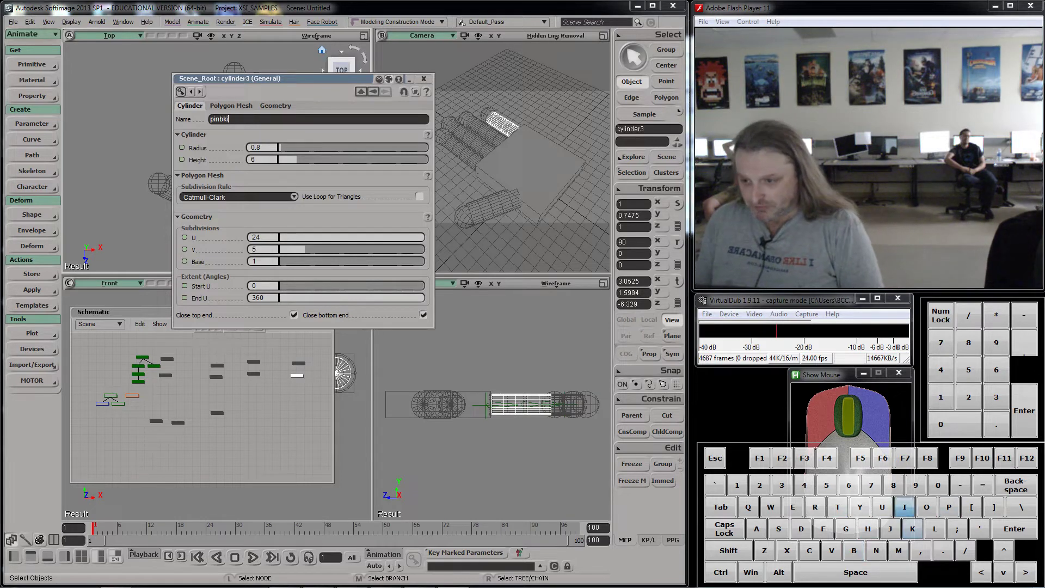
pyautogui.press('BackSpace')
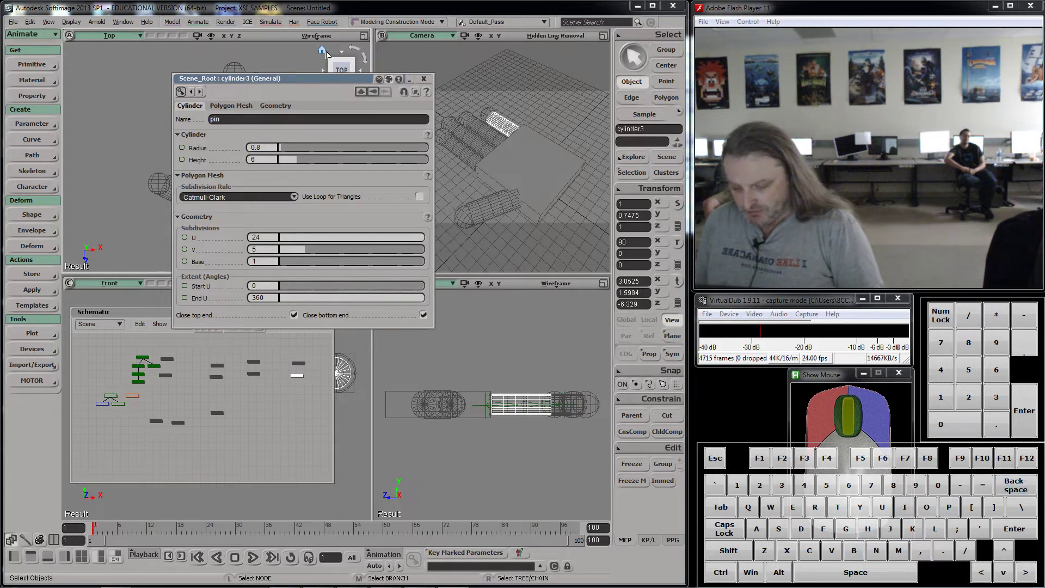
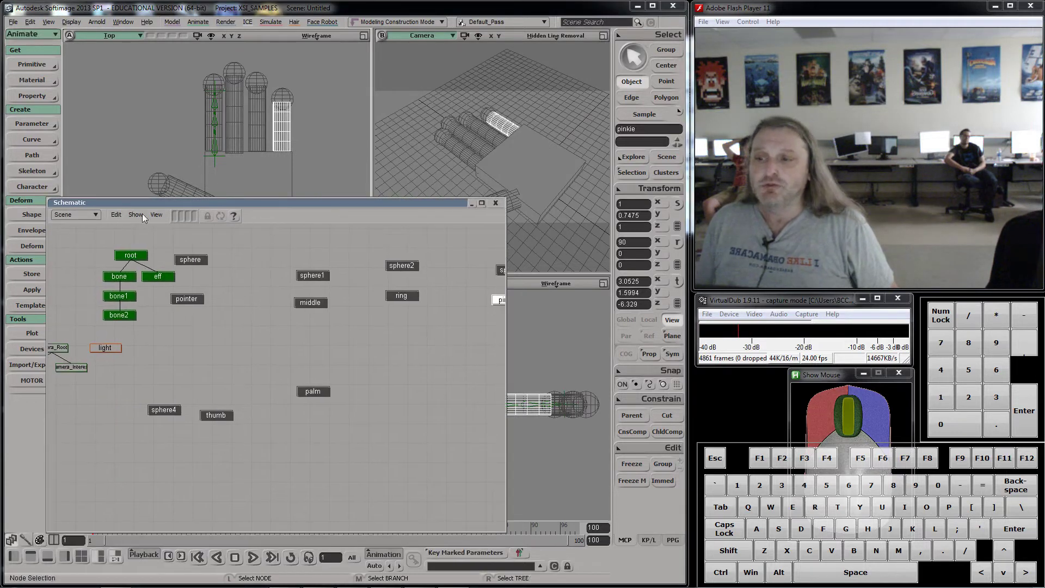
# - Save the scene as hand1 via File > Save As
pyautogui.click(15, 20)
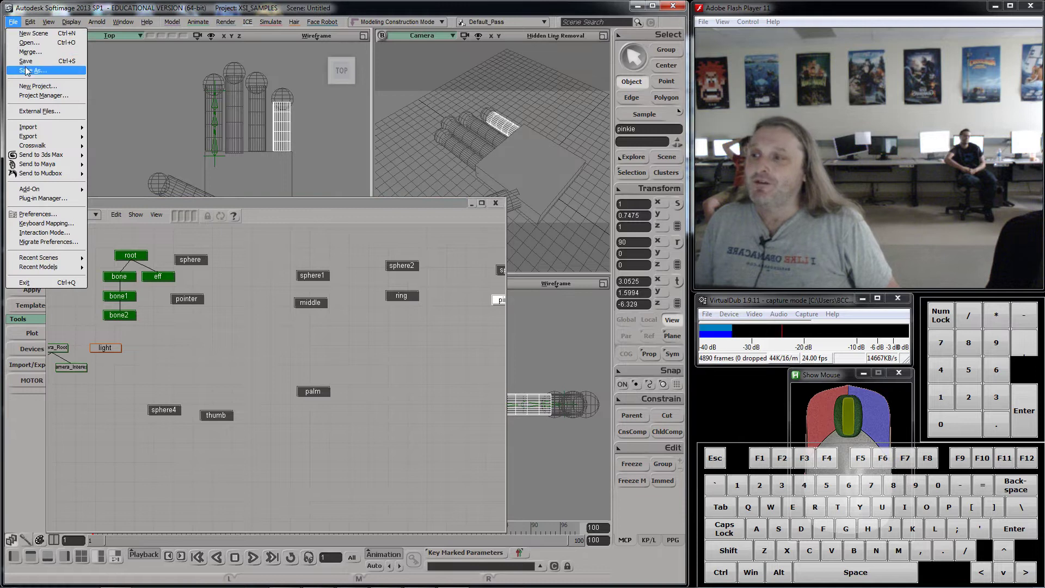
pyautogui.click(29, 72)
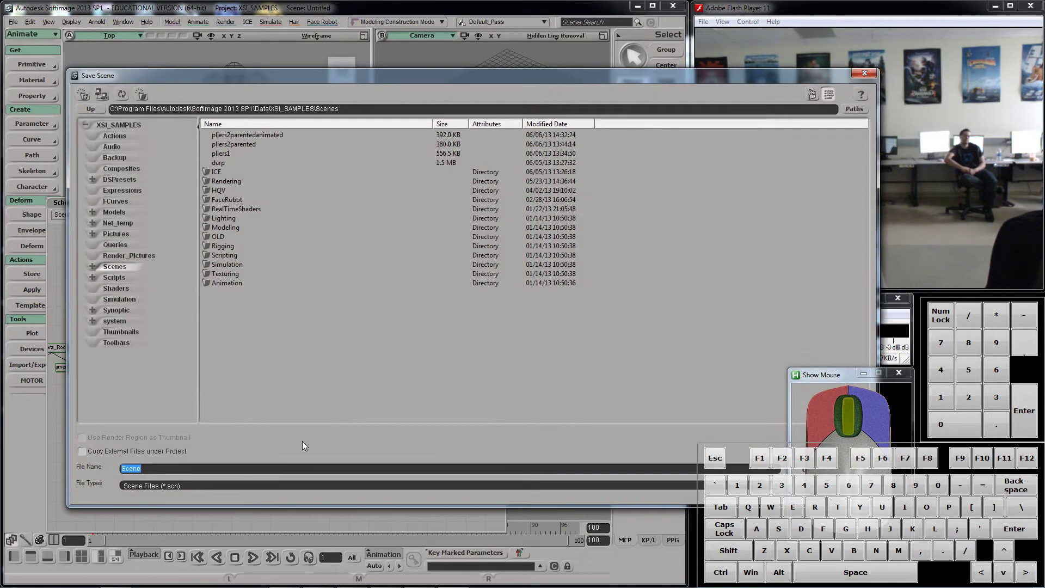
pyautogui.press('1')
pyautogui.press('Return')
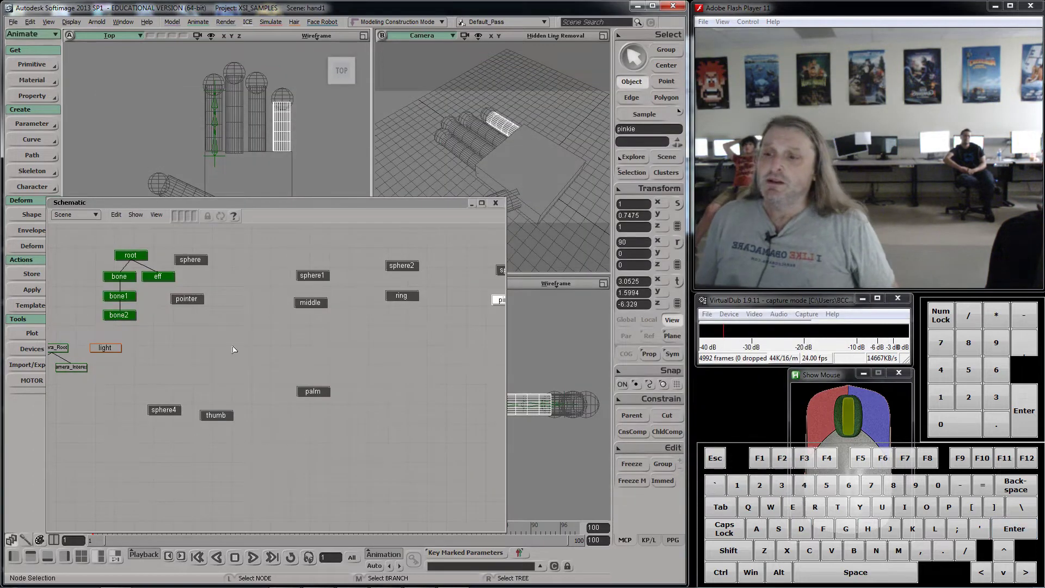
# - Select the finger chain's root and duplicate it so each finger has its own chain
pyautogui.moveTo(249, 276); pyautogui.dragTo(193, 310)
pyautogui.middleClick(193, 308)
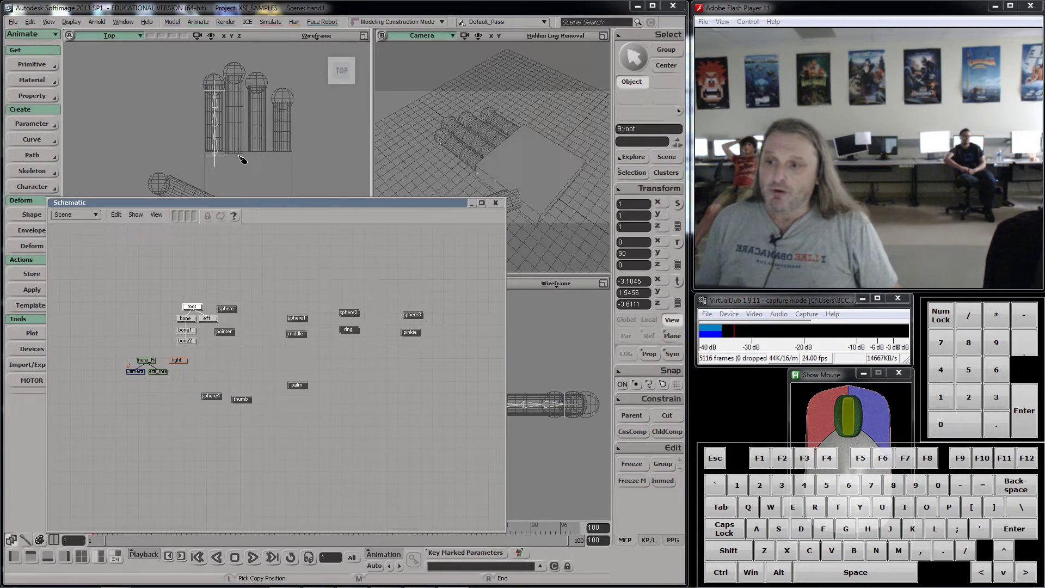
pyautogui.click(242, 158)
pyautogui.click(265, 160)
pyautogui.middleClick(294, 173)
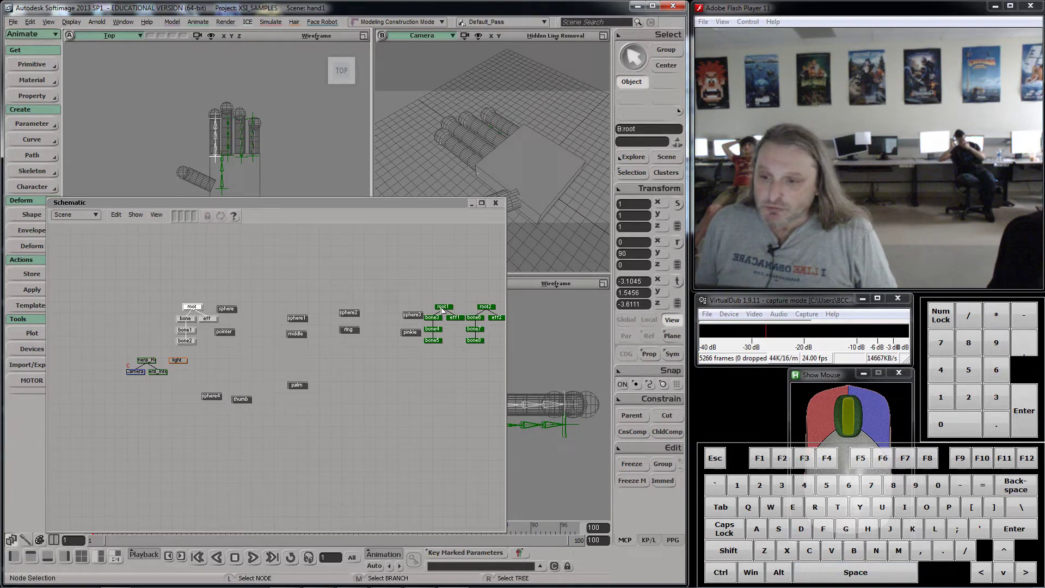
# - Move the root1 and root2 chains beside their finger nodes in the schematic
pyautogui.middleClick(444, 310)
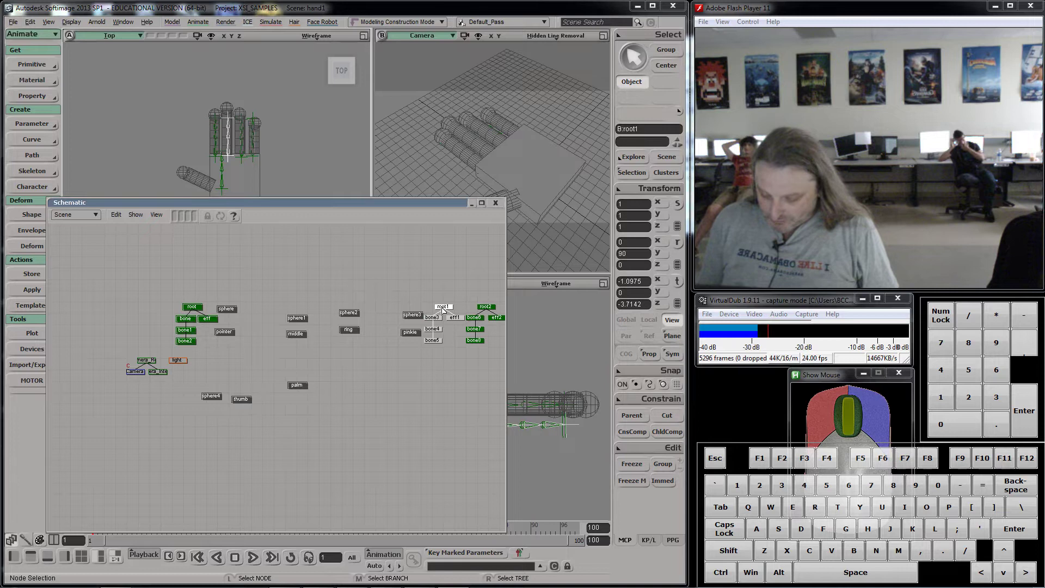
pyautogui.press('m')
pyautogui.moveTo(446, 312); pyautogui.dragTo(380, 309)
pyautogui.middleClick(489, 307)
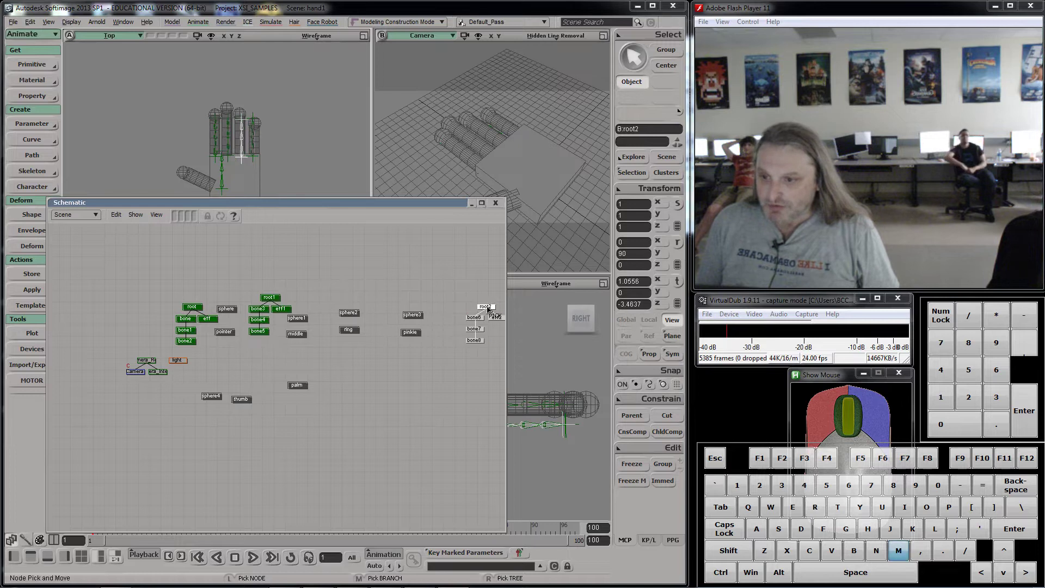
pyautogui.press('m')
pyautogui.moveTo(491, 310); pyautogui.dragTo(467, 347)
# - Move the remaining copied chains into their groups, with root4 below the others near thumb
pyautogui.scroll(-3)
pyautogui.scroll(3)
pyautogui.moveTo(463, 329); pyautogui.dragTo(371, 327)
pyautogui.press('m')
pyautogui.middleClick(493, 329)
pyautogui.press('m')
pyautogui.moveTo(495, 332); pyautogui.dragTo(205, 385)
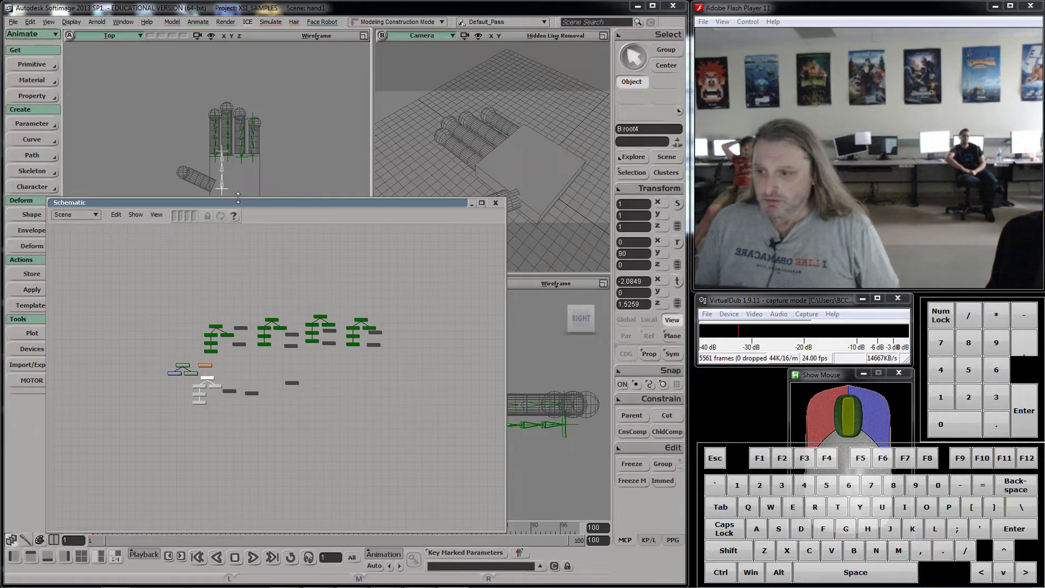
# - Frame the Front viewport on the hand, toggling between the Translate and navigation tools
pyautogui.middleClick(231, 189)
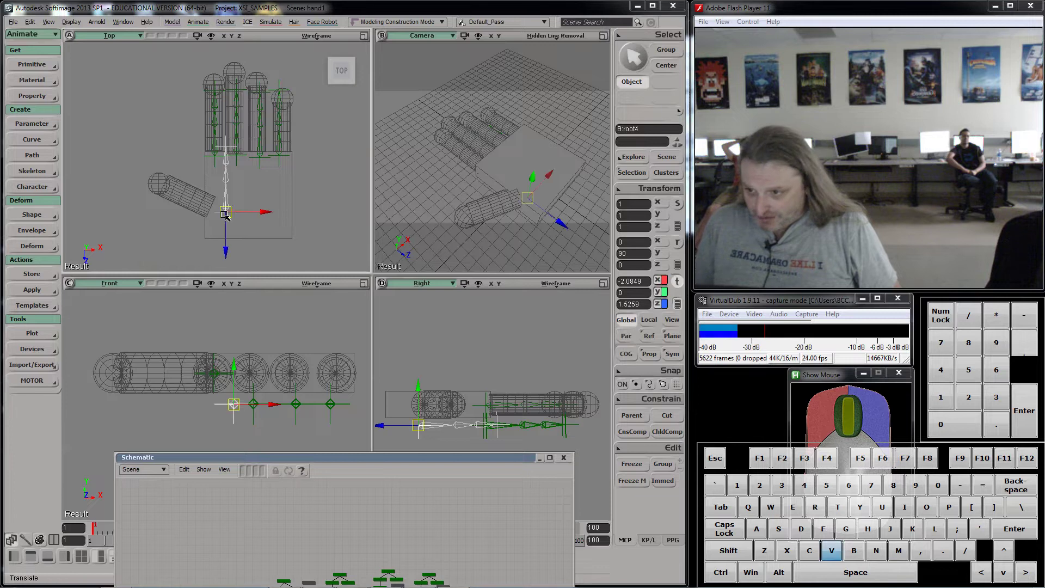
pyautogui.press('v')
pyautogui.press('c')
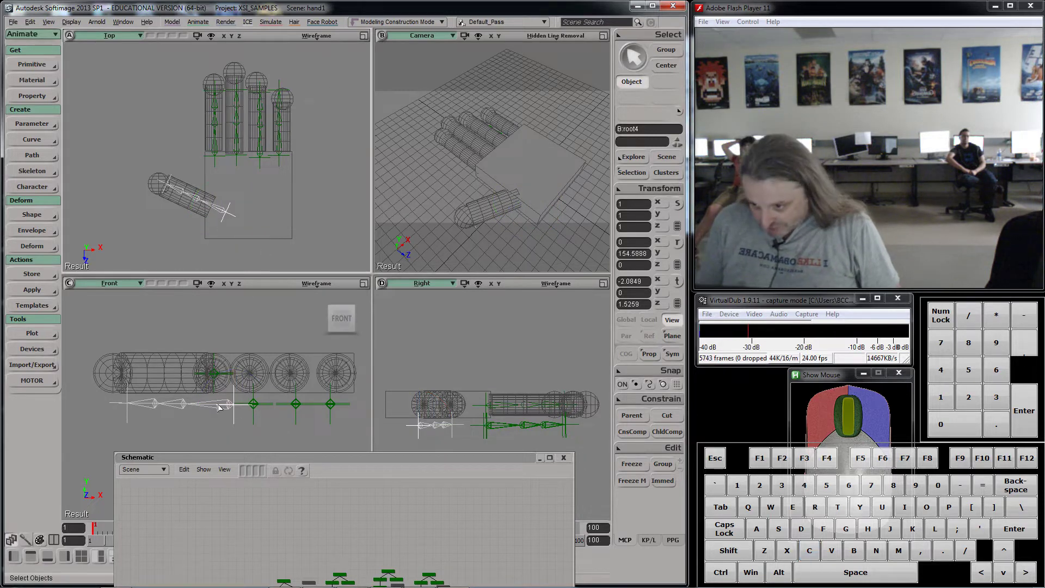
pyautogui.press('v')
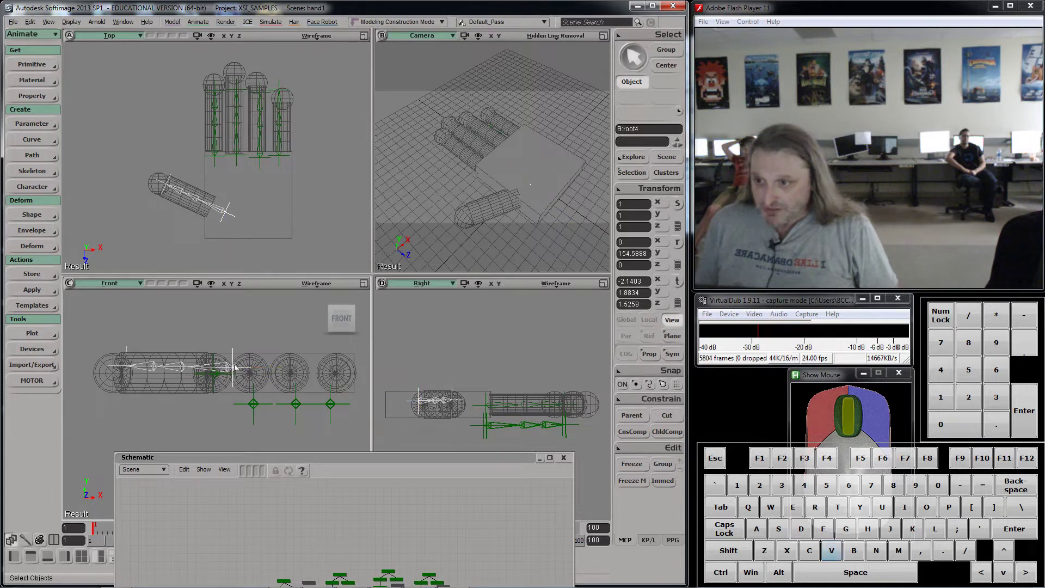
pyautogui.middleClick(239, 162)
pyautogui.press('v')
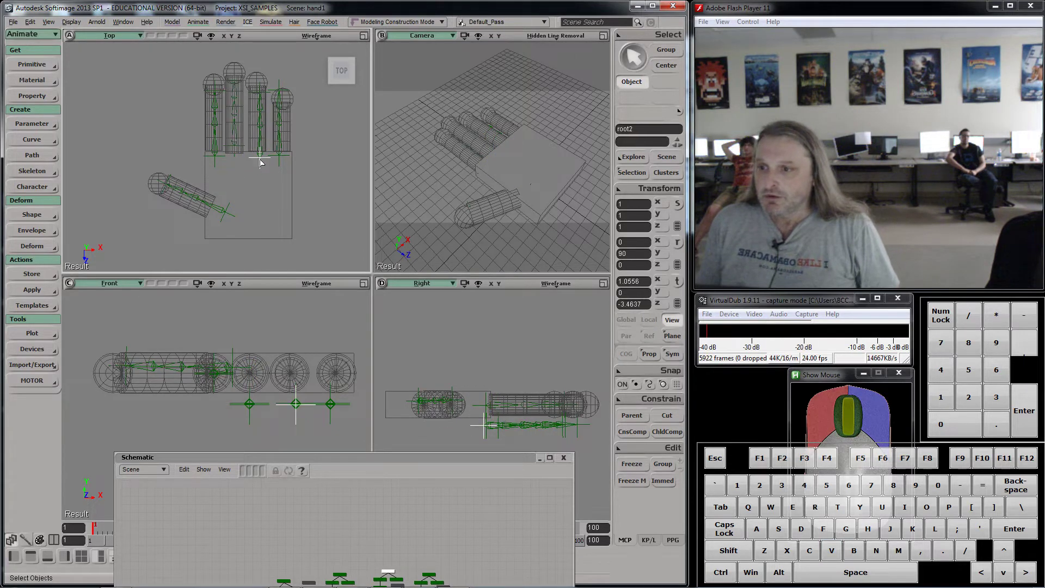
pyautogui.press('v')
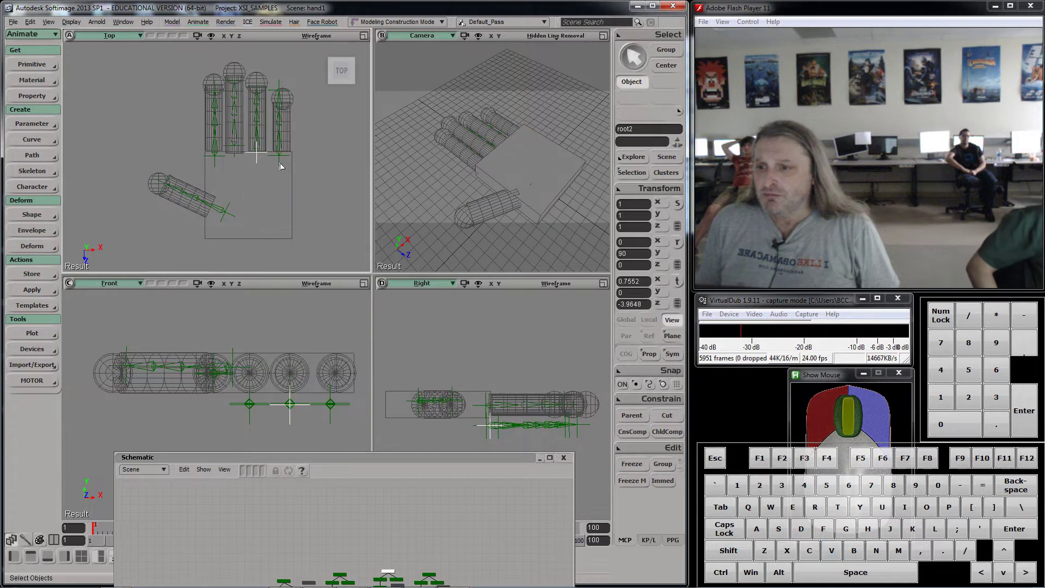
pyautogui.press('v')
# - Rectangle-select all four finger bone chains and translate them up into the finger cylinders
pyautogui.moveTo(281, 164); pyautogui.dragTo(279, 189)
pyautogui.moveTo(244, 400); pyautogui.dragTo(359, 425)
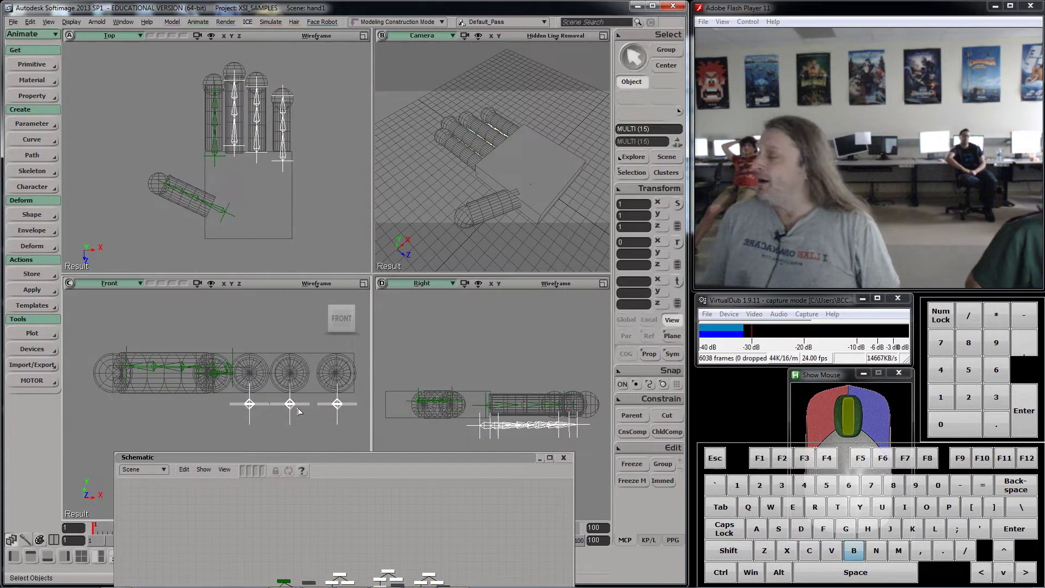
pyautogui.press('v')
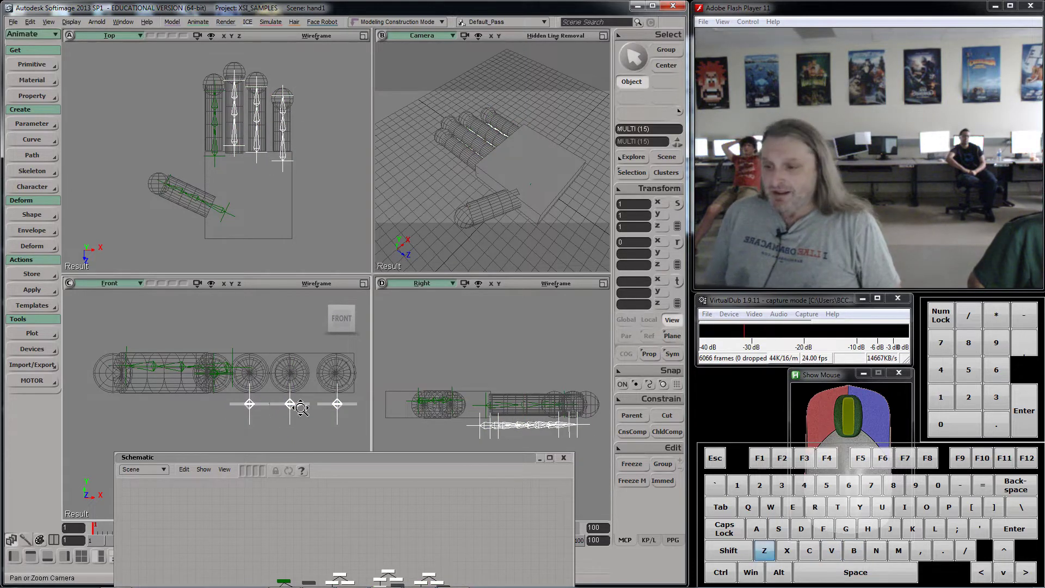
pyautogui.press('c')
pyautogui.press('v')
pyautogui.moveTo(295, 374); pyautogui.dragTo(295, 346)
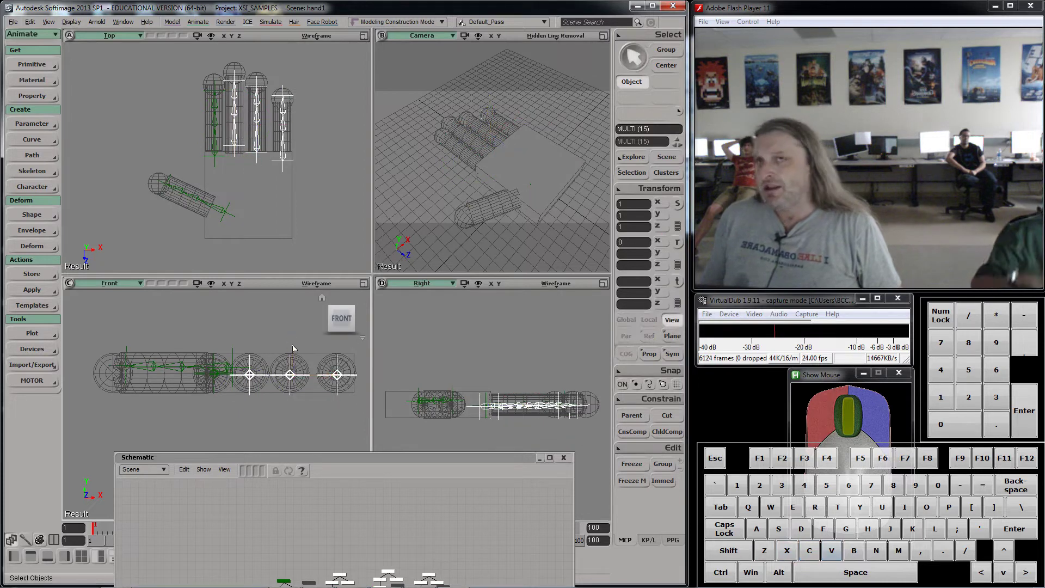
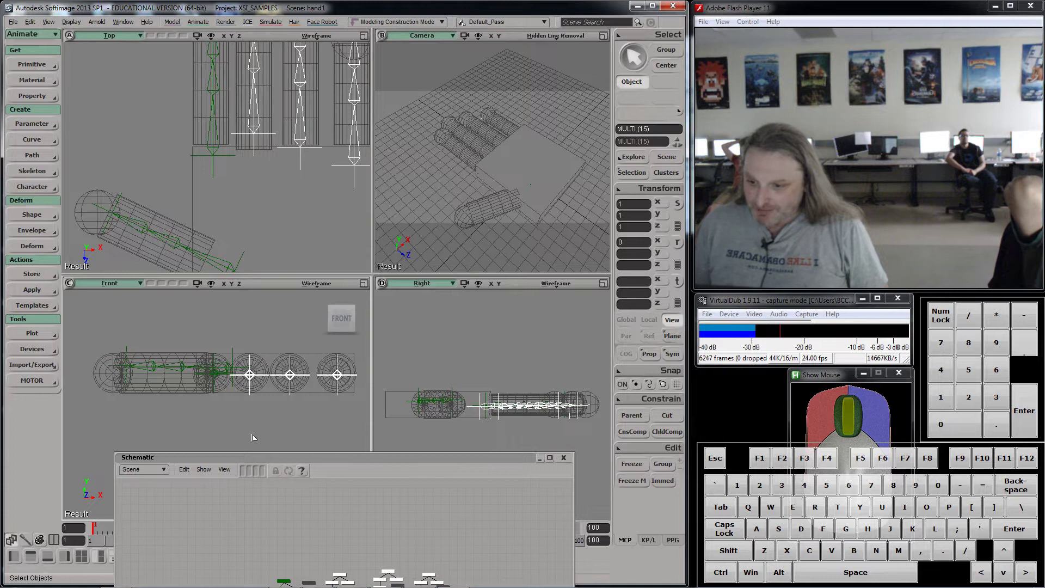
# - Enlarge the Schematic and transform the thumb chain root and effector to fit inside the thumb cylinder
pyautogui.moveTo(326, 451); pyautogui.dragTo(445, 303)
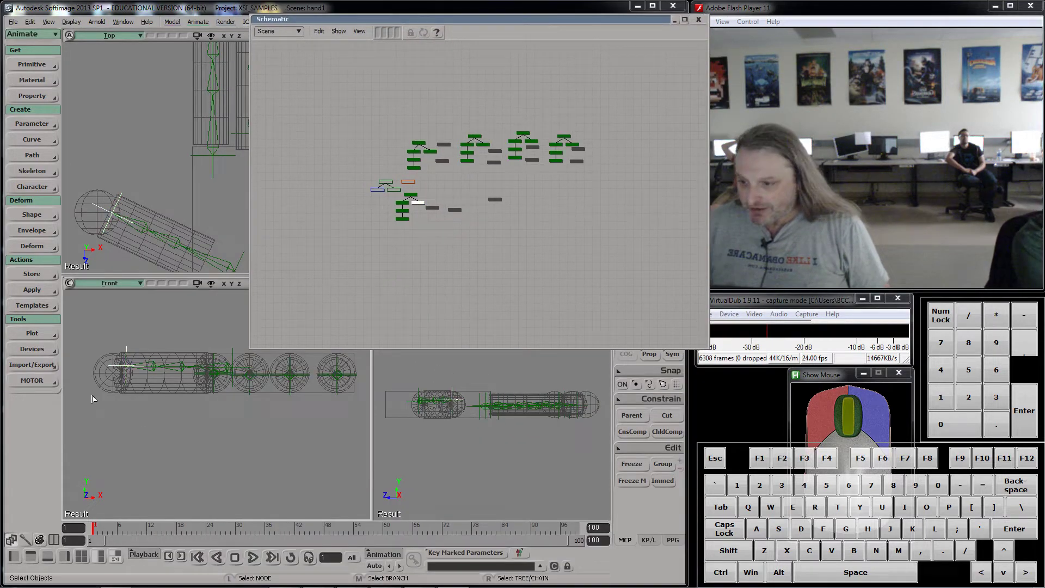
pyautogui.press('v')
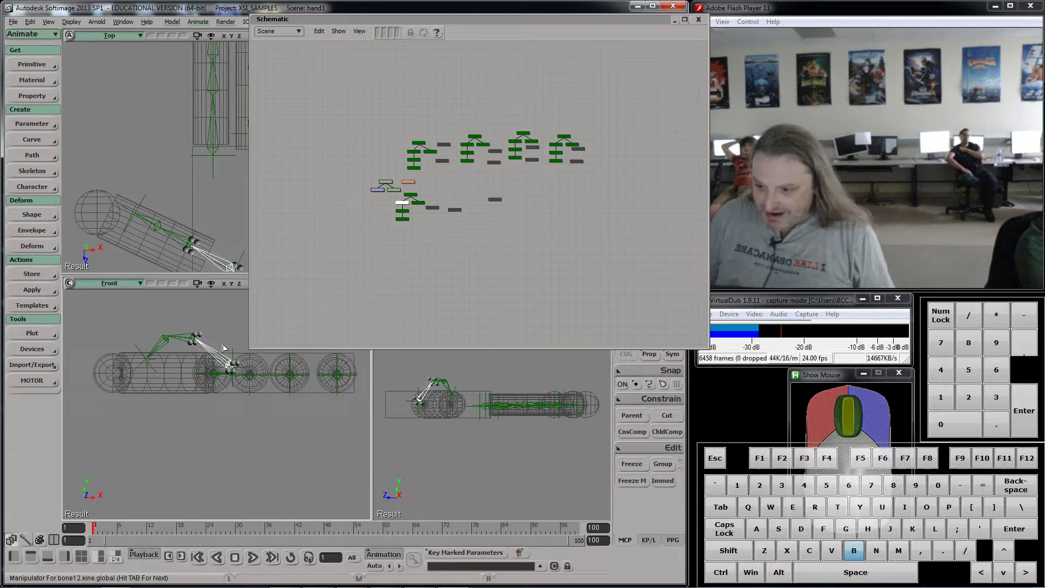
pyautogui.press('v')
pyautogui.press('c')
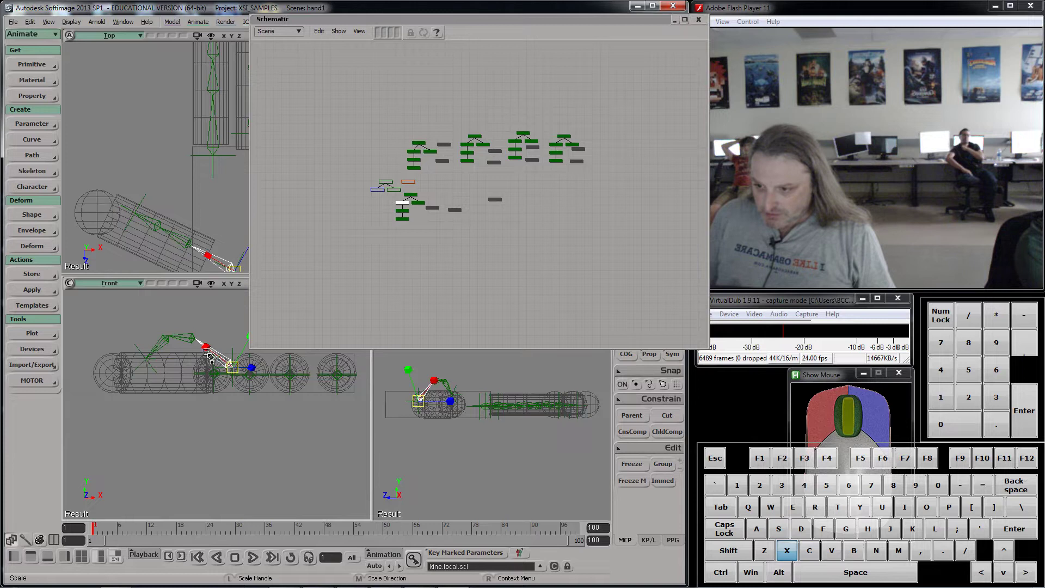
pyautogui.press('x')
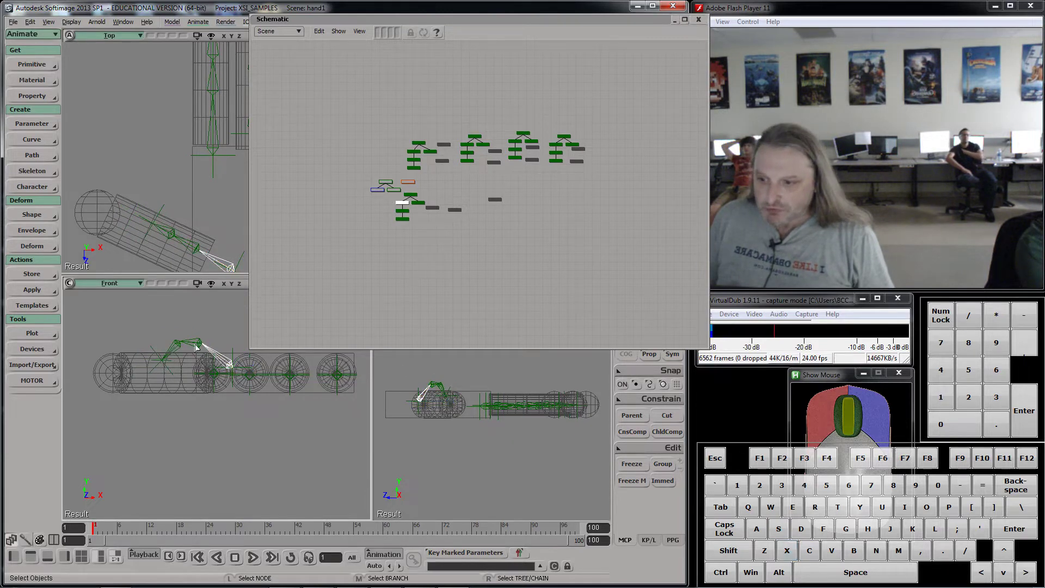
pyautogui.press('x')
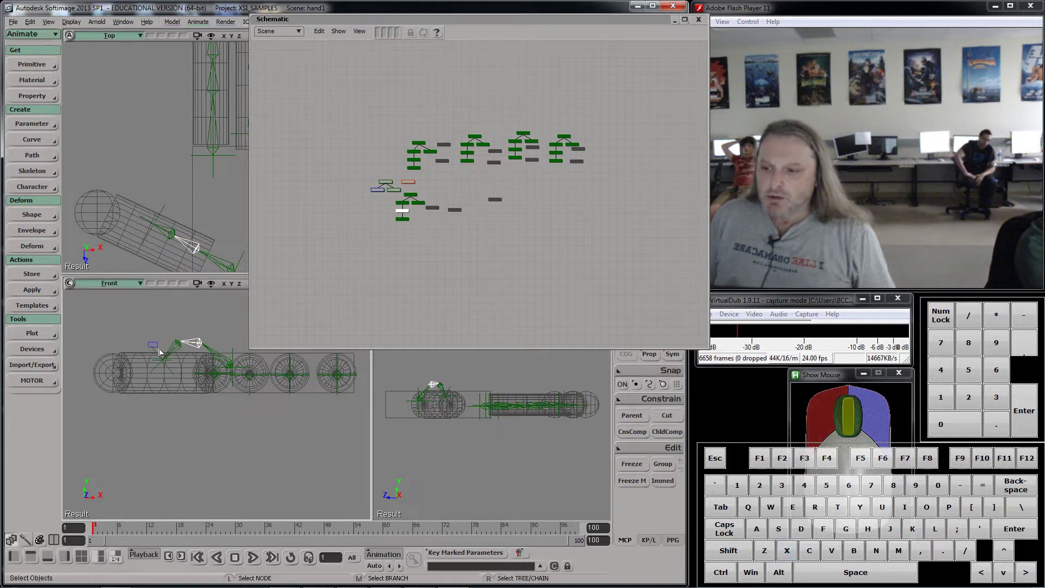
pyautogui.press('v')
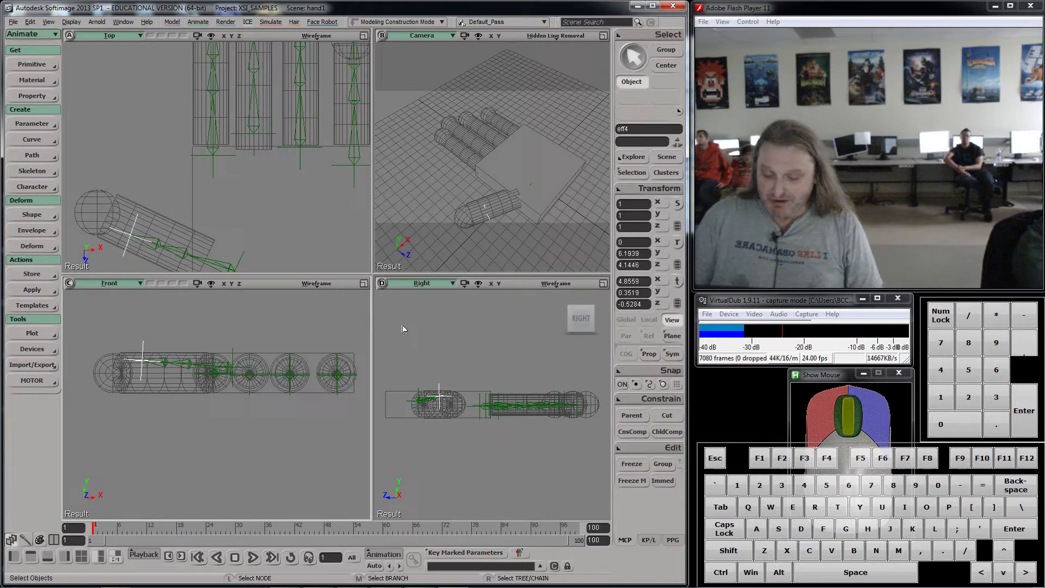
# - Bring up the Schematic and select the finger chain root nodes
pyautogui.press('9')
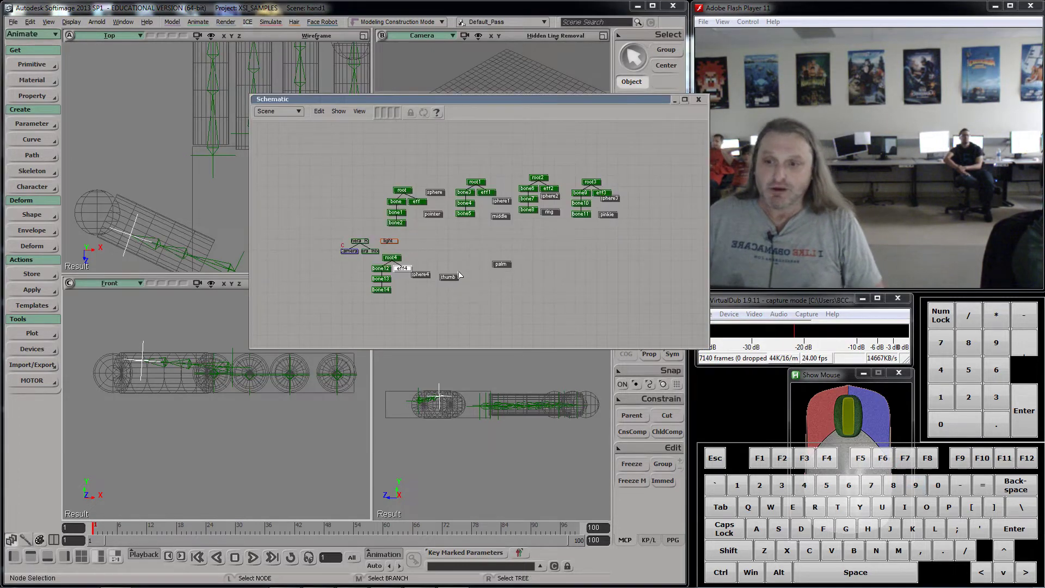
pyautogui.moveTo(504, 104); pyautogui.dragTo(373, 228)
pyautogui.middleClick(255, 223)
pyautogui.click(500, 217)
pyautogui.moveTo(486, 286); pyautogui.dragTo(555, 232)
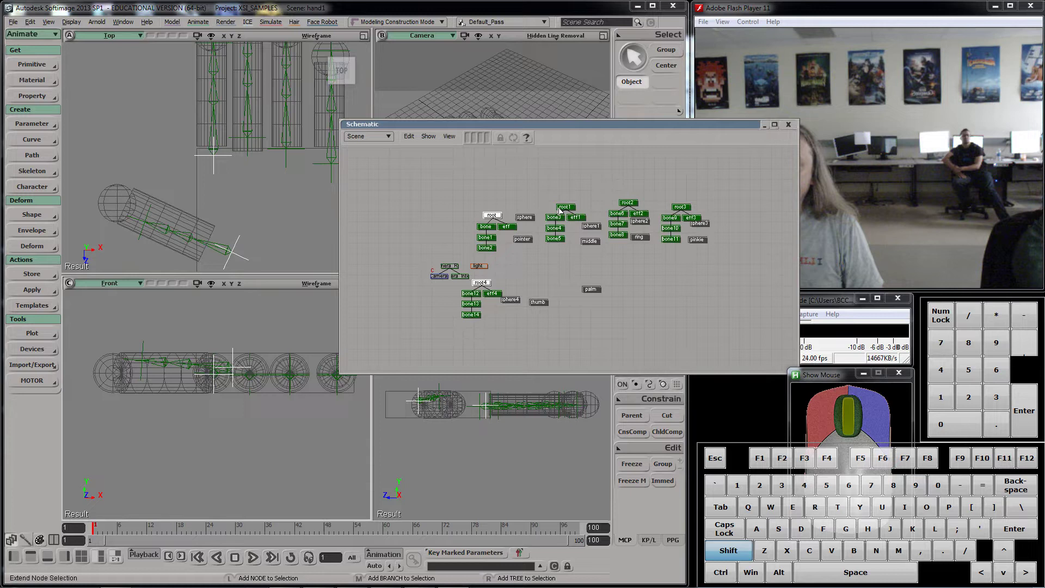
pyautogui.moveTo(562, 209); pyautogui.dragTo(594, 211)
pyautogui.moveTo(626, 203); pyautogui.dragTo(659, 208)
# - Parent the selected finger chains under the palm node and finish the parenting
pyautogui.click(687, 210)
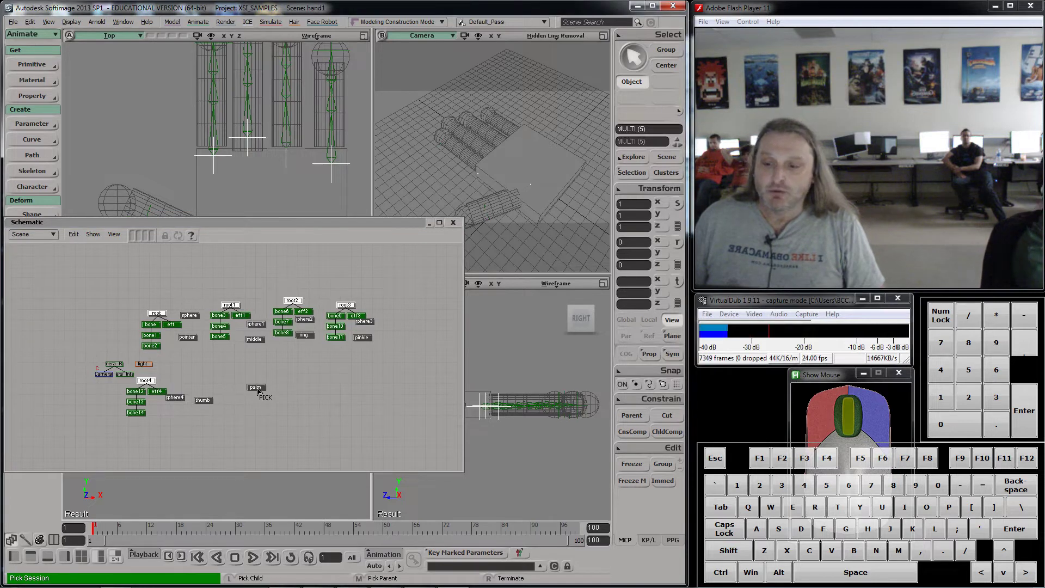
pyautogui.middleClick(262, 391)
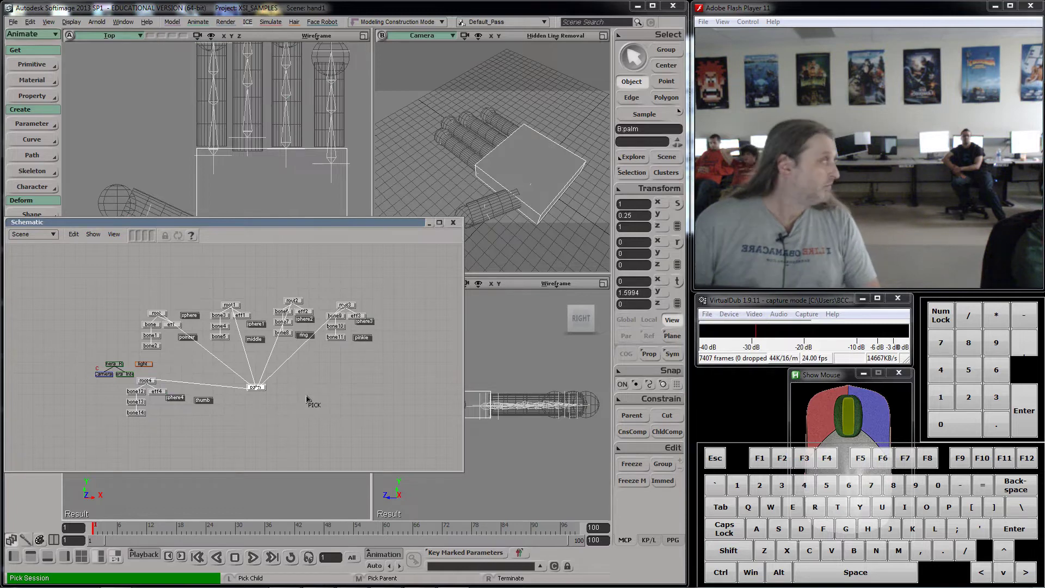
pyautogui.rightClick(310, 399)
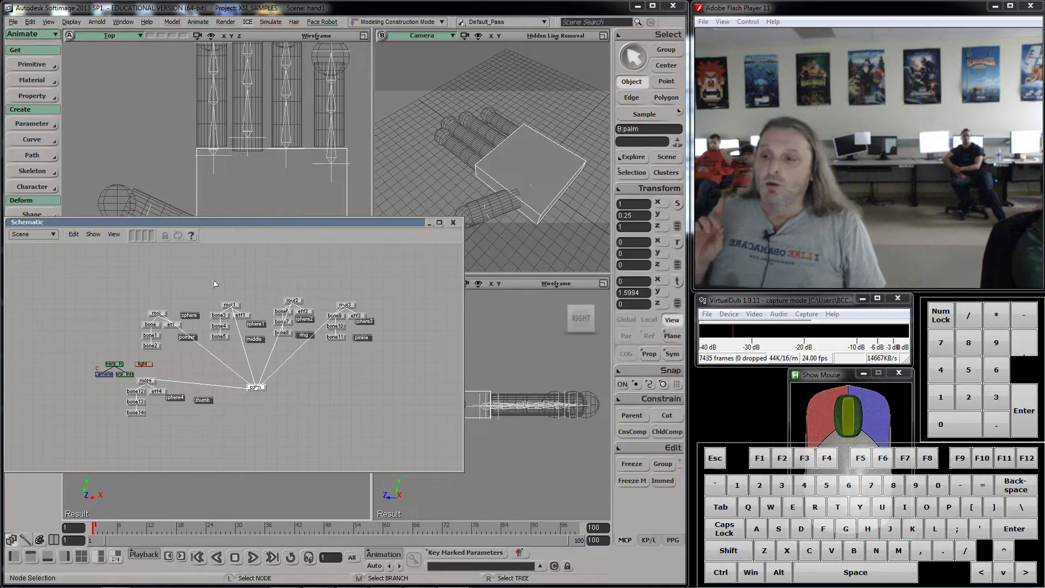
pyautogui.moveTo(255, 225); pyautogui.dragTo(523, 266)
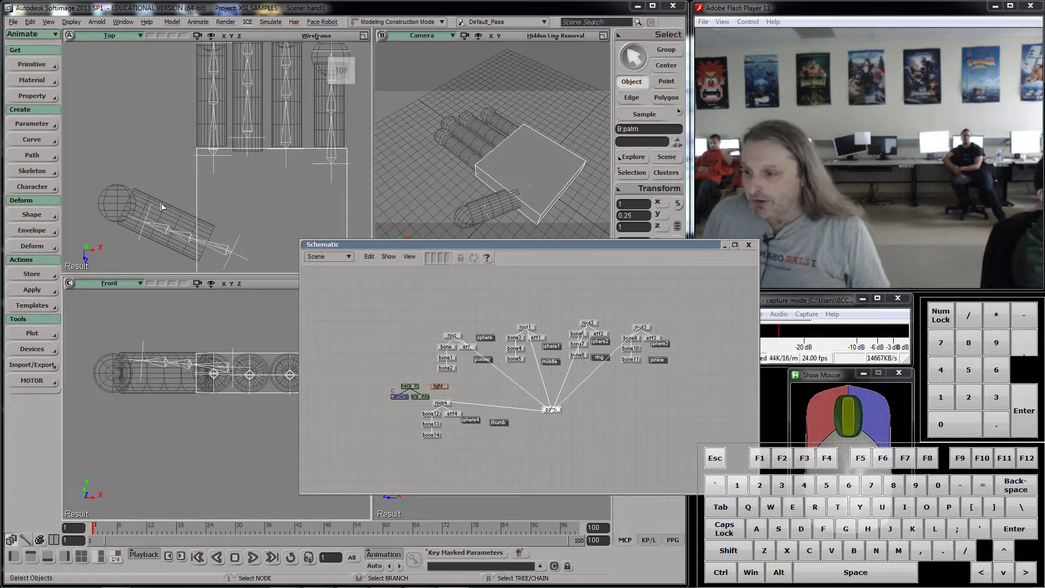
# - Set Envelope on the thumb cylinder with root4 and bones 12–14 as deformers, then close the weights panel
pyautogui.click(164, 206)
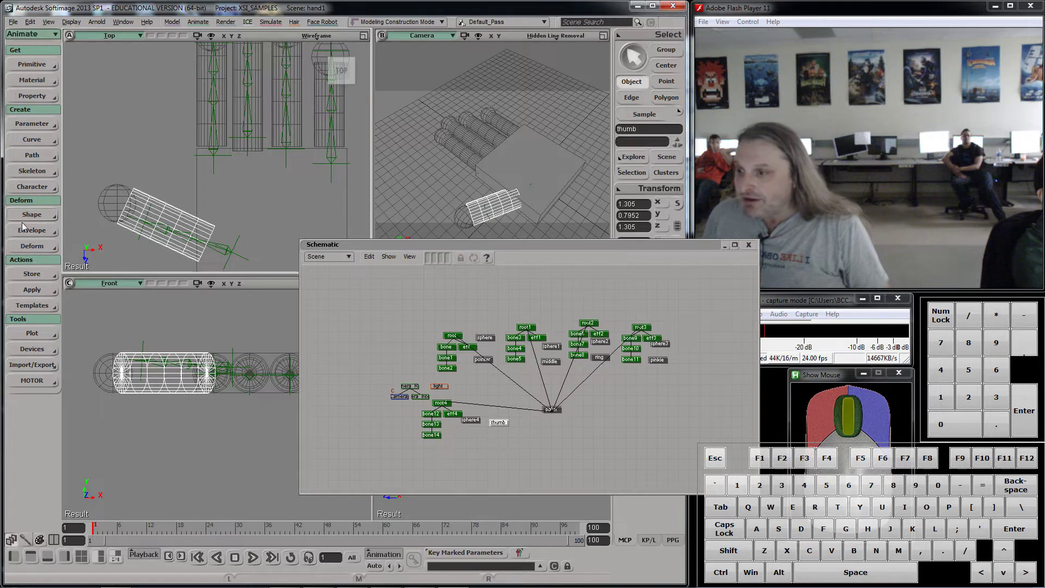
pyautogui.click(29, 234)
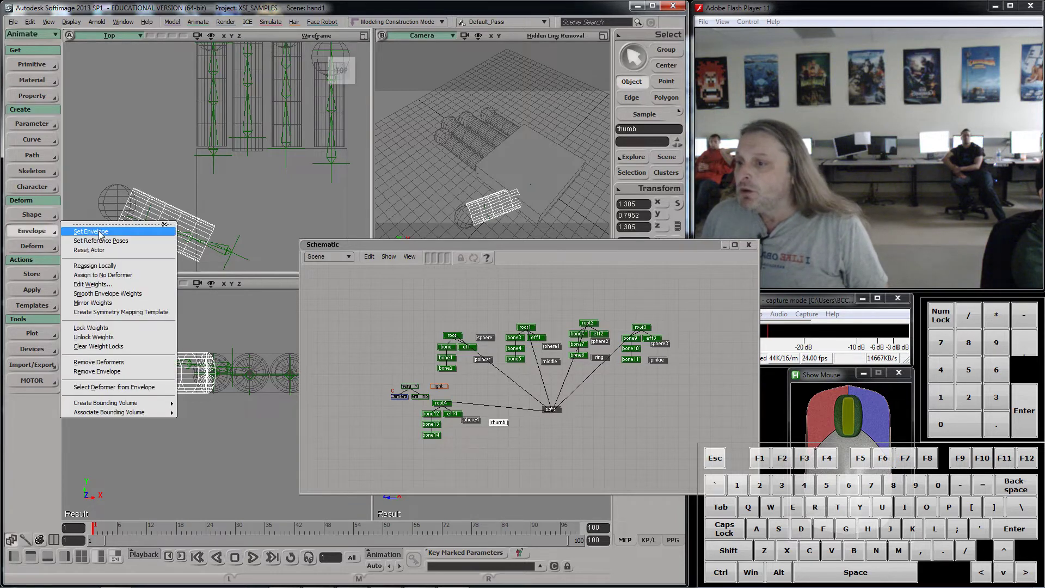
pyautogui.click(389, 340)
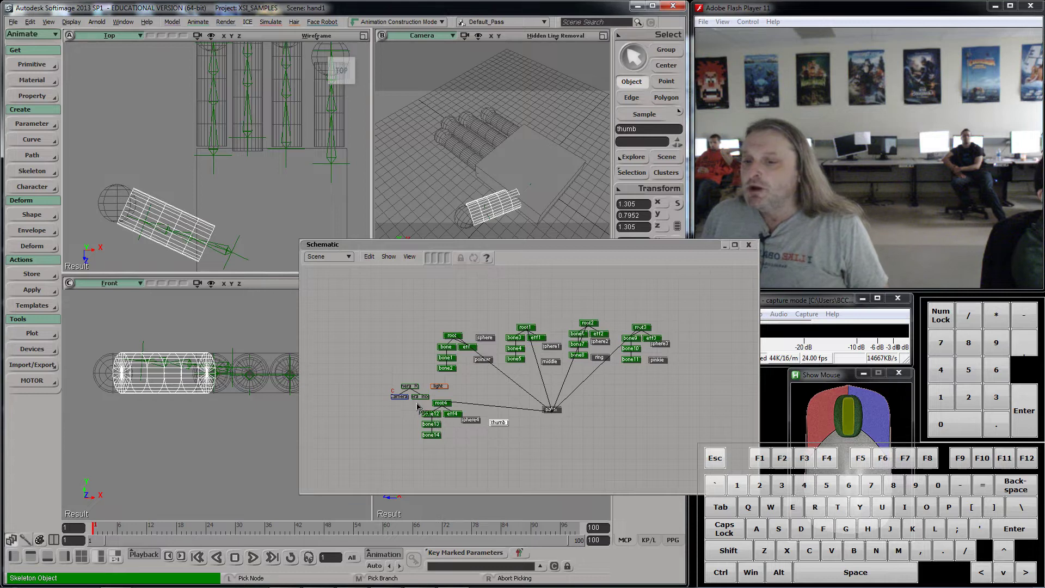
pyautogui.moveTo(435, 403); pyautogui.dragTo(446, 454)
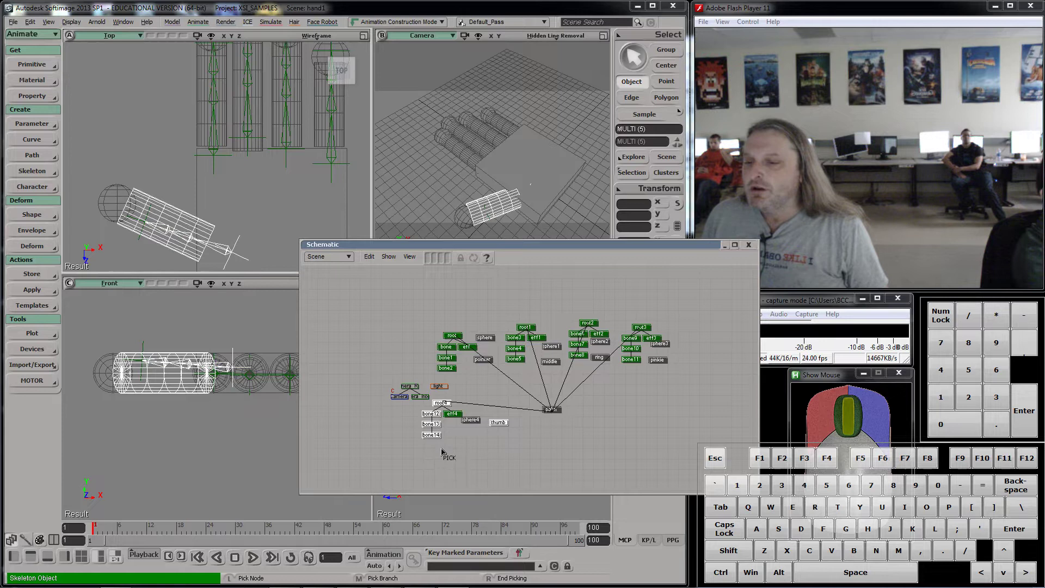
pyautogui.rightClick(446, 452)
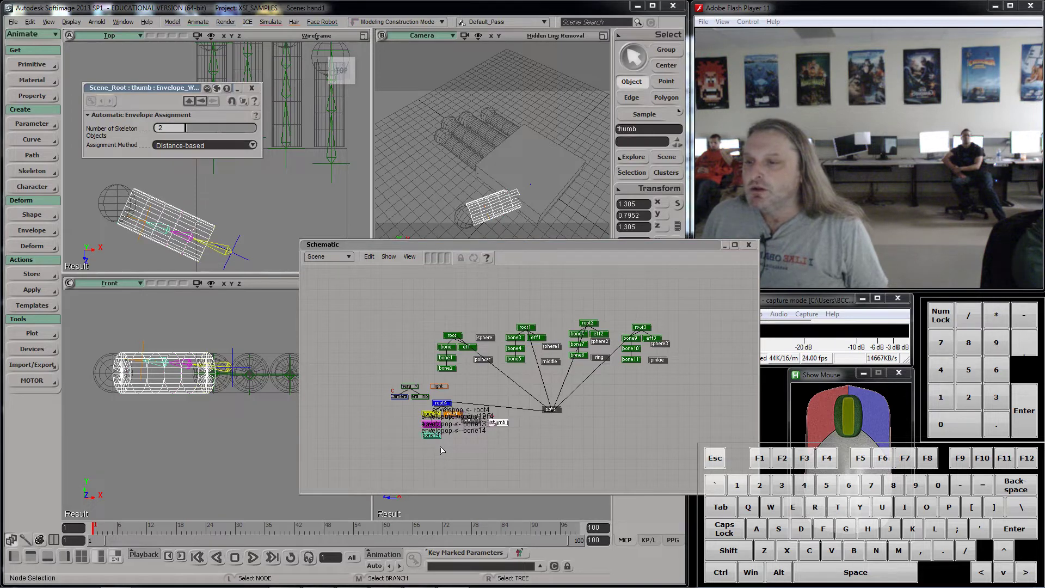
pyautogui.click(254, 94)
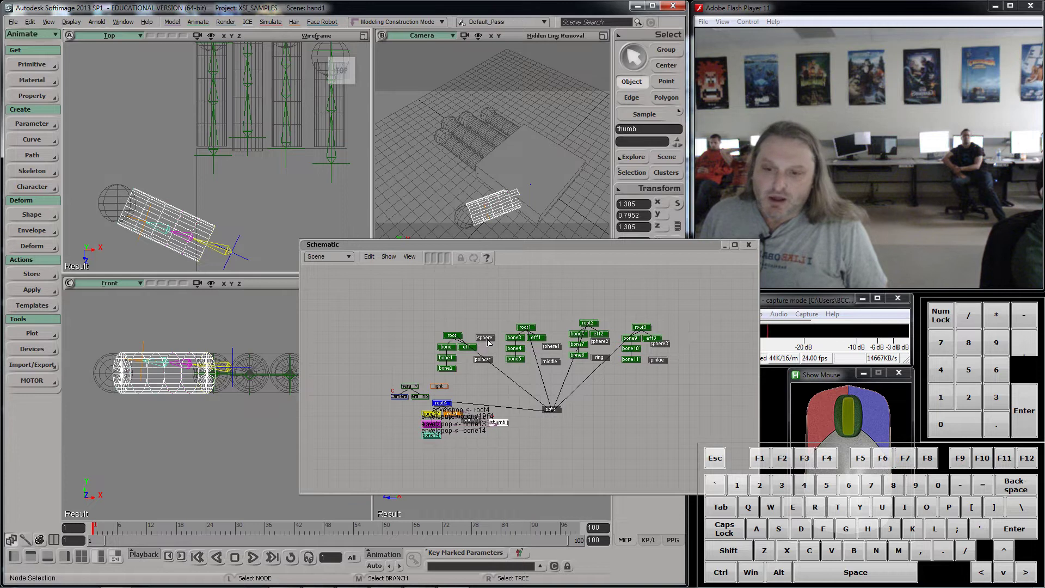
# - Set Envelope on the pointer cylinder, picking the index finger's bone chain as deformers
pyautogui.middleClick(485, 363)
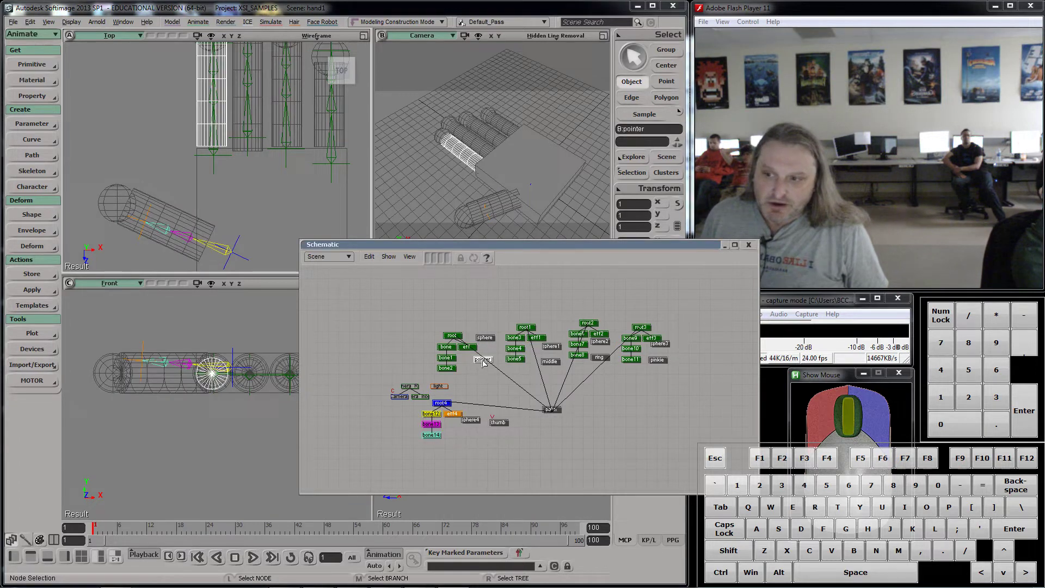
pyautogui.scroll(3)
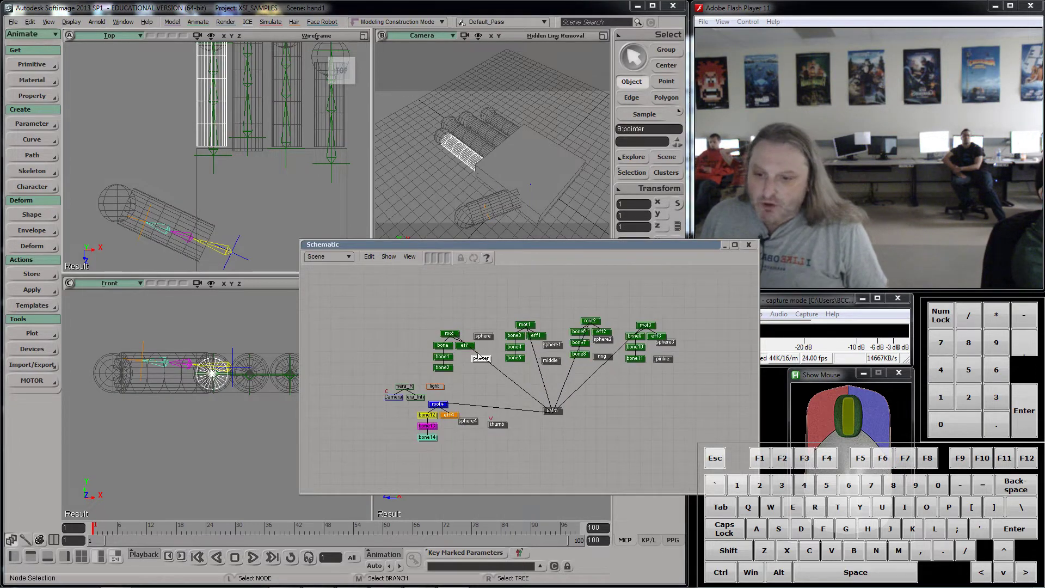
pyautogui.moveTo(42, 235); pyautogui.dragTo(86, 228)
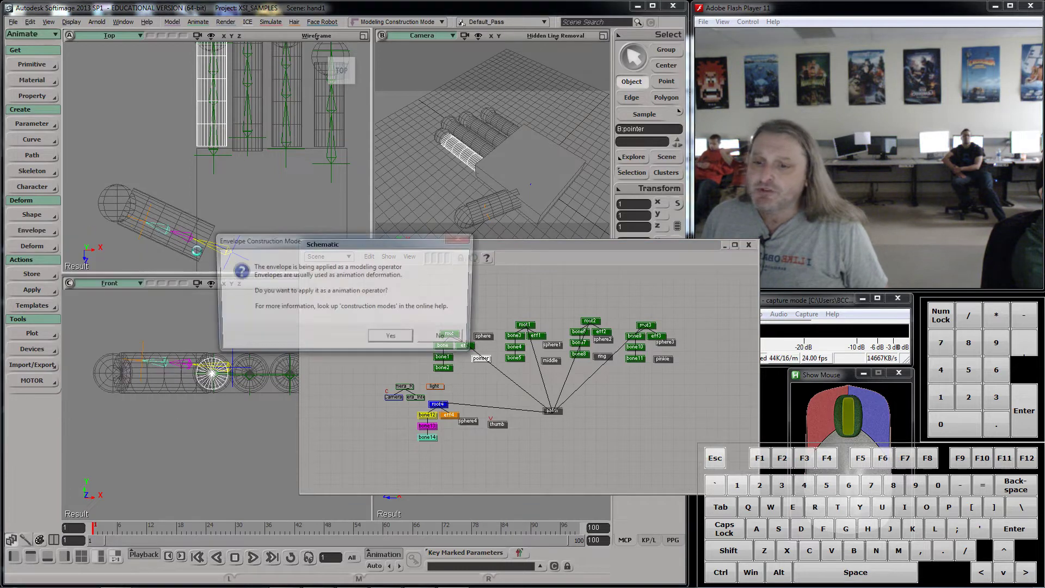
pyautogui.moveTo(394, 341); pyautogui.dragTo(454, 345)
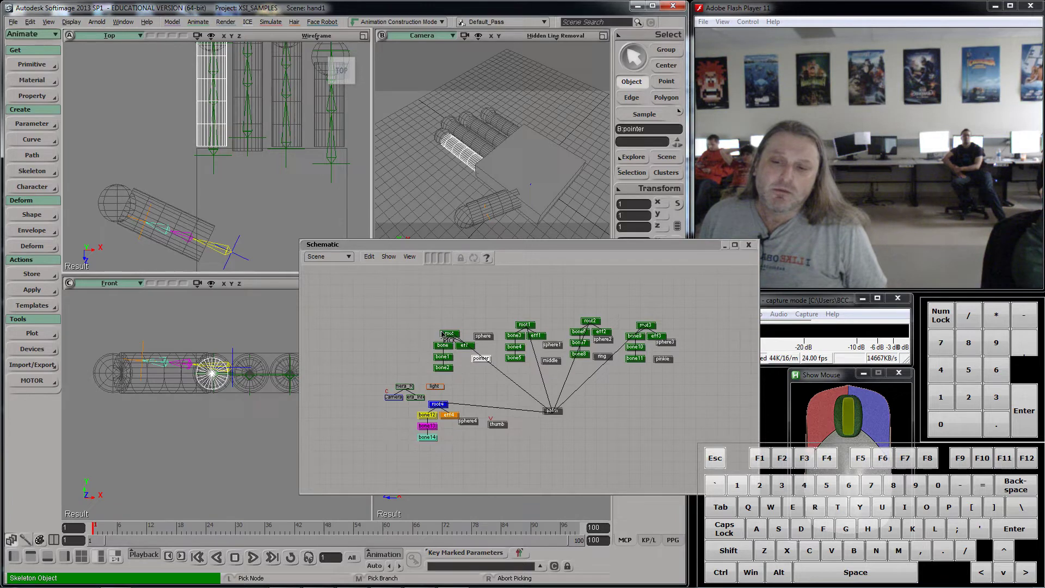
pyautogui.moveTo(433, 334); pyautogui.dragTo(455, 381)
pyautogui.rightClick(465, 369)
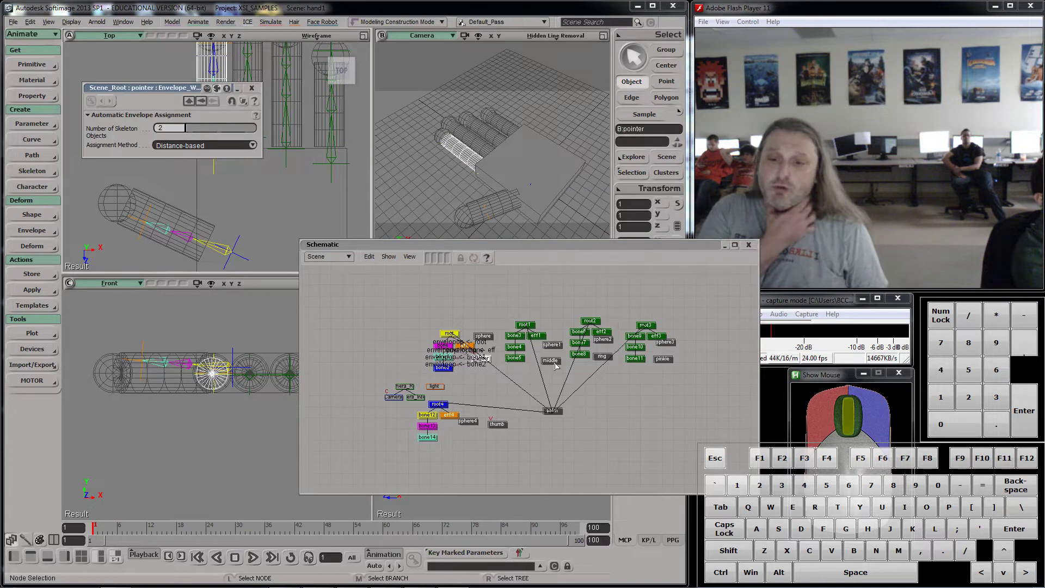
# - Set Envelope on the middle cylinder as an animation operator with root1 through bone5 as deformers
pyautogui.moveTo(556, 364); pyautogui.dragTo(59, 199)
pyautogui.click(48, 232)
pyautogui.click(96, 236)
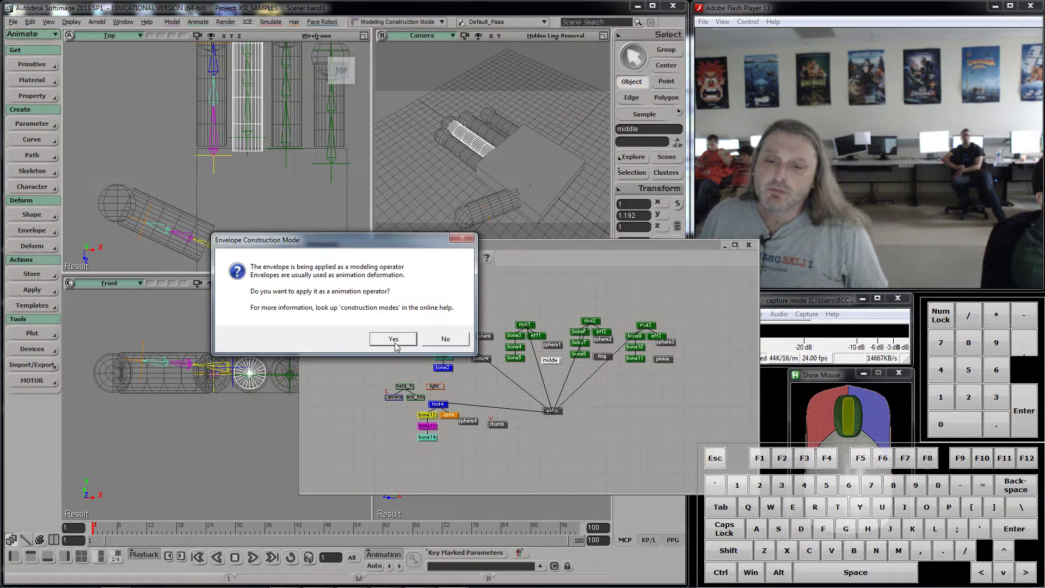
pyautogui.click(511, 328)
pyautogui.moveTo(522, 370); pyautogui.dragTo(529, 381)
pyautogui.rightClick(526, 373)
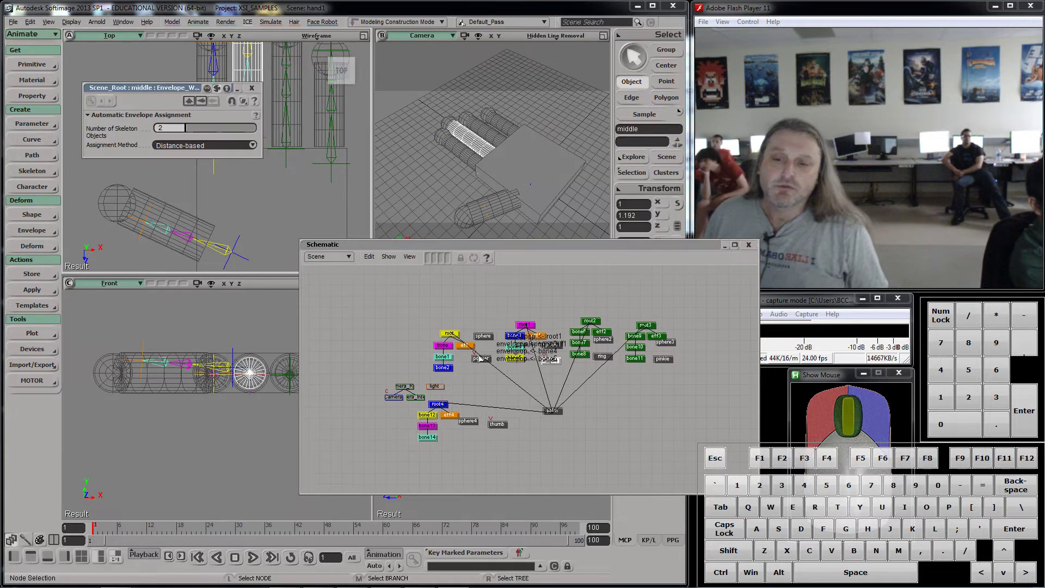
pyautogui.click(259, 89)
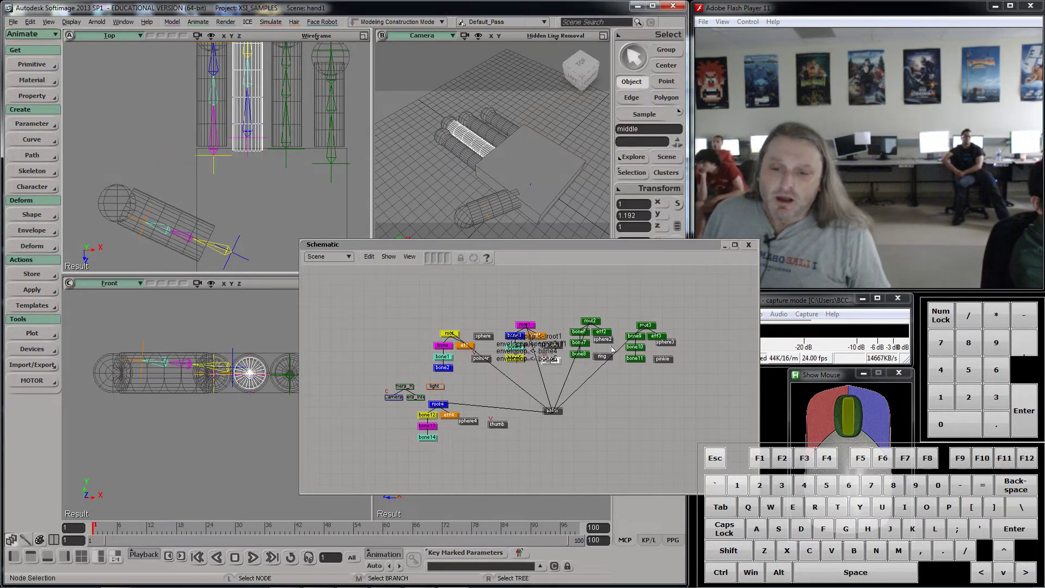
# - Set Envelope on the ring cylinder in animation mode with root2 and its bones as deformers
pyautogui.click(604, 360)
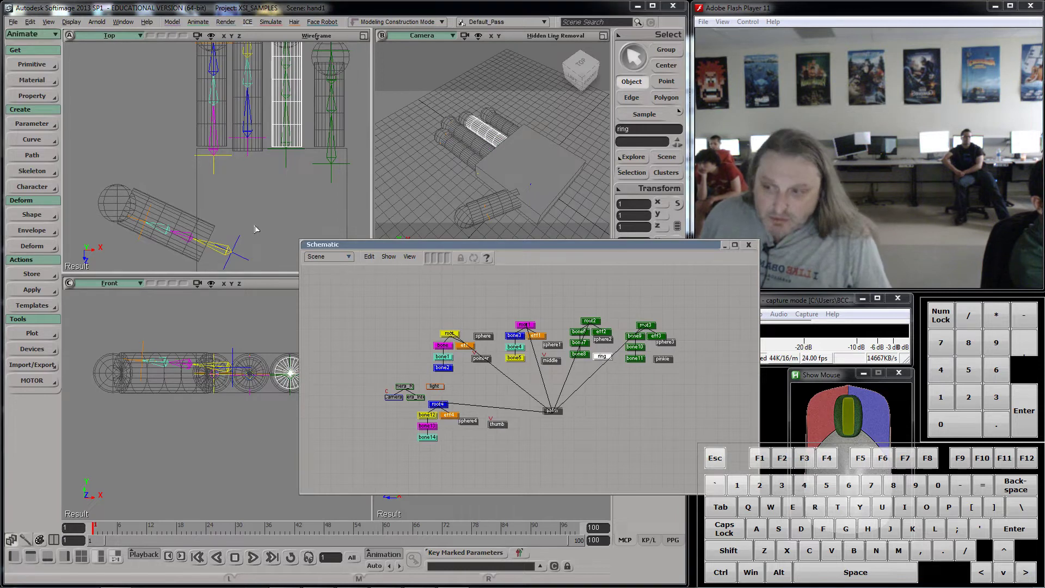
pyautogui.click(36, 234)
pyautogui.click(95, 234)
pyautogui.click(400, 339)
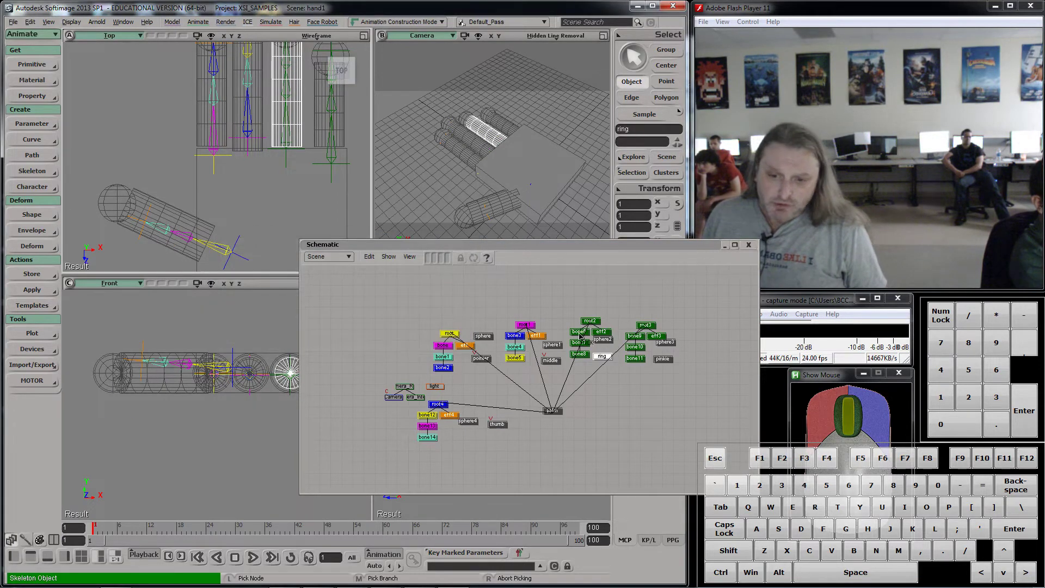
pyautogui.moveTo(571, 317); pyautogui.dragTo(592, 373)
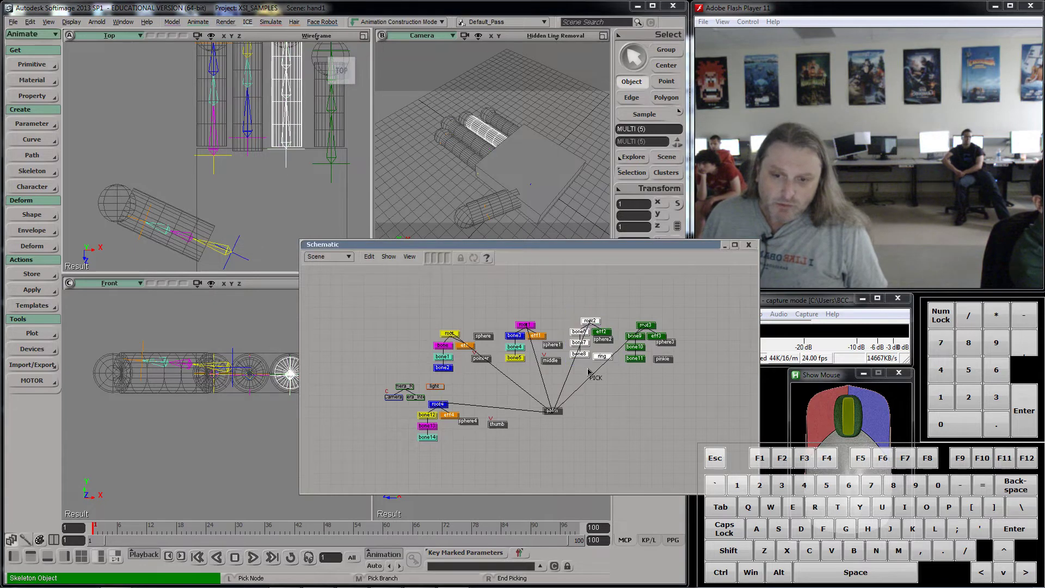
pyautogui.rightClick(591, 372)
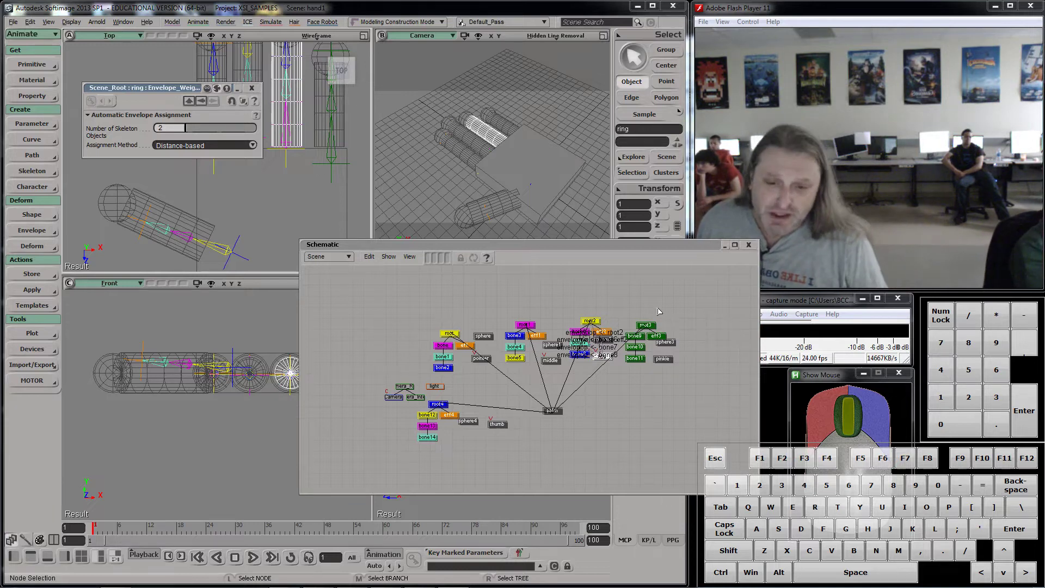
# - Set Envelope on the pinkie cylinder with the whole root3 chain as deformers and close its settings
pyautogui.click(666, 363)
pyautogui.click(248, 90)
pyautogui.click(36, 231)
pyautogui.click(91, 236)
pyautogui.click(404, 340)
pyautogui.middleClick(651, 331)
pyautogui.rightClick(654, 298)
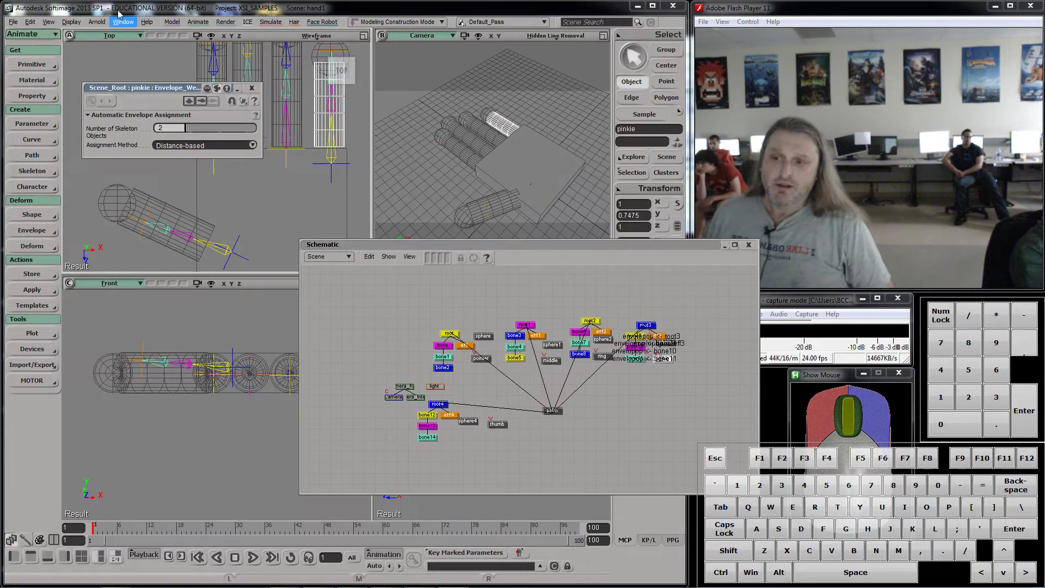
pyautogui.click(258, 90)
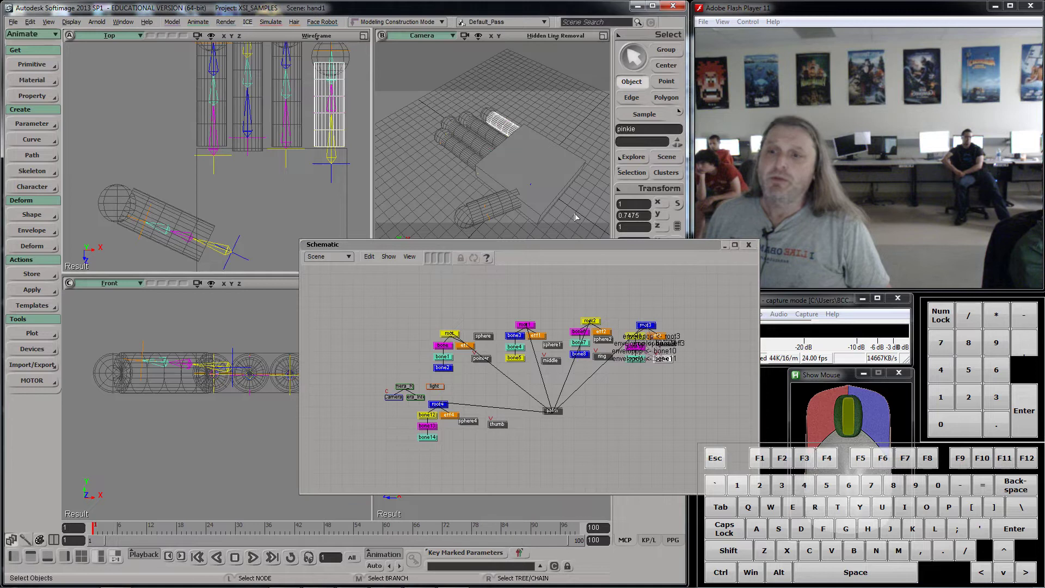
pyautogui.moveTo(755, 247); pyautogui.dragTo(549, 358)
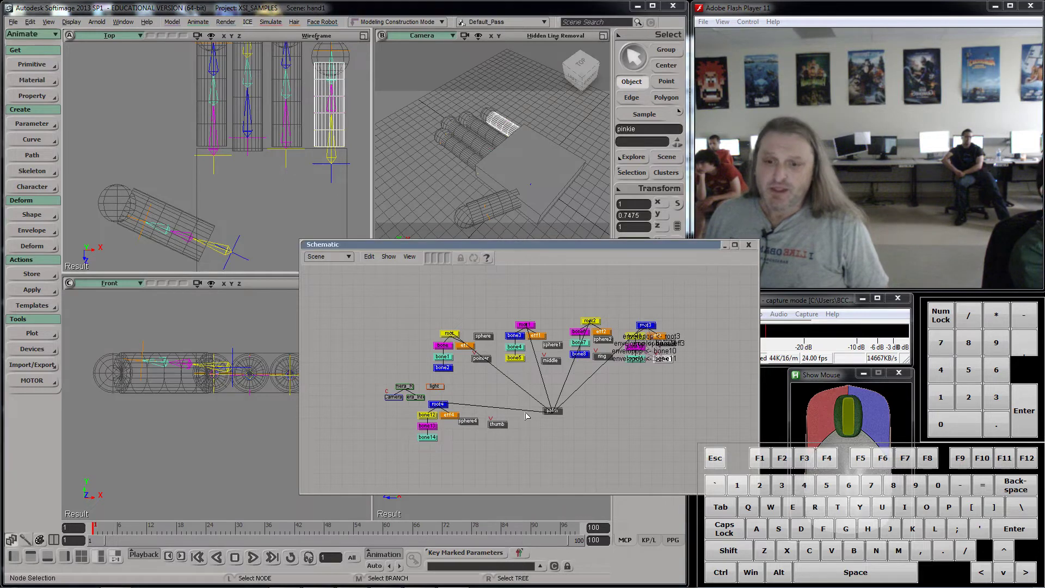
# - Close the Schematic and branch-select the palm to test moving the whole hand with Translate
pyautogui.middleClick(558, 413)
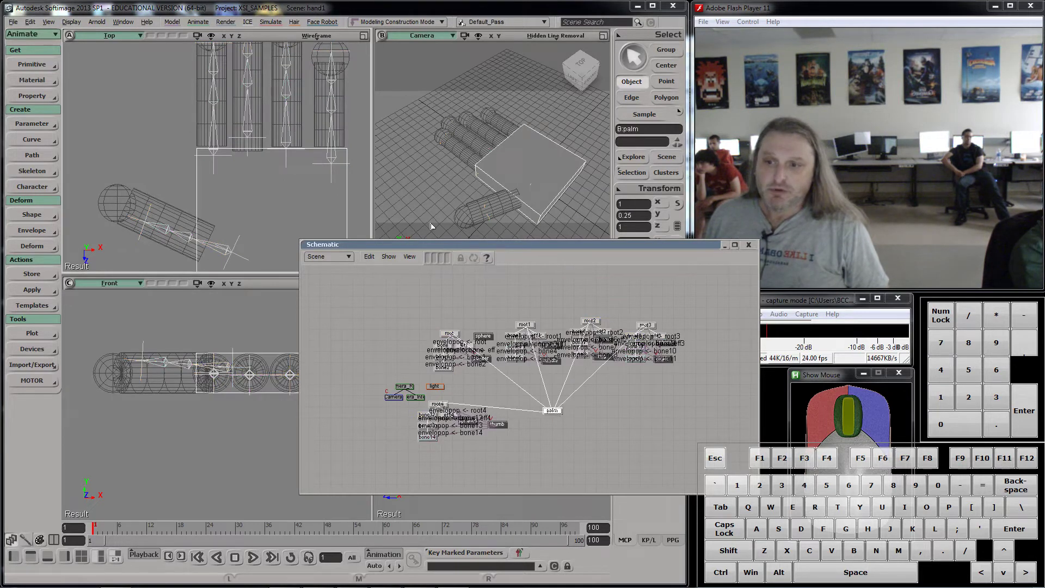
pyautogui.moveTo(428, 250); pyautogui.dragTo(456, 407)
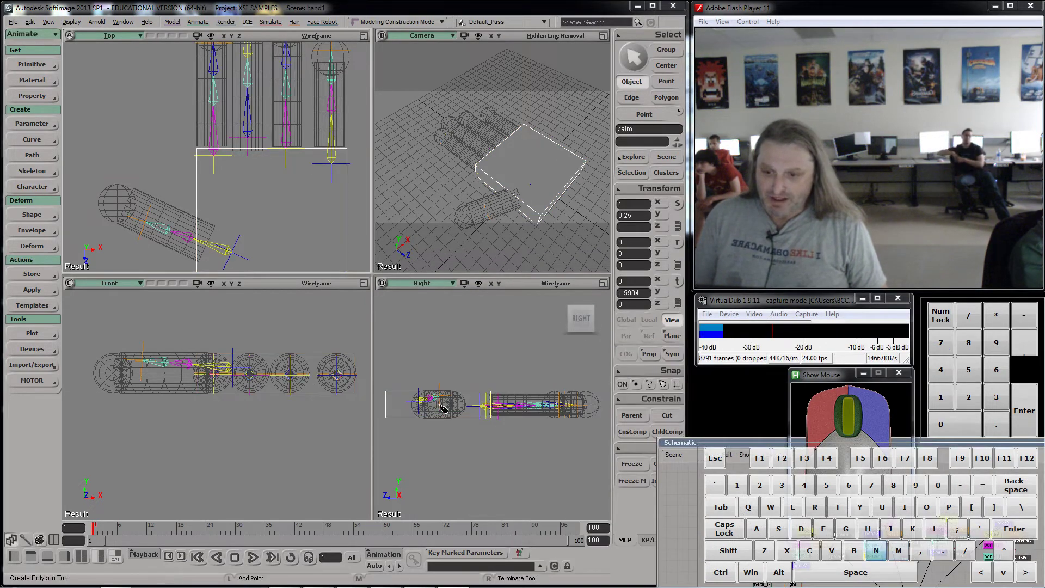
pyautogui.middleClick(541, 214)
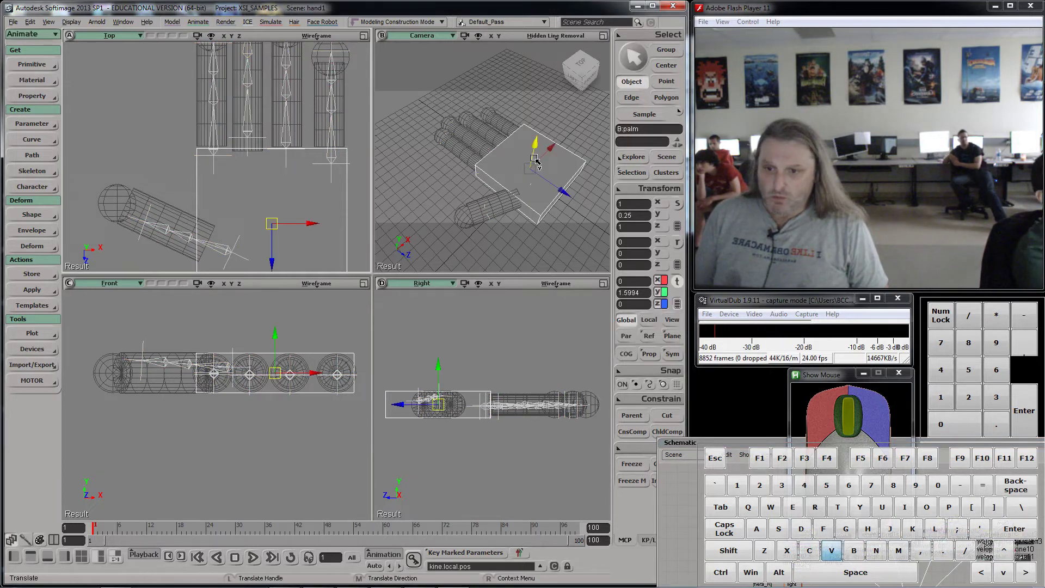
# - Undo the palm's test move and reopen the scene Schematic showing the full hand rig
pyautogui.press('v')
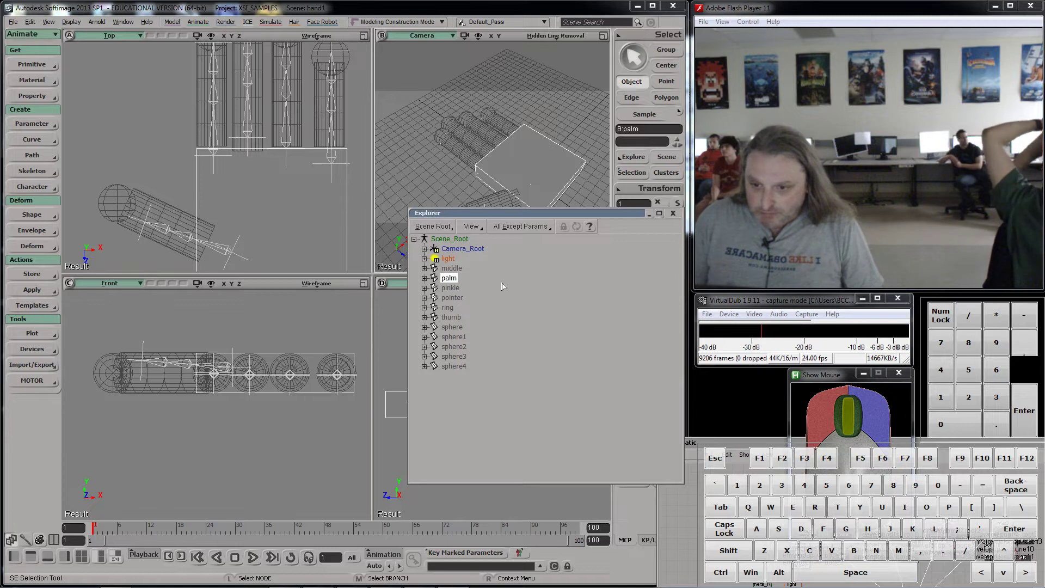
pyautogui.click(678, 216)
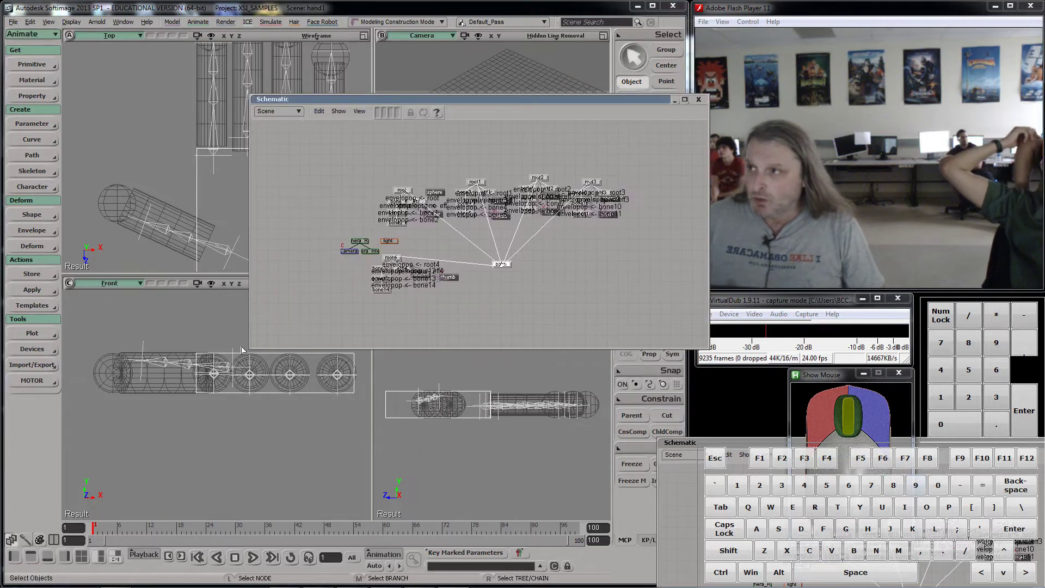
# - Parent the thumb's fingertip sphere4 under effector eff4 in the schematic
pyautogui.middleClick(416, 279)
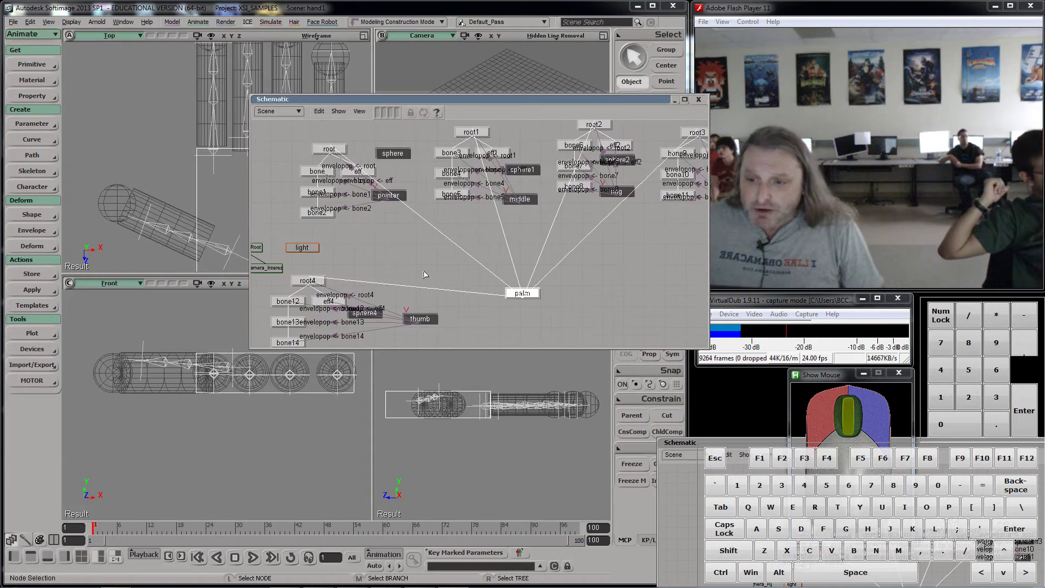
pyautogui.moveTo(423, 271); pyautogui.dragTo(432, 279)
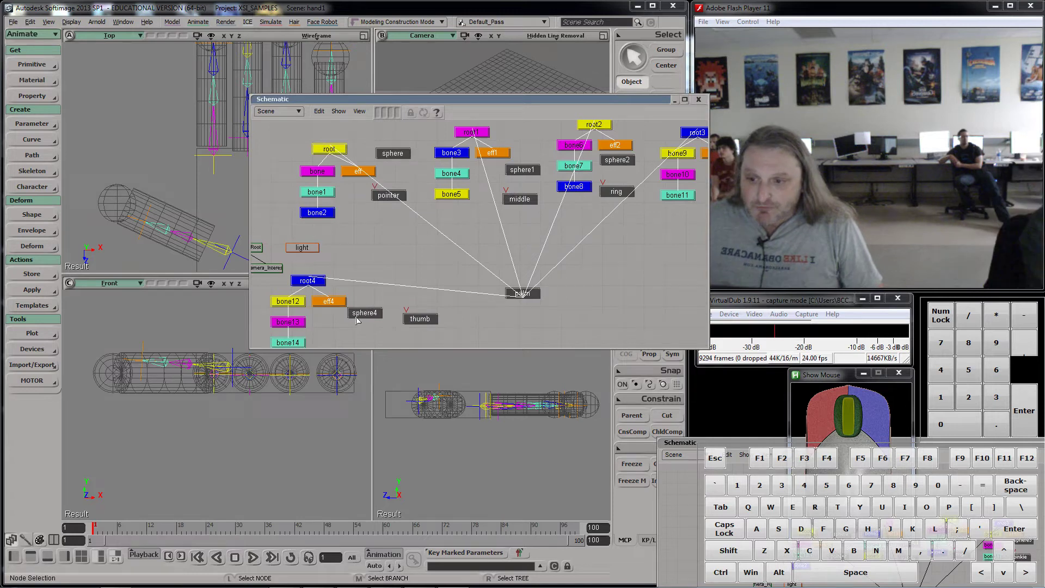
pyautogui.click(363, 317)
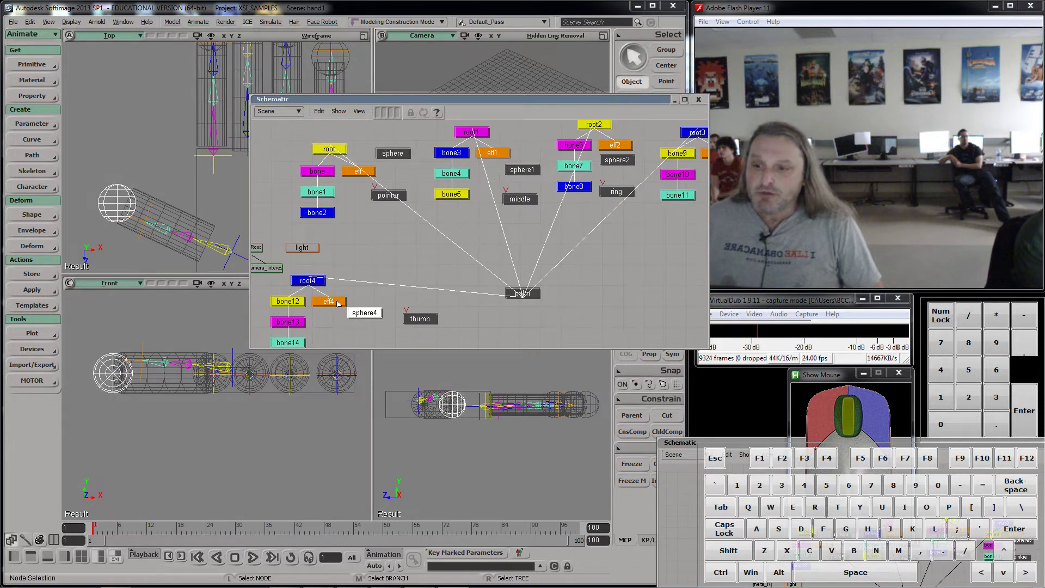
pyautogui.click(337, 302)
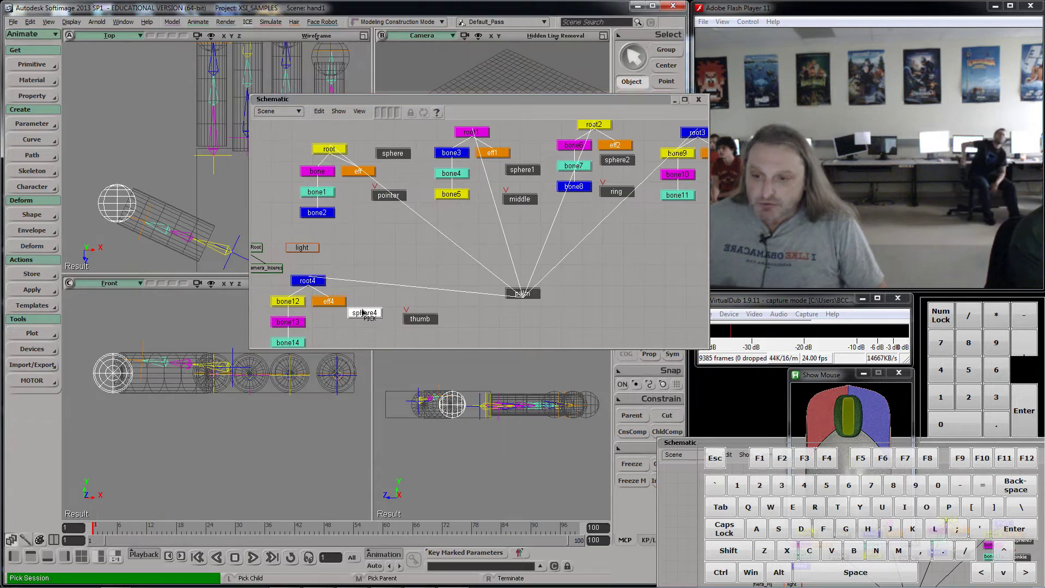
pyautogui.middleClick(334, 306)
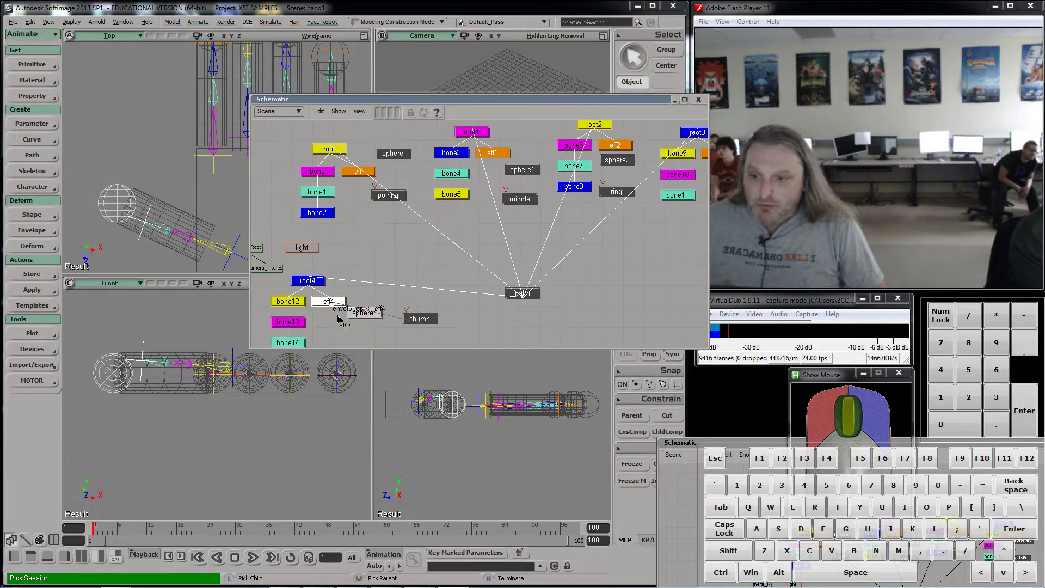
pyautogui.rightClick(339, 320)
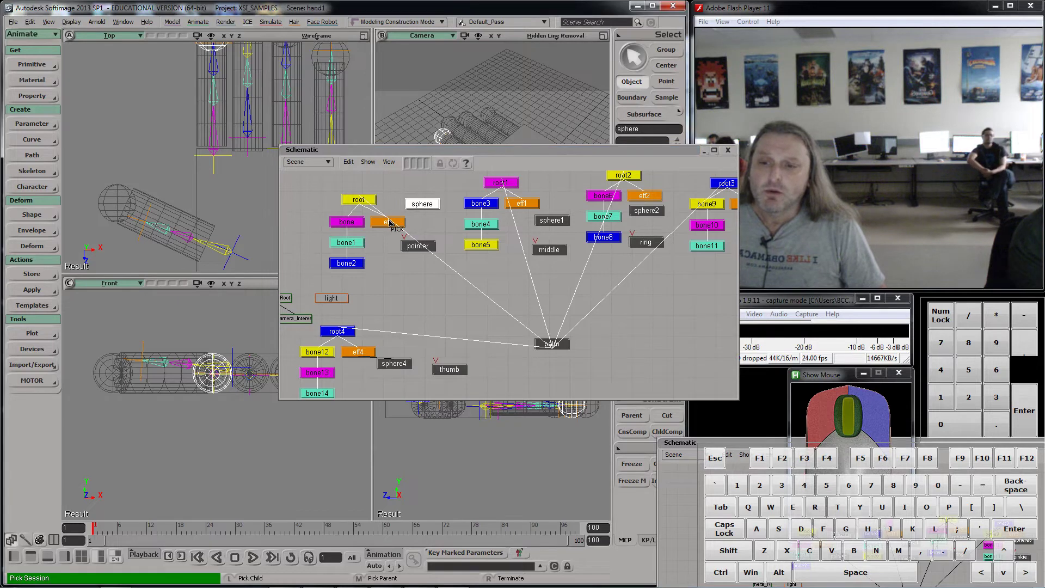
# - Parent the pointer and middle fingertip spheres under eff and eff1
pyautogui.middleClick(392, 227)
pyautogui.rightClick(403, 299)
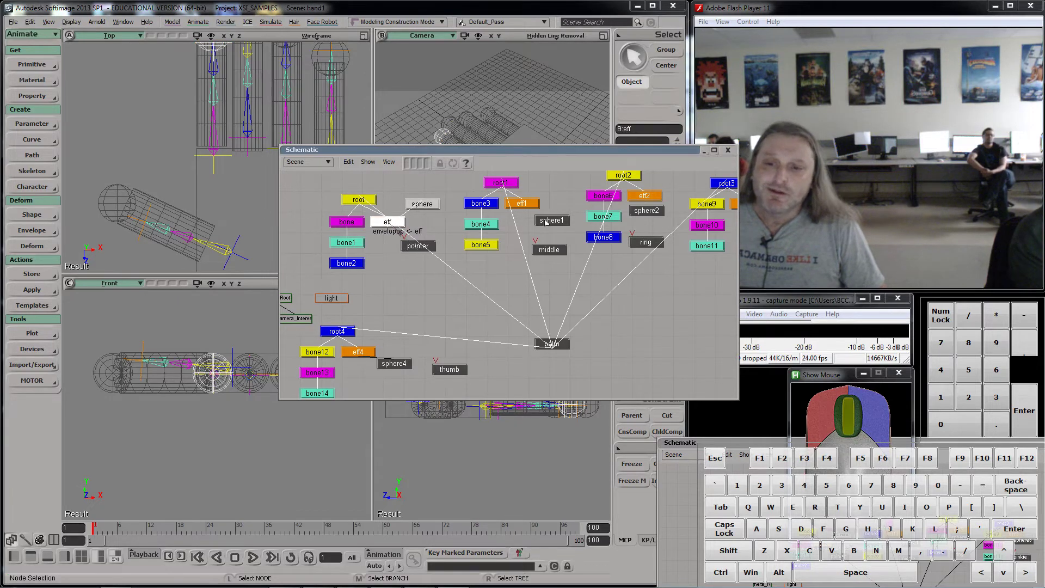
pyautogui.moveTo(640, 416); pyautogui.dragTo(487, 171)
pyautogui.middleClick(526, 209)
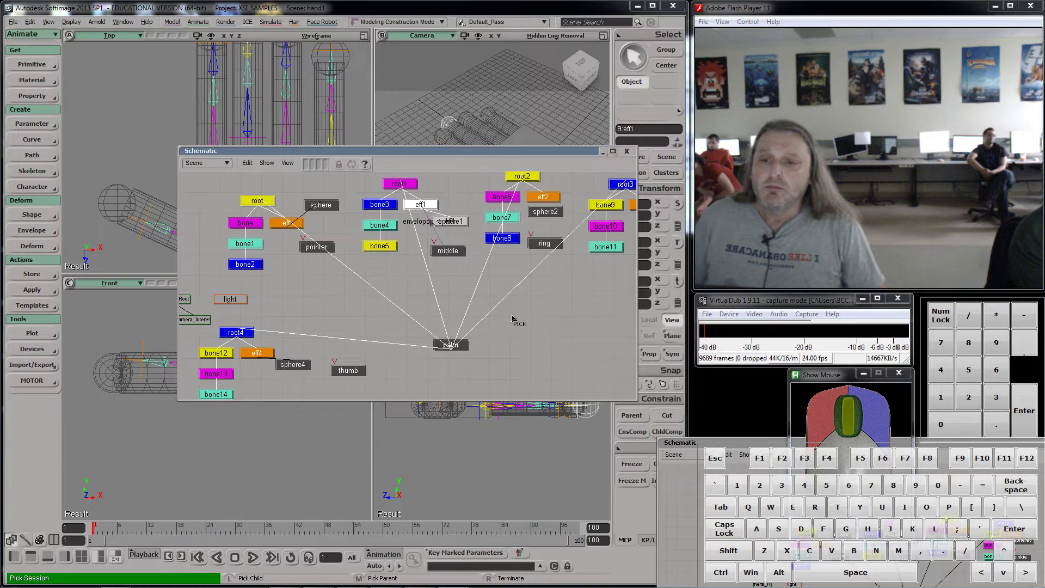
pyautogui.rightClick(536, 312)
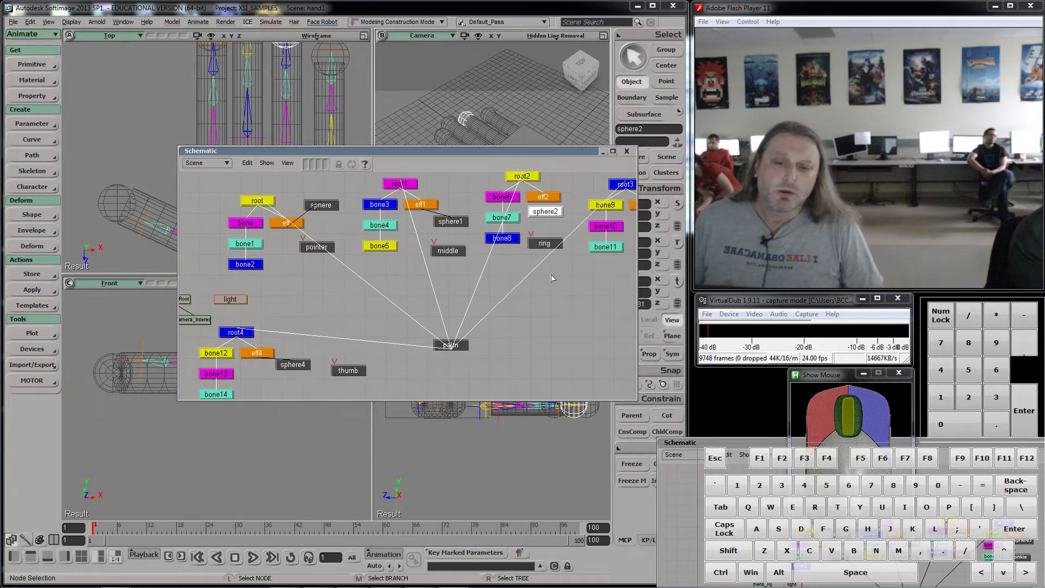
# - Parent sphere2 under the ring finger's eff2 and sphere3 under the pinkie's eff3
pyautogui.click(641, 418)
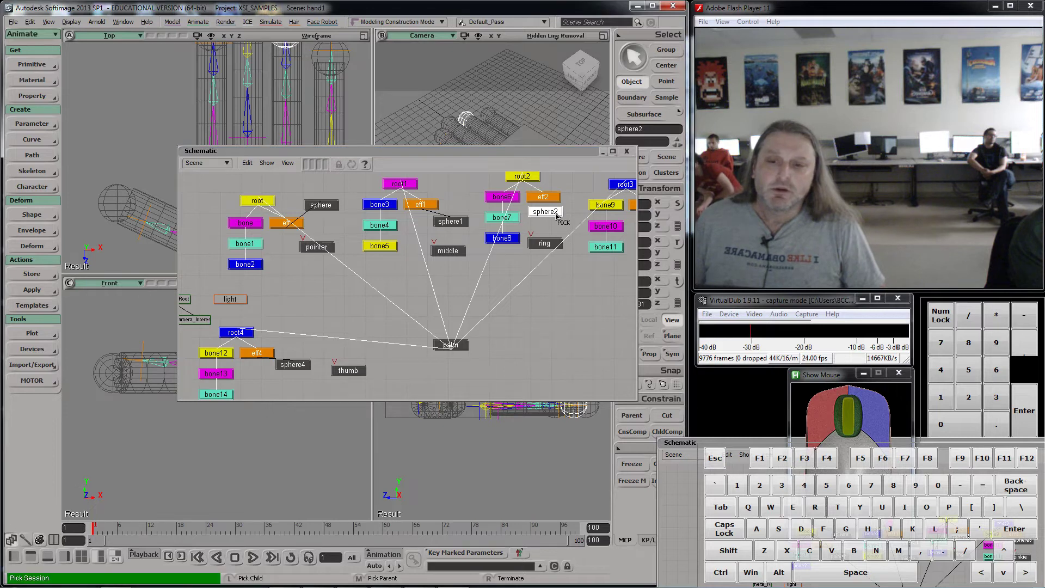
pyautogui.middleClick(550, 202)
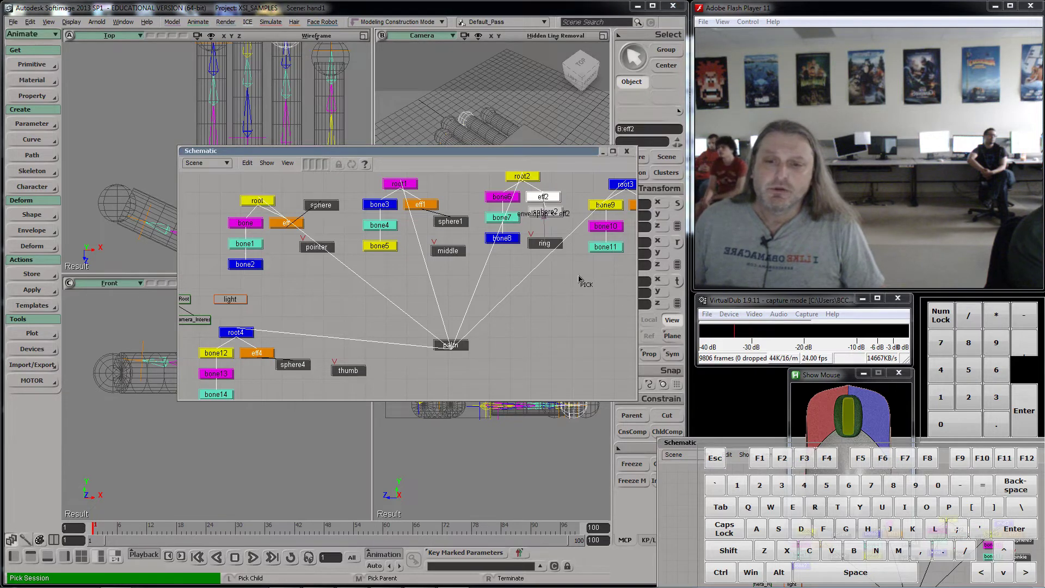
pyautogui.press('s')
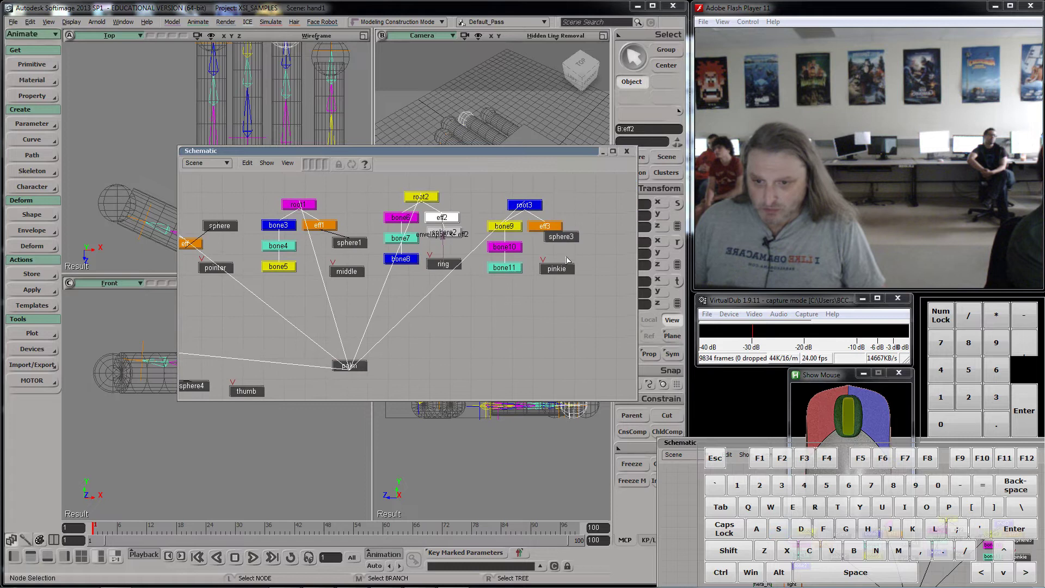
pyautogui.rightClick(571, 250)
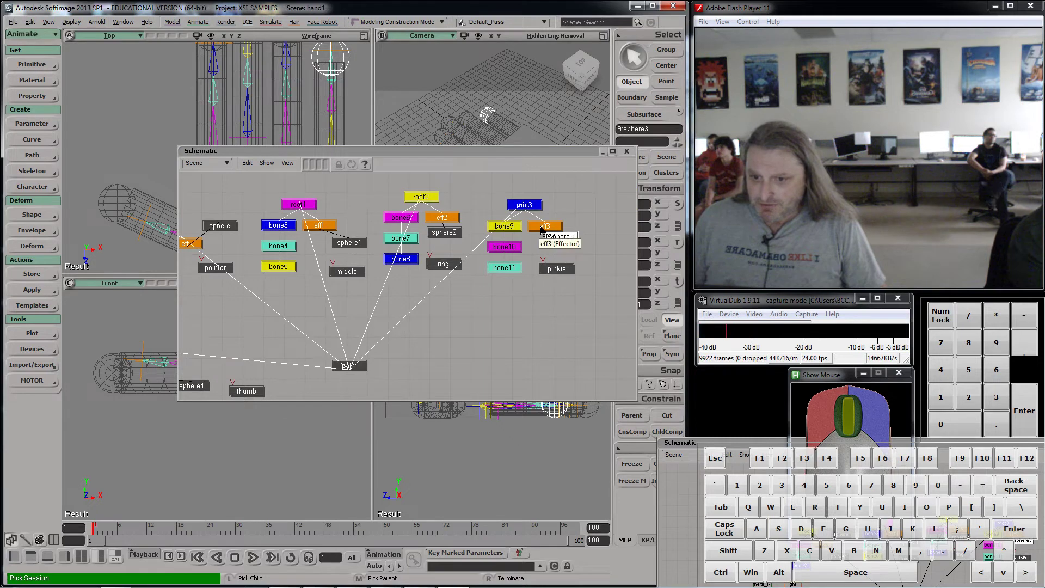
pyautogui.rightClick(520, 362)
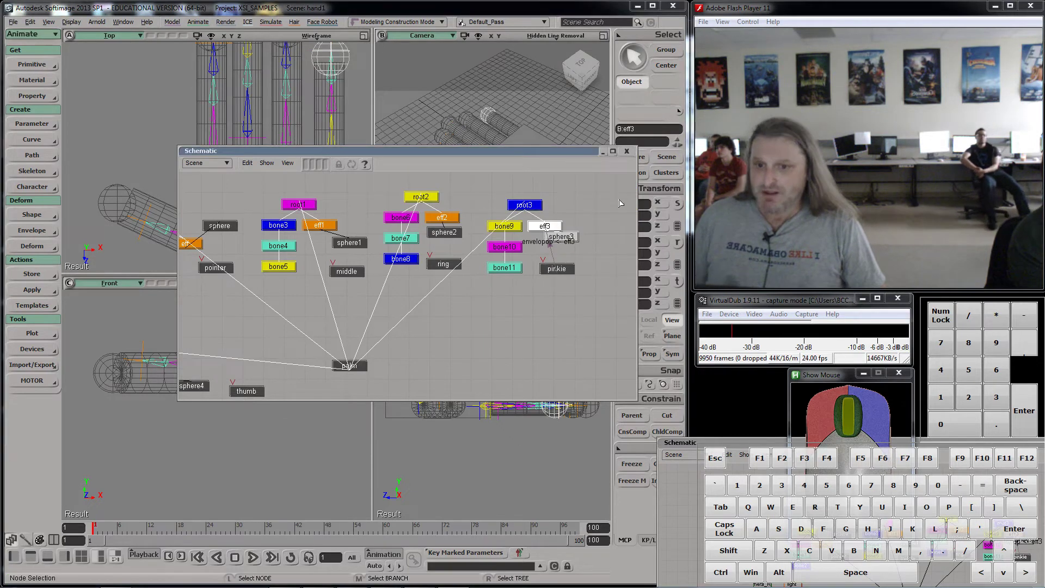
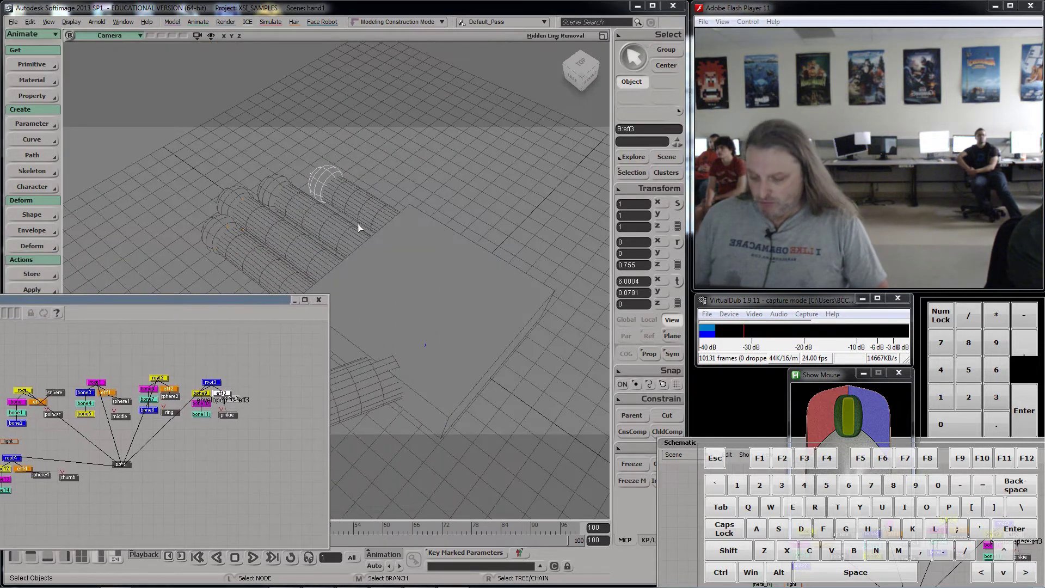
# - Branch-select the palm and translate it upward so fingers and spheres follow
pyautogui.press('s')
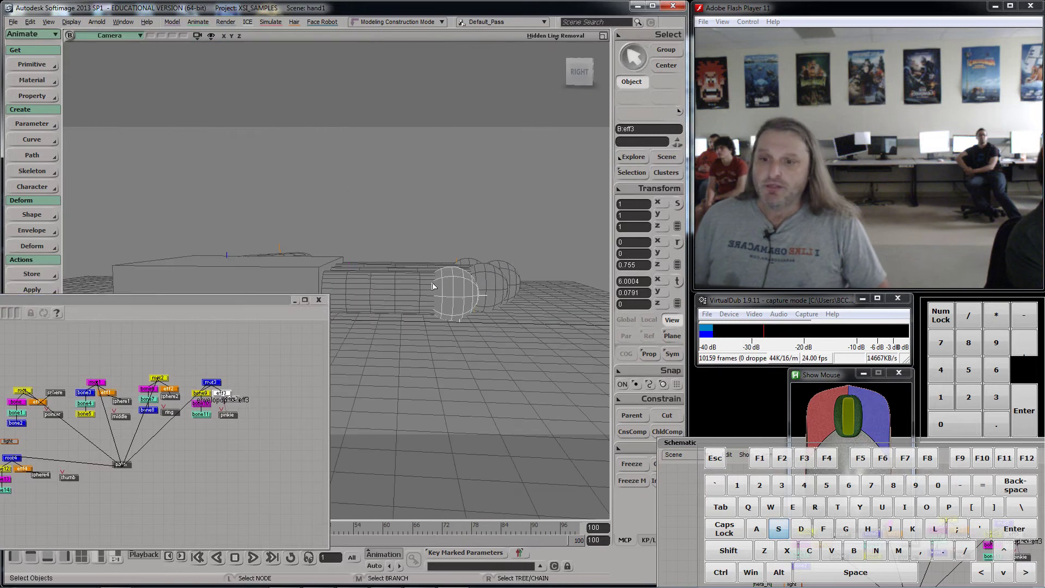
pyautogui.press('v')
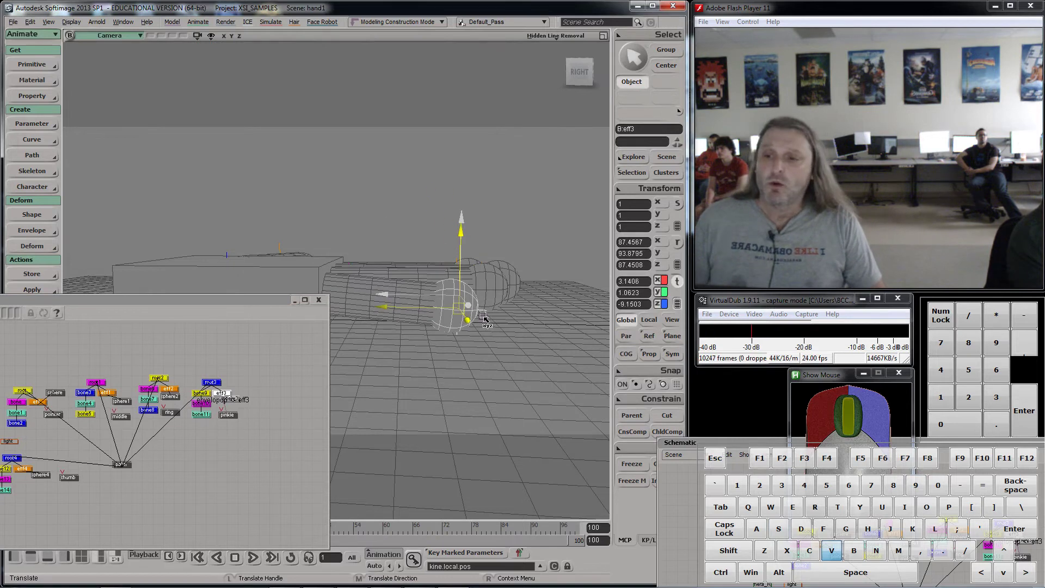
pyautogui.middleClick(243, 271)
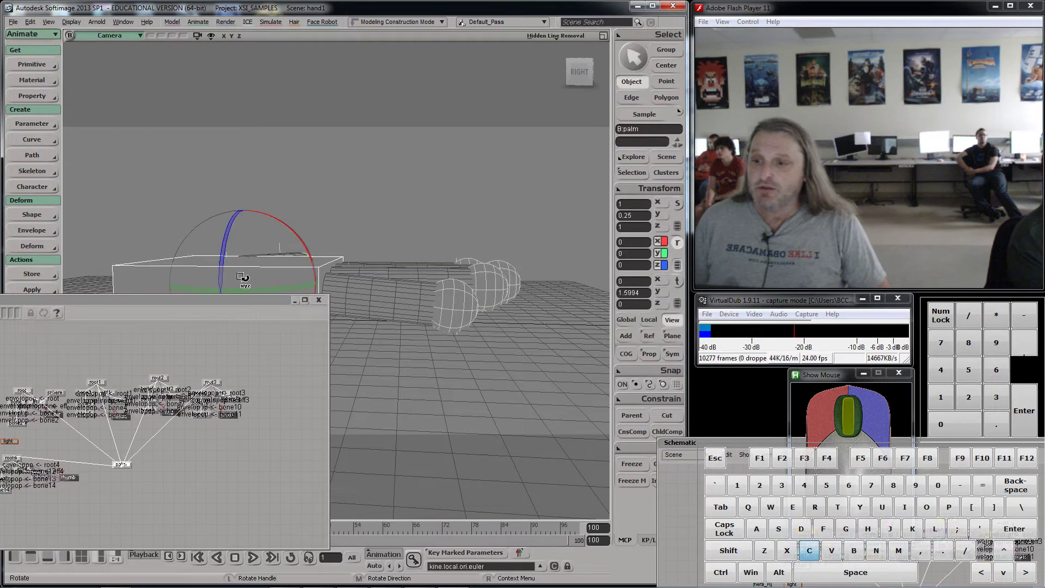
pyautogui.press('c')
pyautogui.press('x')
pyautogui.press('v')
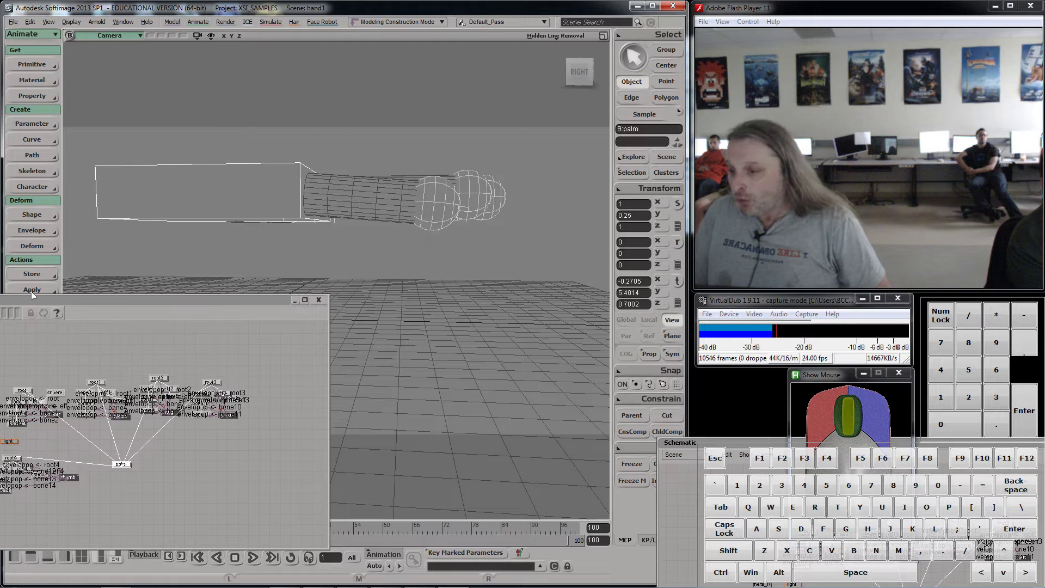
# - Restore the four-viewport layout, keeping the schematic floating over the views
pyautogui.moveTo(122, 300); pyautogui.dragTo(322, 284)
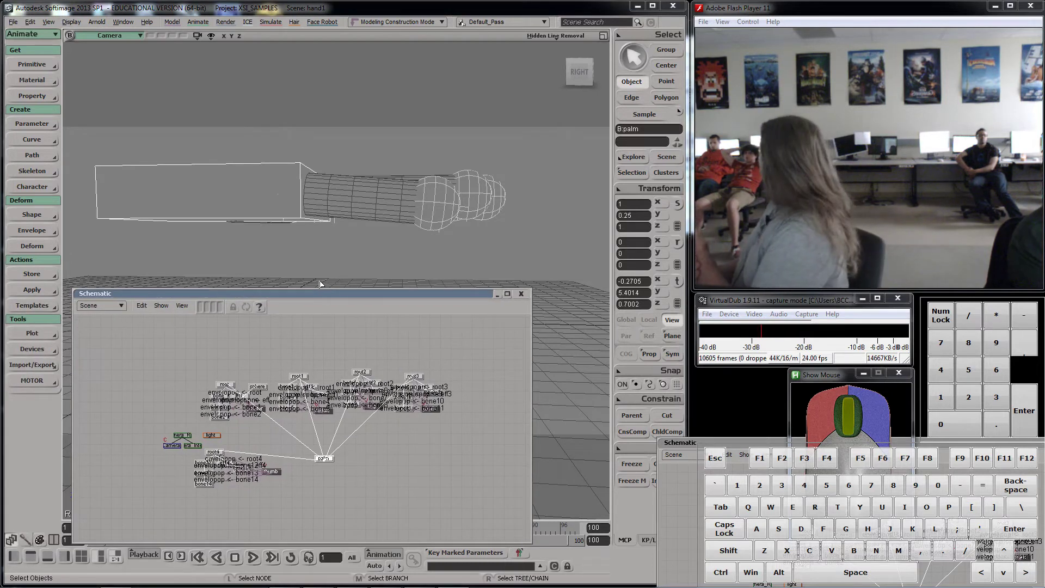
pyautogui.moveTo(401, 451); pyautogui.dragTo(418, 472)
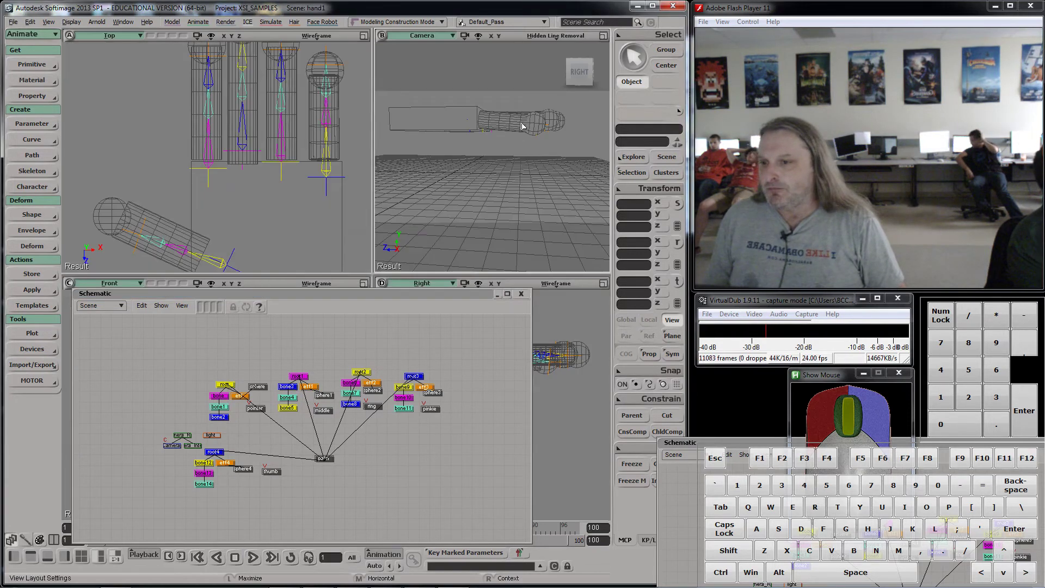
# - Branch-select the palm, set the timeline end to 500 and key its pose at frame 1
pyautogui.middleClick(372, 229)
pyautogui.moveTo(277, 240); pyautogui.dragTo(295, 257)
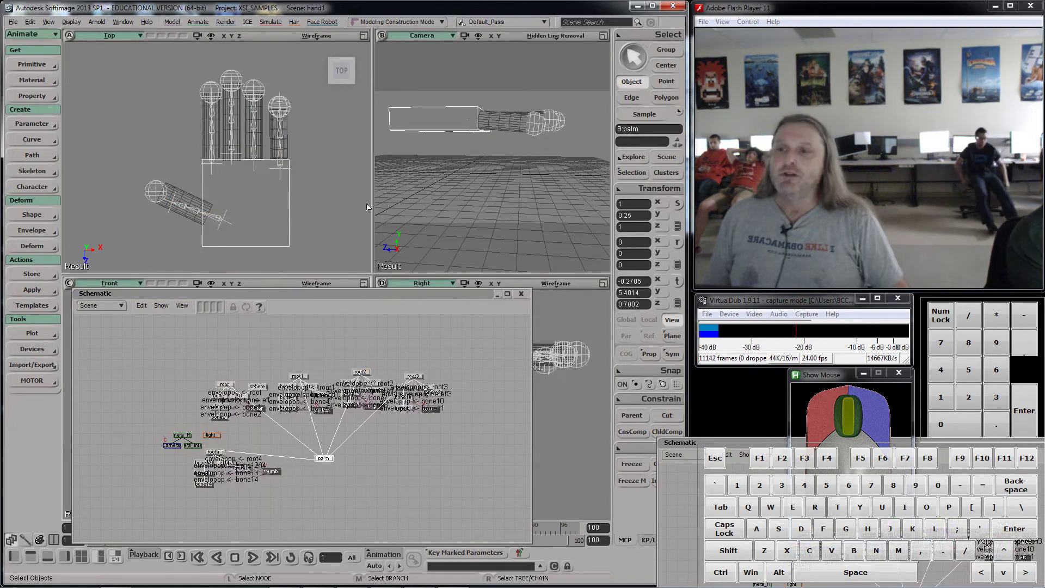
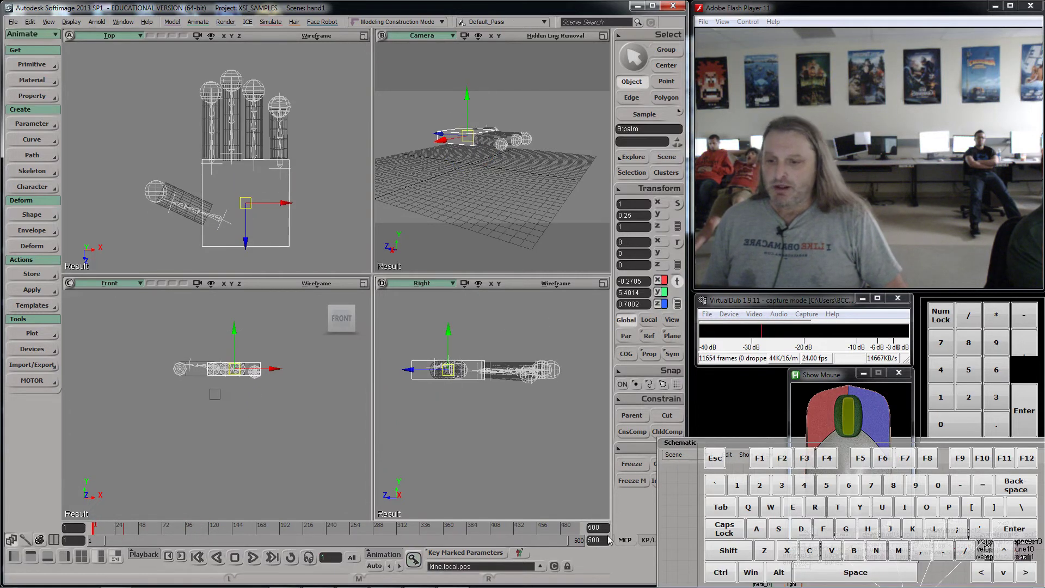
pyautogui.click(416, 564)
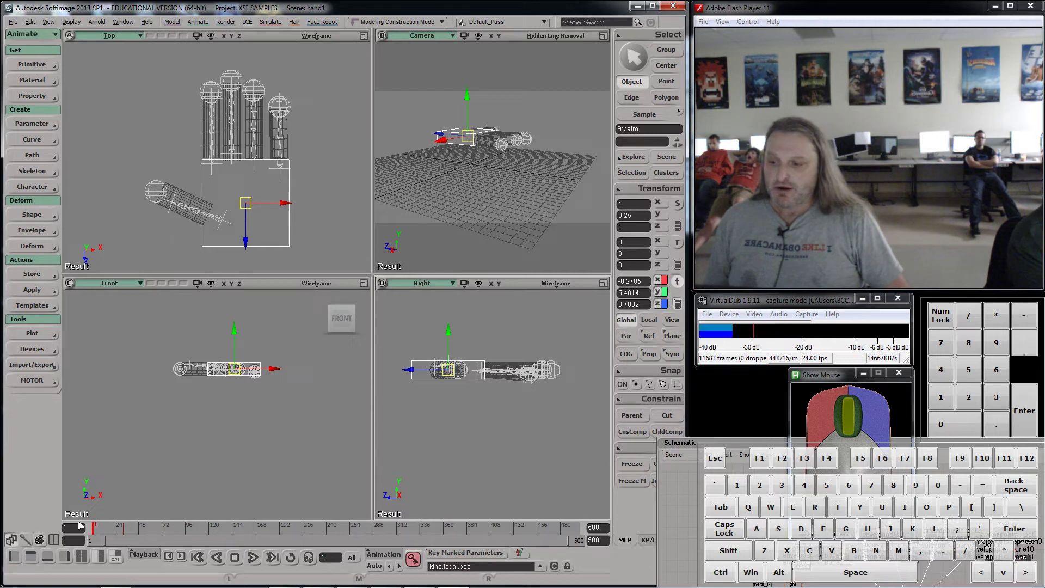
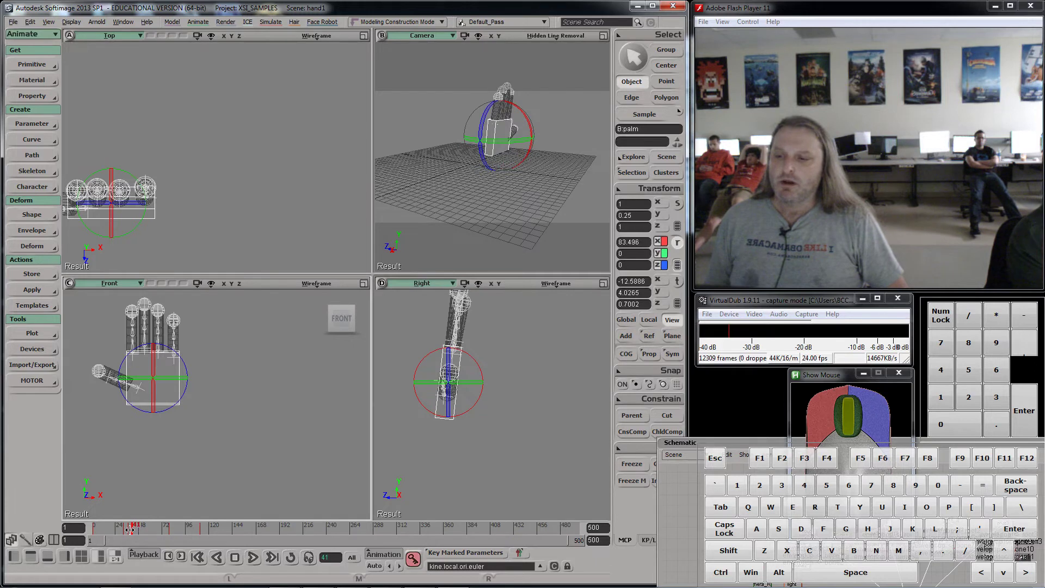
# - Rotate the palm into alternating left and right tilts and key each wave pose
pyautogui.moveTo(136, 529); pyautogui.dragTo(150, 531)
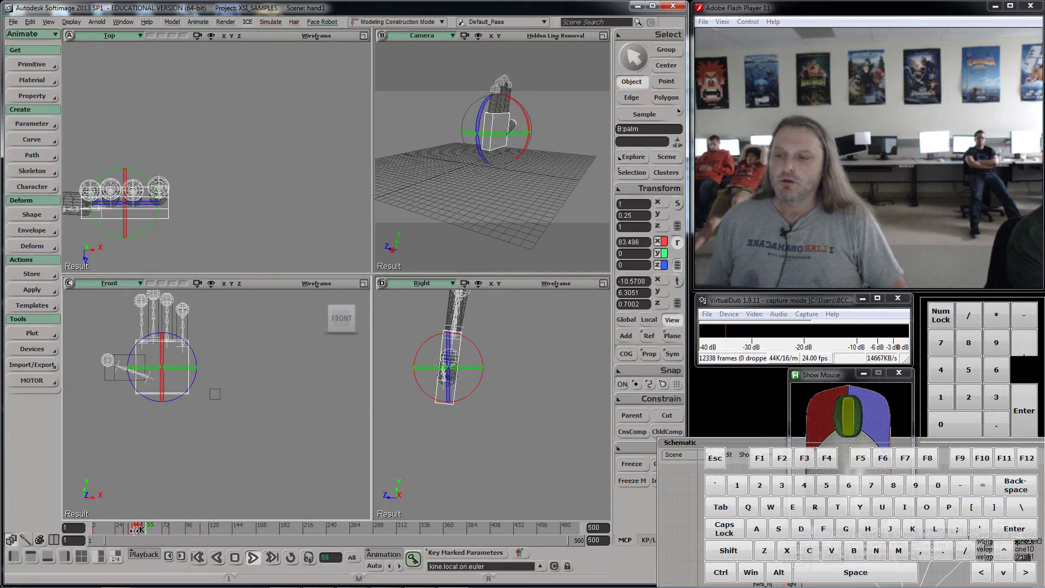
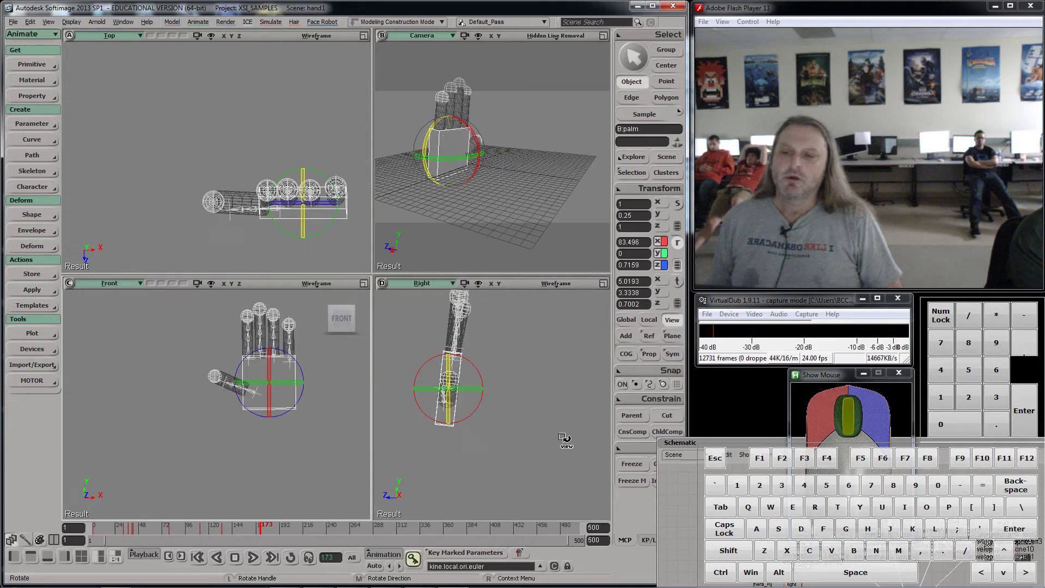
pyautogui.click(683, 283)
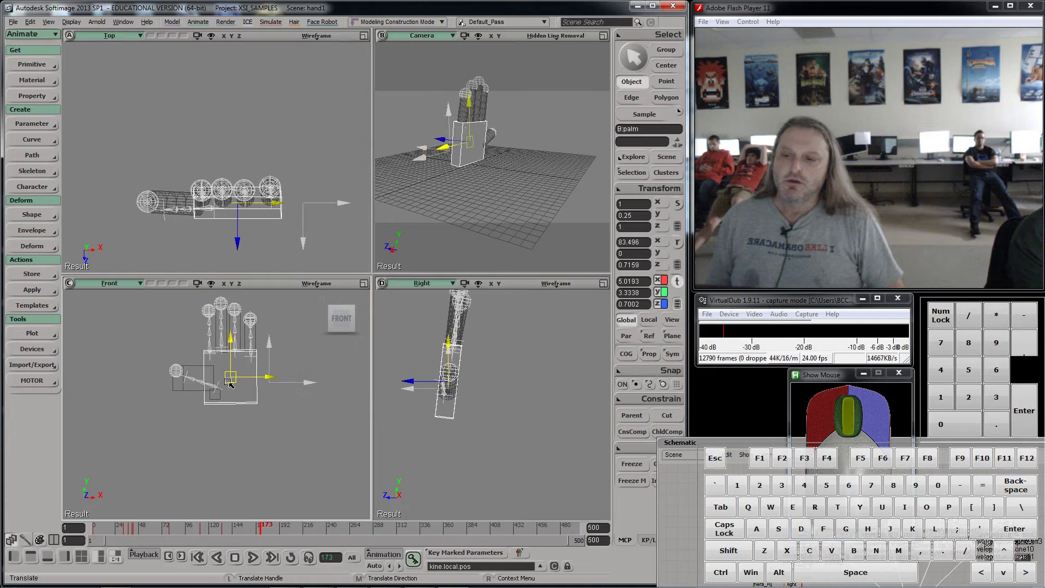
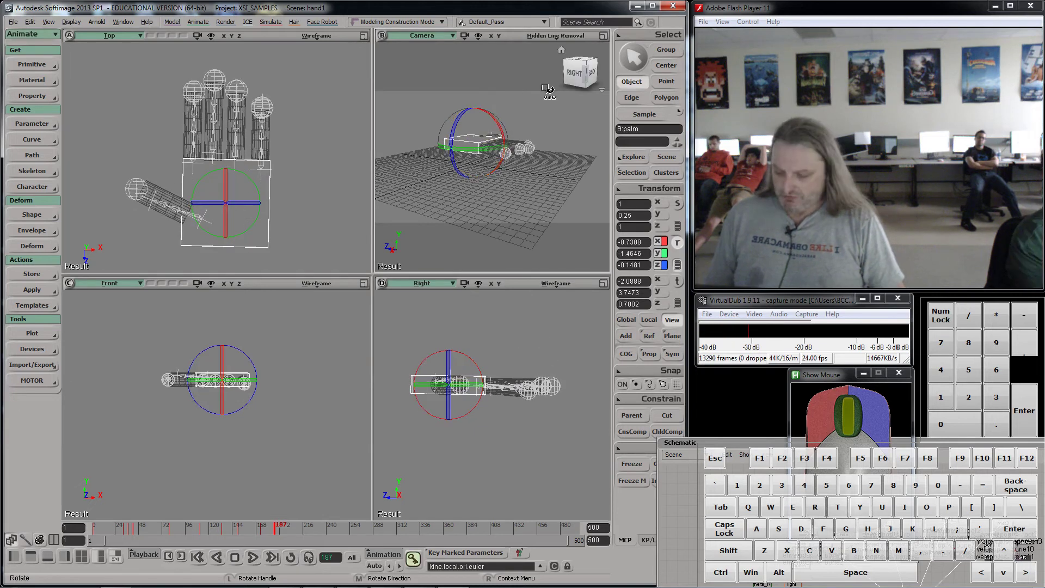
# - Key the palm rotation zeroed flat around frame 187 and view it from the top
pyautogui.press('s')
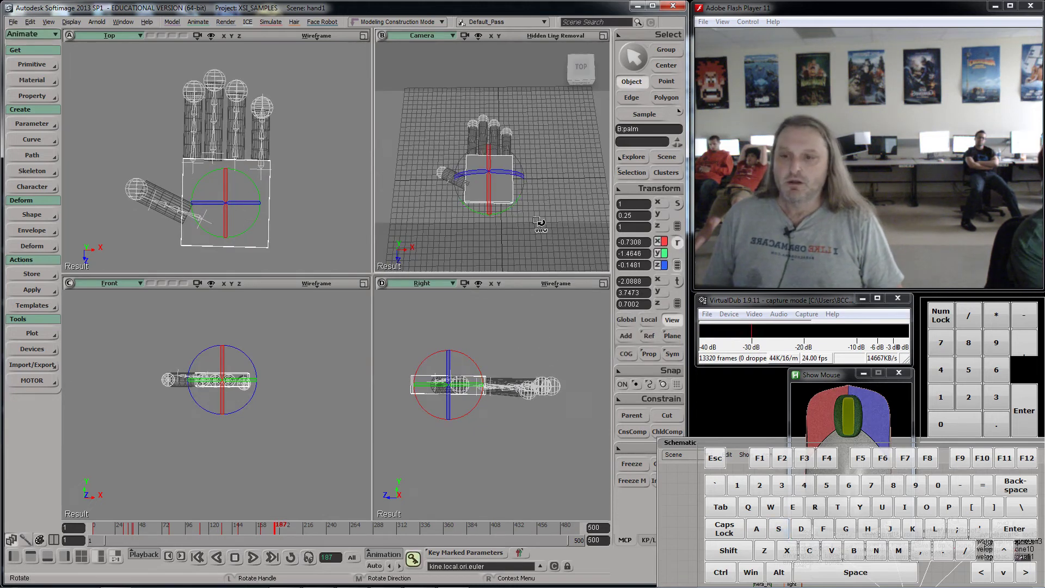
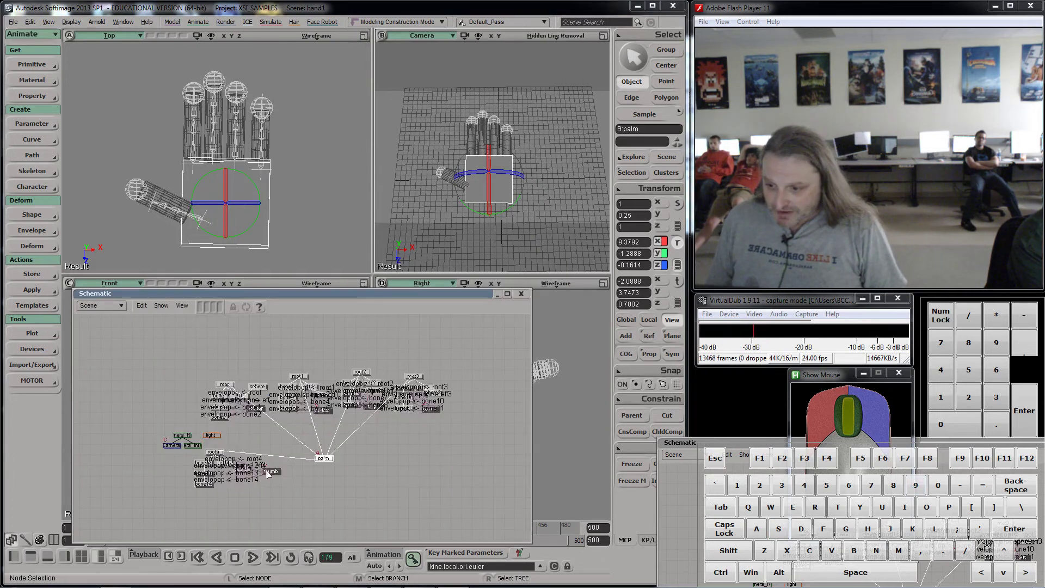
# - Translate the thumb effector eff4 across the palm and key the fold
pyautogui.middleClick(259, 468)
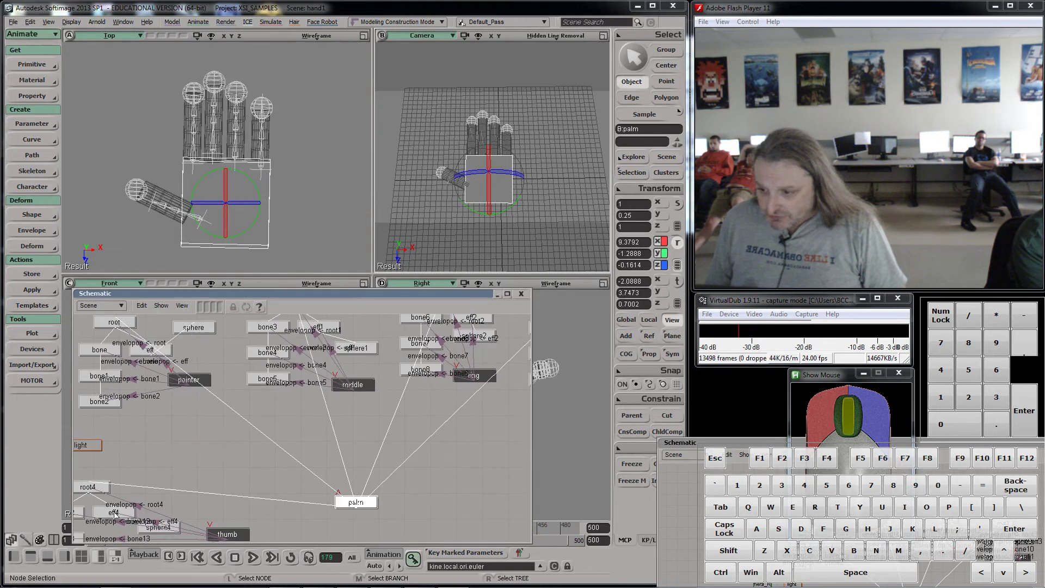
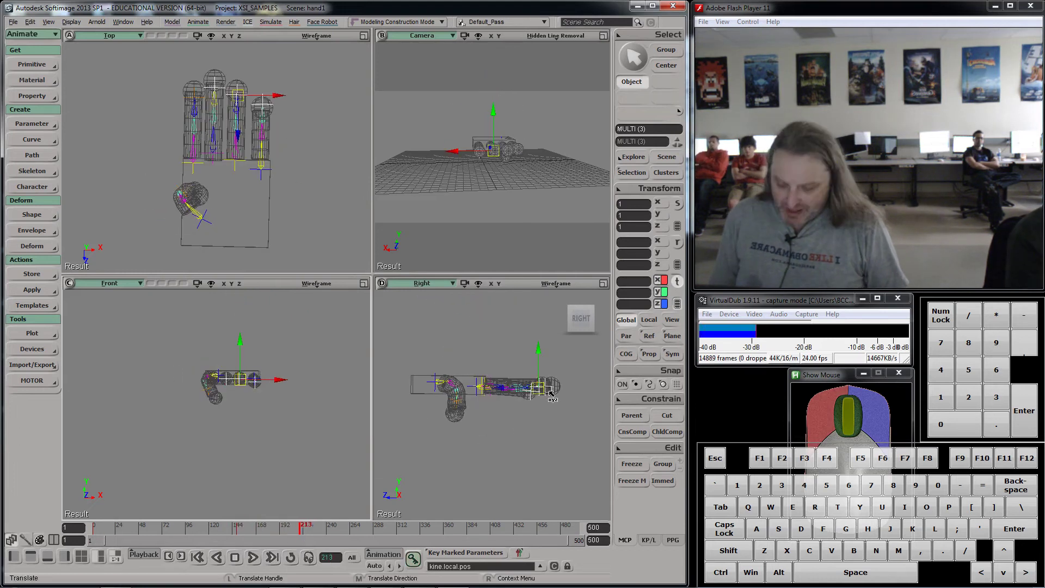
# - Translate eff1, eff2 and eff3 down to curl those fingers and key frame 213
pyautogui.press('b')
pyautogui.press('v')
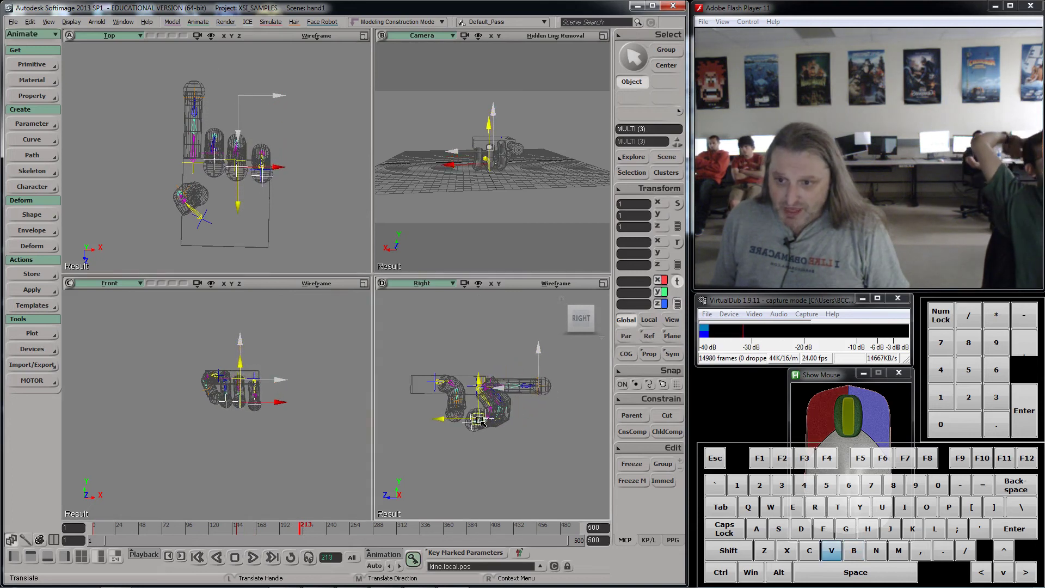
pyautogui.press('v')
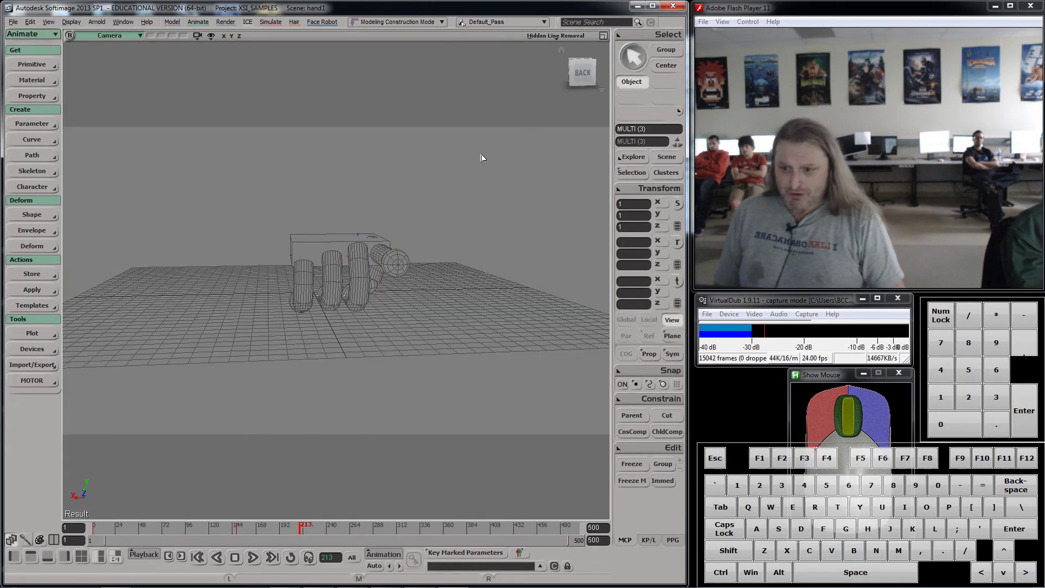
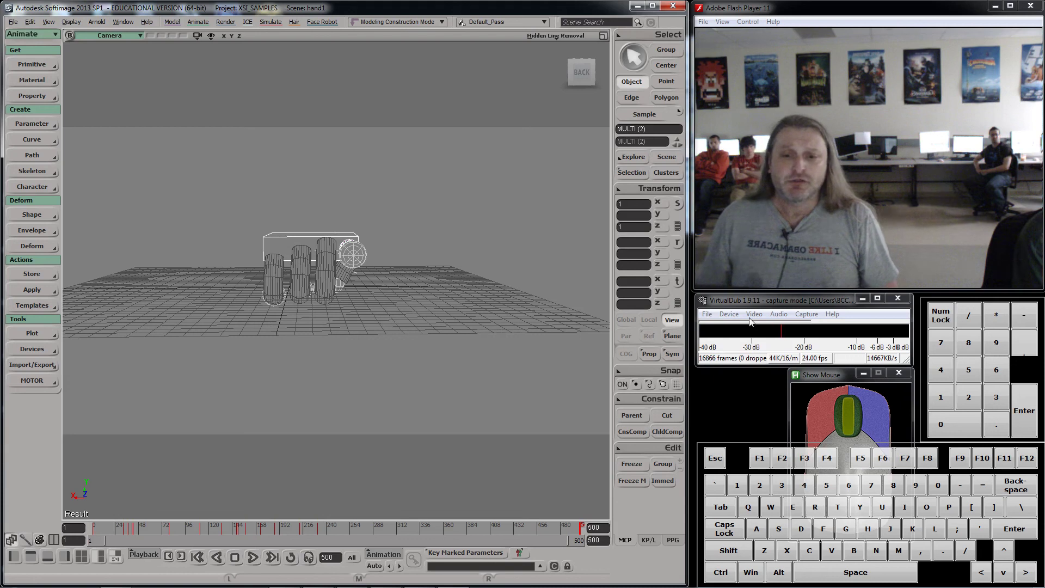
pyautogui.click(776, 303)
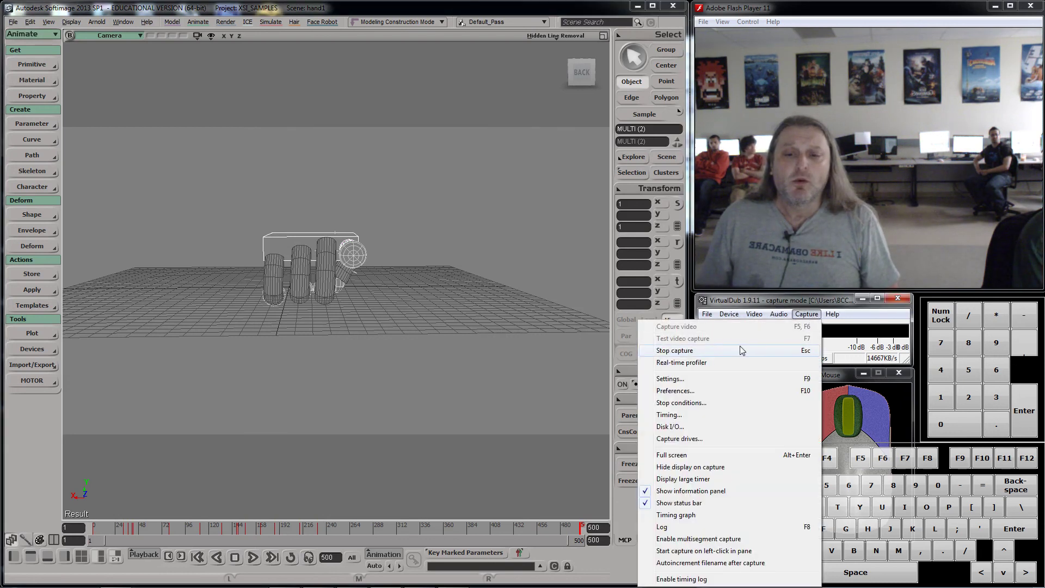